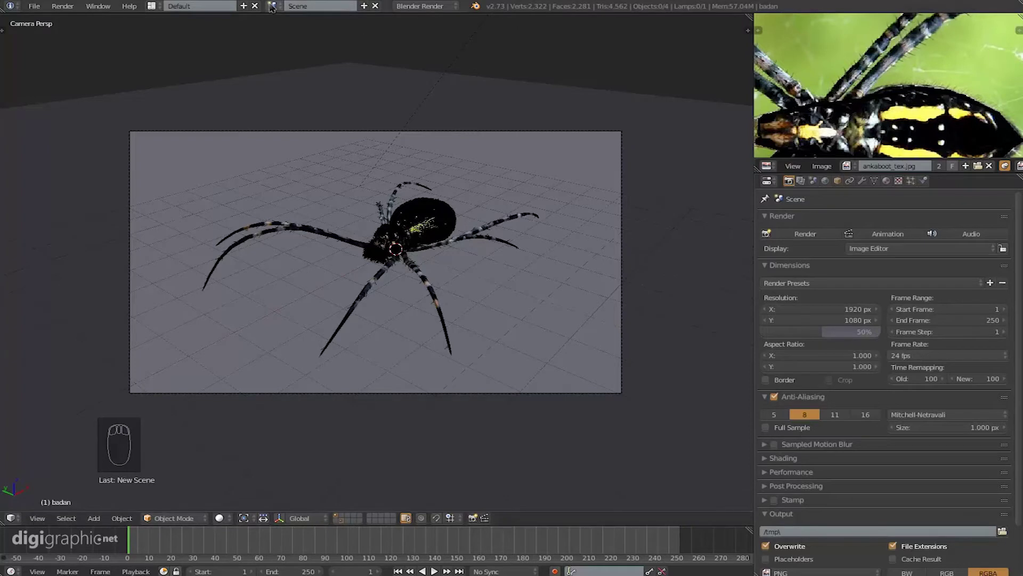
- Add a new empty scene from the header scene selector and name it rig
{"action": "left_click_drag", "start_coordinate": [275, 8], "coordinate": [499, 252]}
{"action": "left_click_drag", "start_coordinate": [465, 252], "coordinate": [455, 211]}
{"action": "key", "text": "shift+a"}
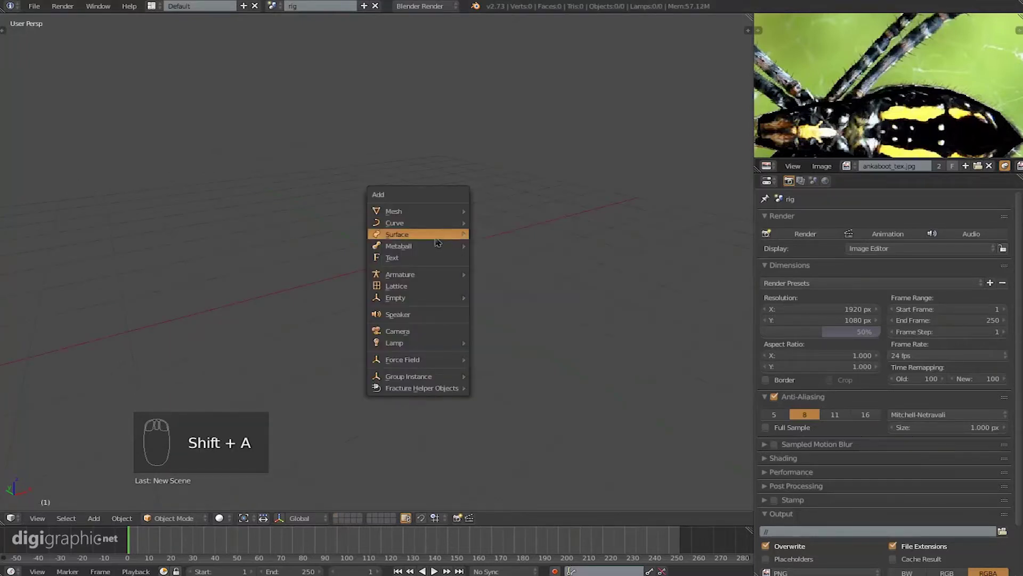
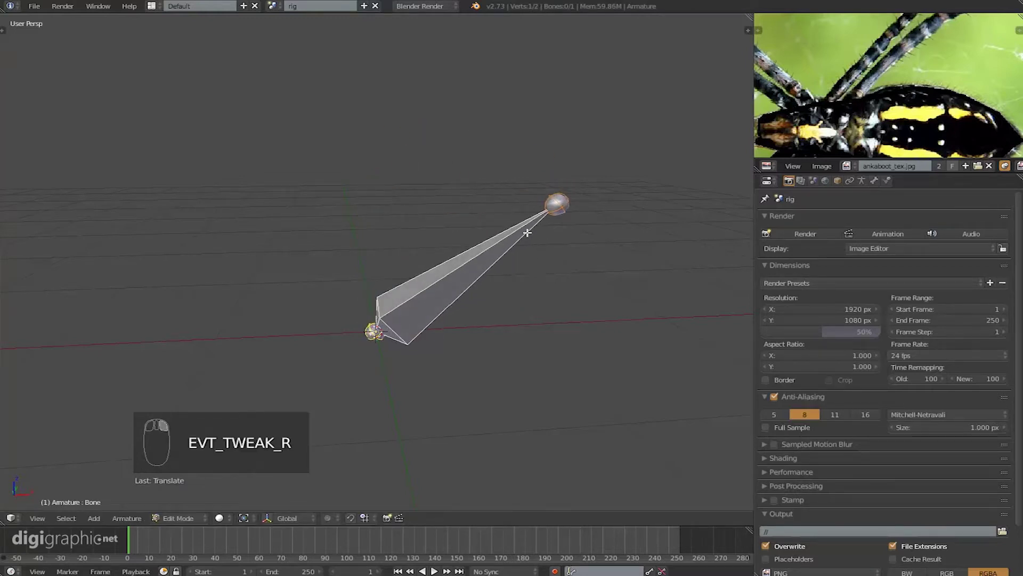
{"action": "key", "text": "e"}
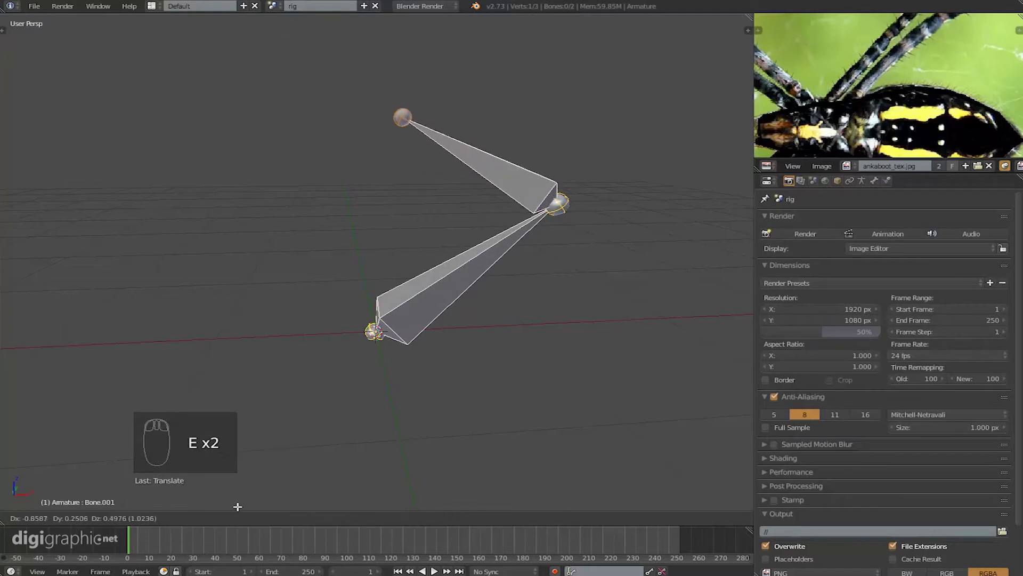
{"action": "key", "text": "e"}
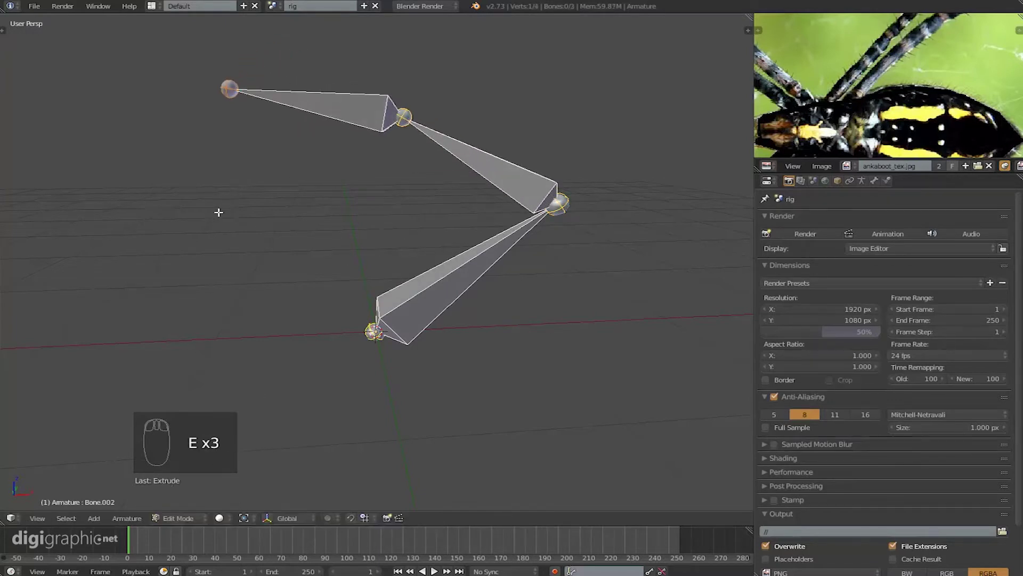
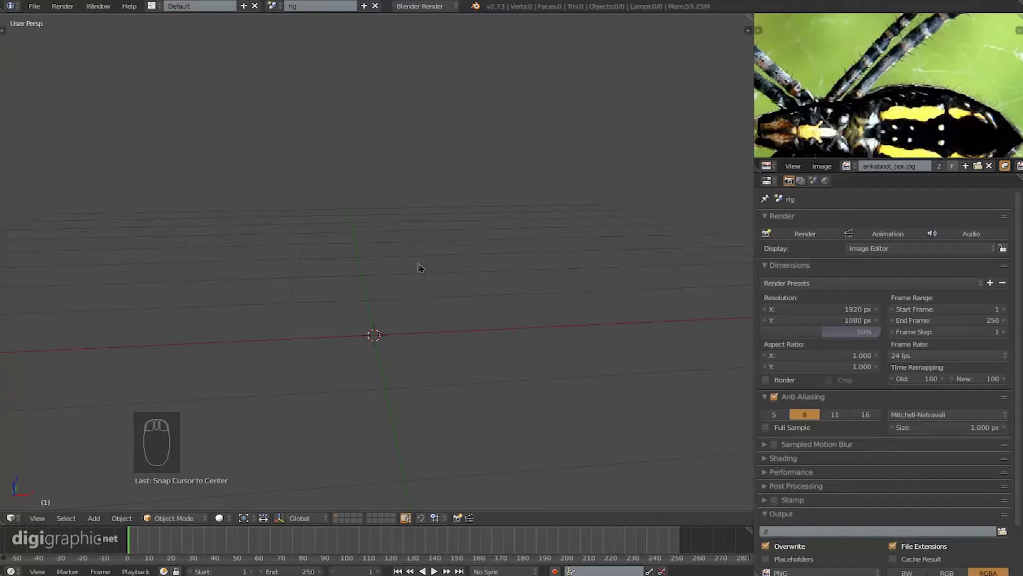
- Add a Single Bone armature at the origin and frame it in the viewport
{"action": "key", "text": "shift+a"}
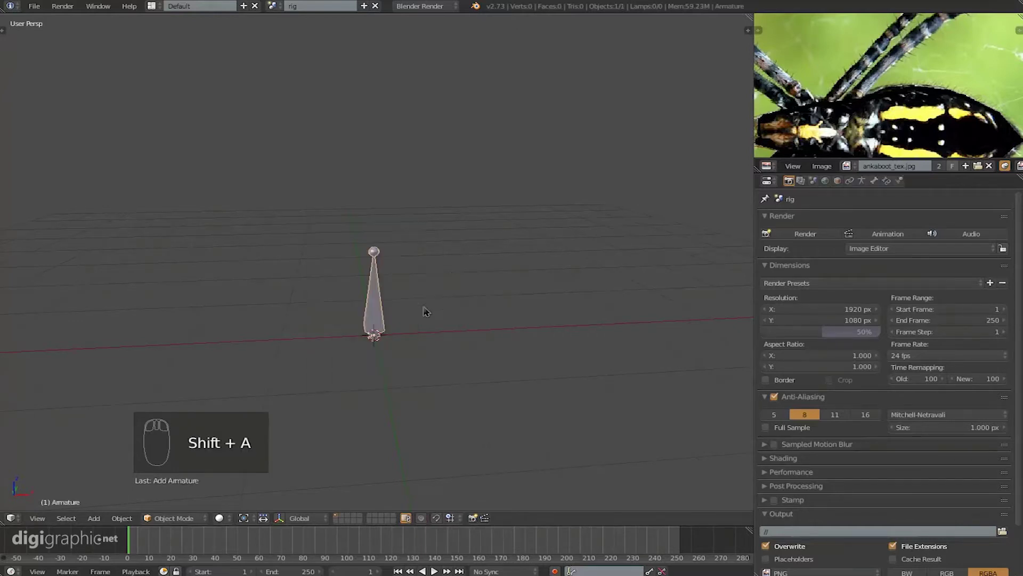
{"action": "left_click_drag", "start_coordinate": [429, 287], "coordinate": [402, 308]}
{"action": "middle_click", "coordinate": [396, 246]}
{"action": "left_click_drag", "start_coordinate": [406, 251], "coordinate": [387, 339]}
- Enter Edit Mode, try extruding a second bone, undo, and set front orthographic view
{"action": "key", "text": "Tab"}
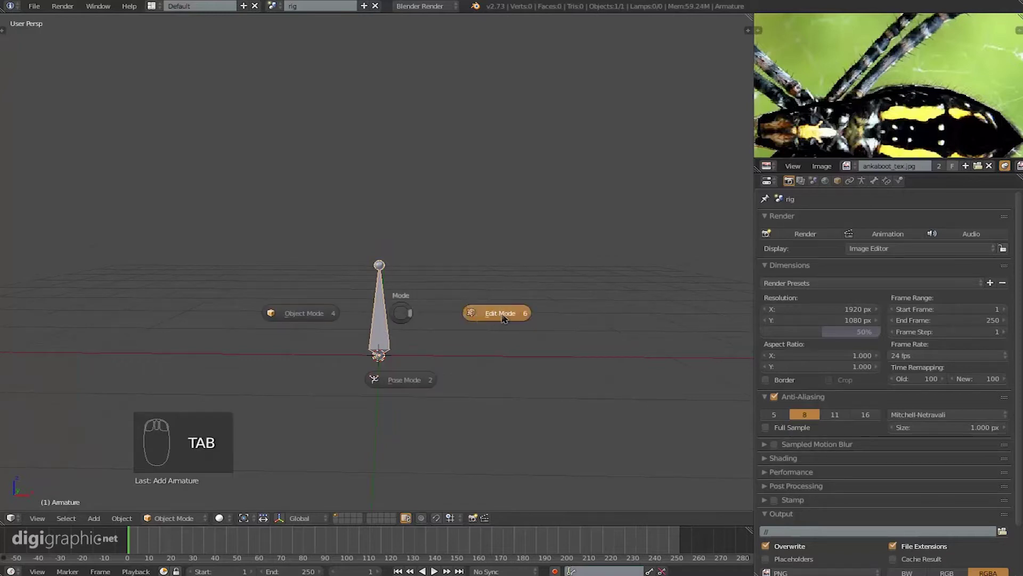
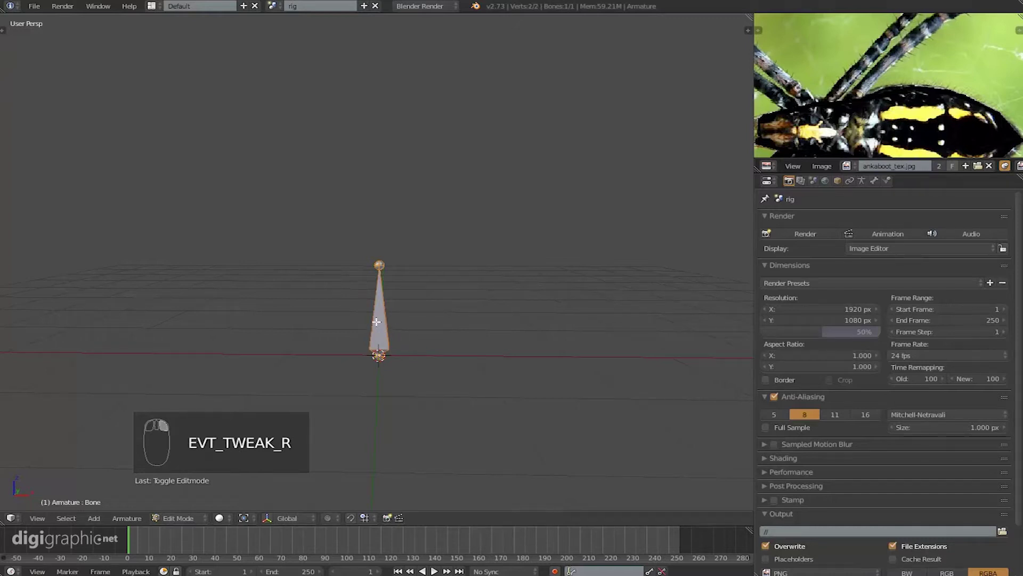
{"action": "key", "text": "shift+d"}
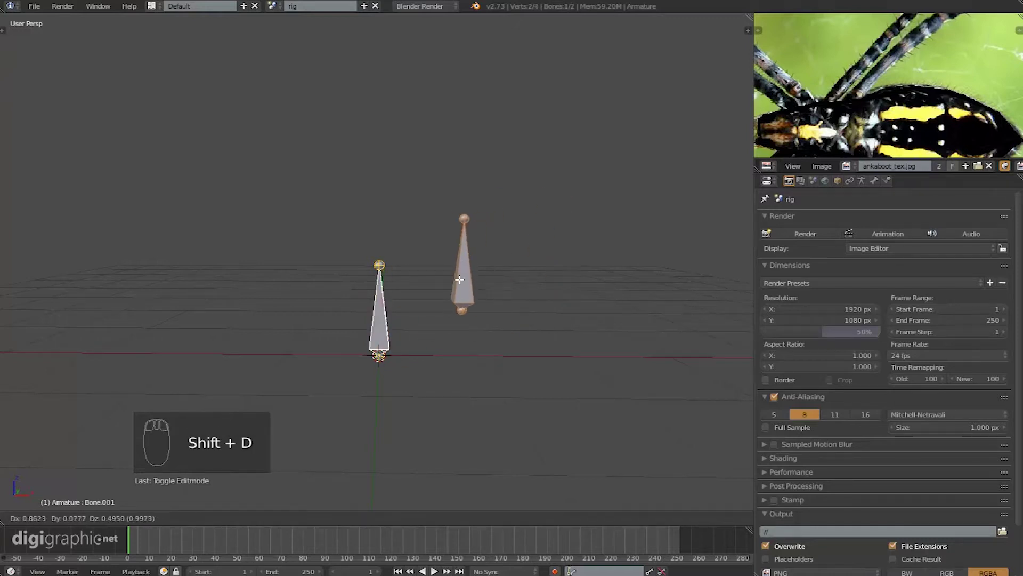
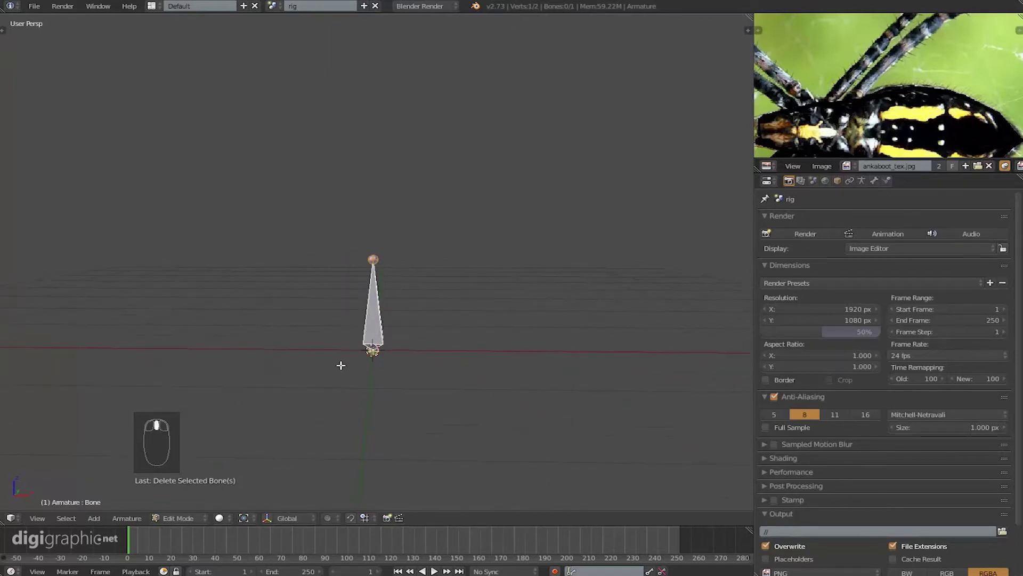
{"action": "scroll", "scroll_direction": "down", "scroll_amount": 3}
{"action": "key", "text": "KP_5"}
{"action": "key", "text": "KP_1"}
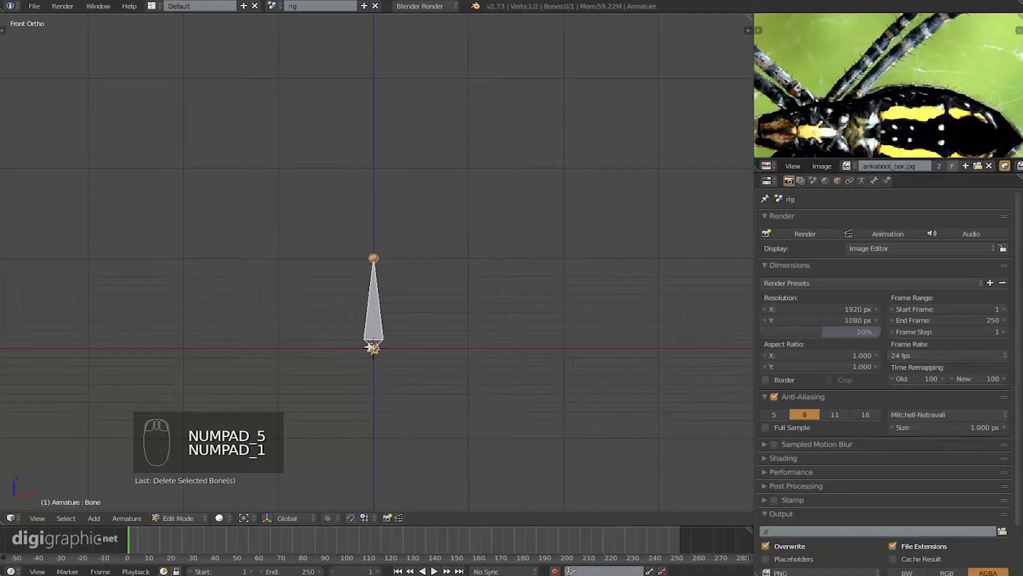
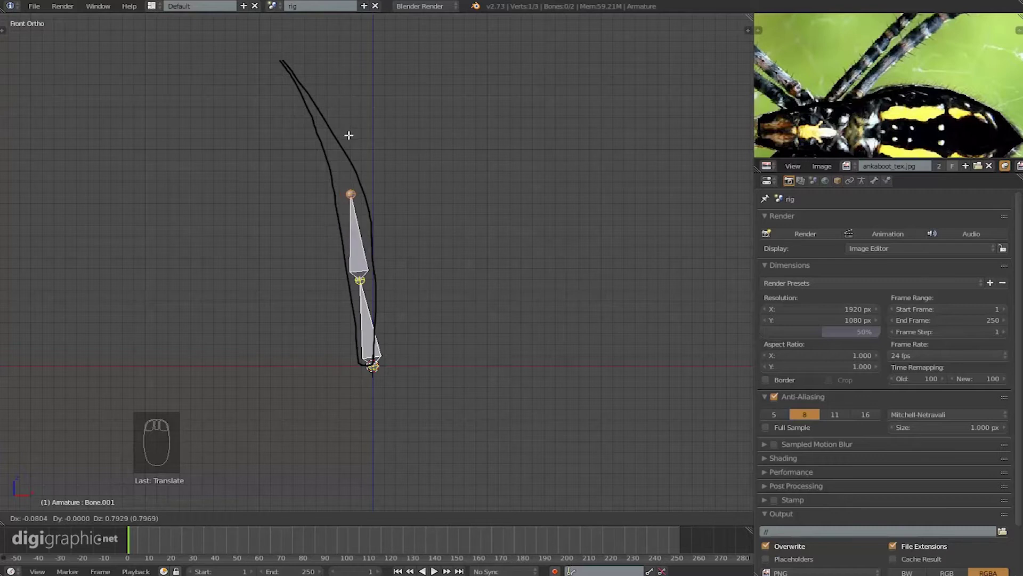
- Extrude bones along the sketched leg curve out to the leg tip
{"action": "key", "text": "e"}
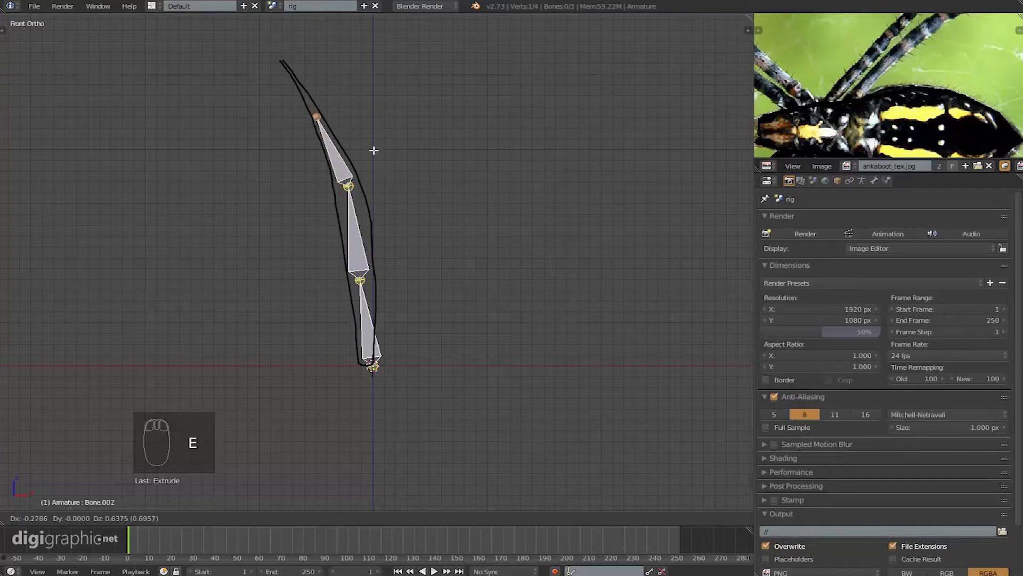
{"action": "key", "text": "e"}
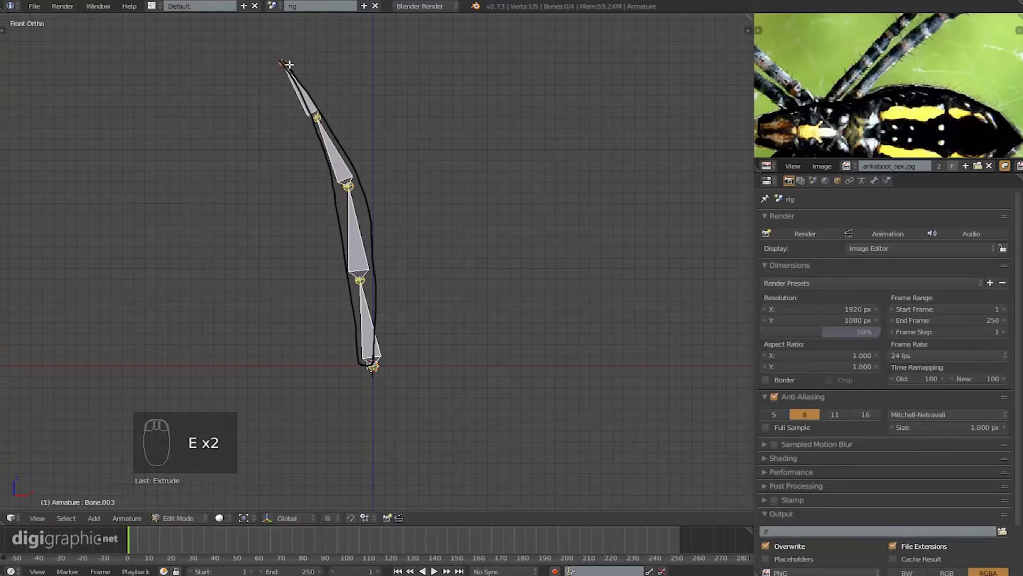
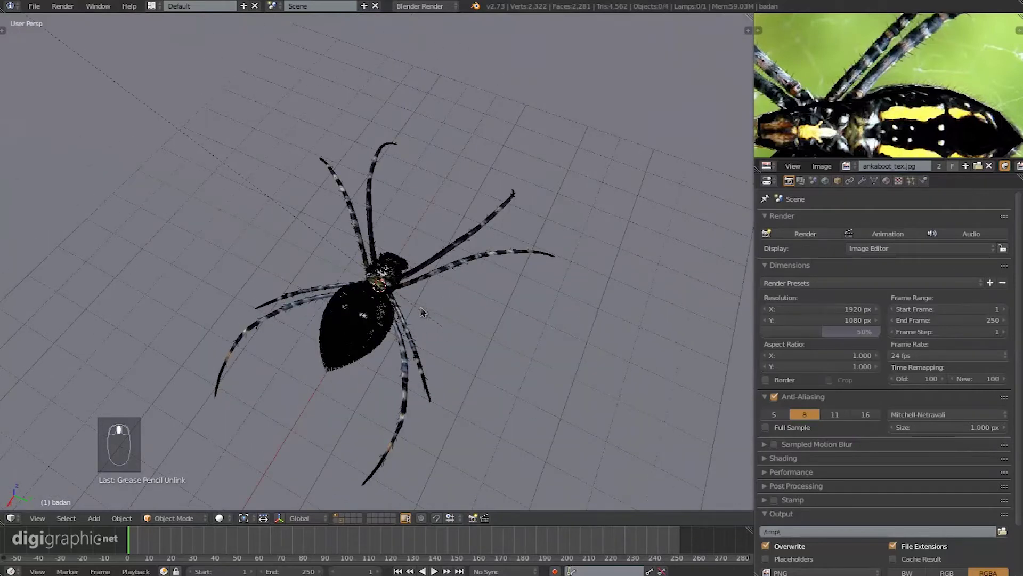
- Frame the spider in front orthographic view with the body shown as wireframe
{"action": "middle_click", "coordinate": [425, 312]}
{"action": "key", "text": "KP_5"}
{"action": "key", "text": "KP_1"}
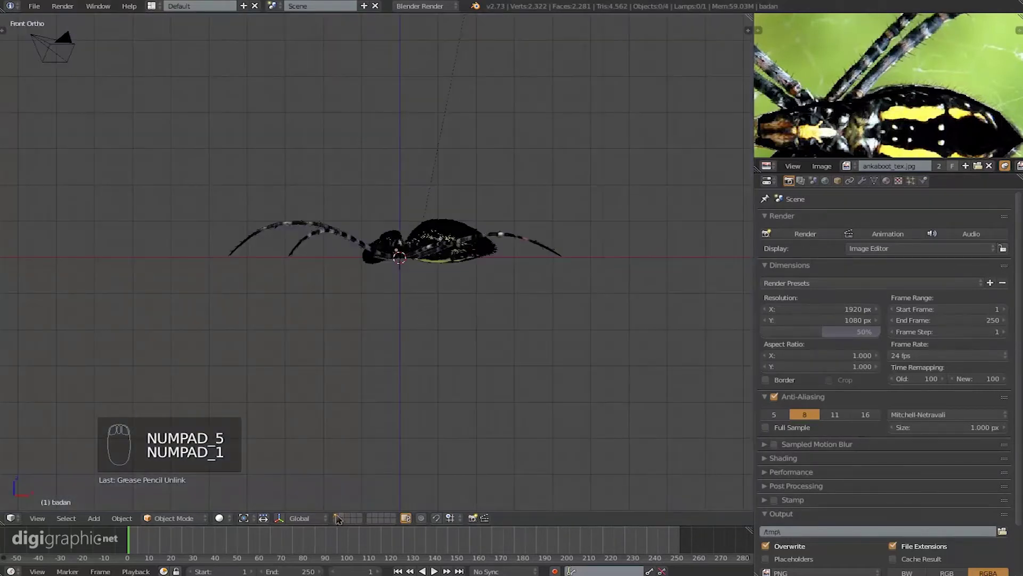
{"action": "left_click_drag", "start_coordinate": [341, 519], "coordinate": [464, 273]}
{"action": "key", "text": "z"}
{"action": "middle_click", "coordinate": [463, 273]}
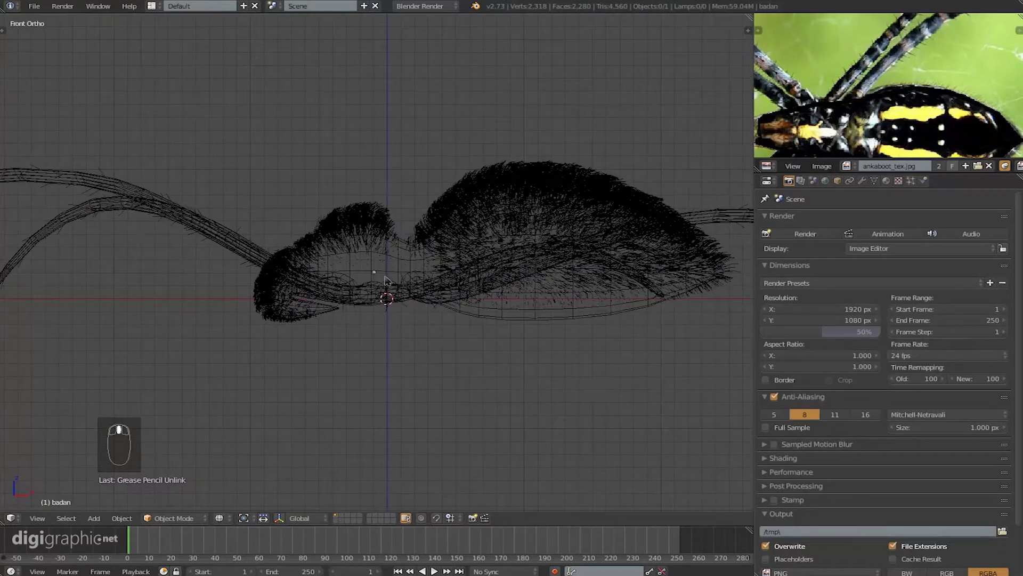
- Add a single-bone armature inside the body and move it to the front of the spider's head
{"action": "key", "text": "shift+a"}
{"action": "middle_click", "coordinate": [392, 278]}
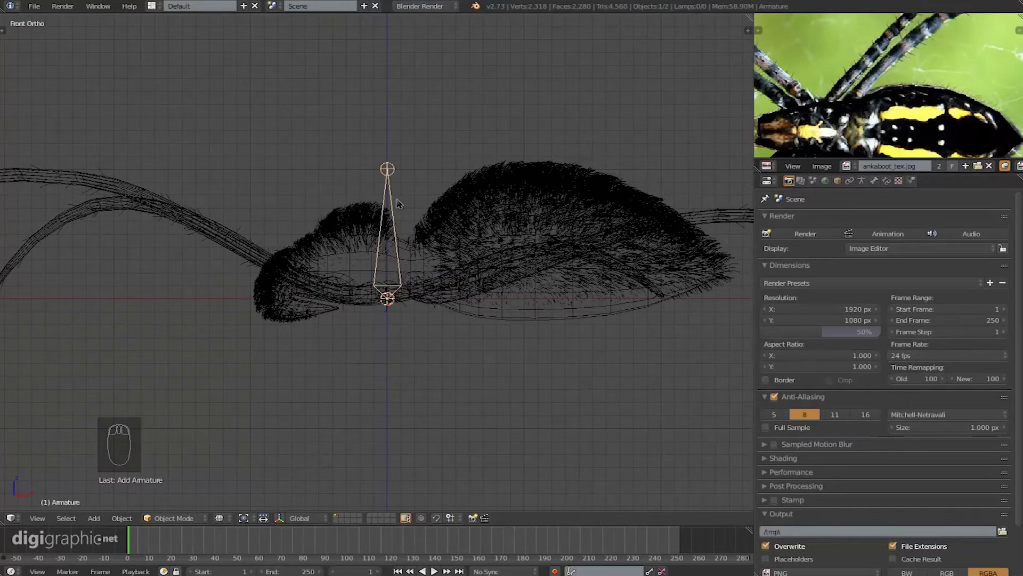
{"action": "left_click_drag", "start_coordinate": [399, 230], "coordinate": [387, 182]}
{"action": "right_click", "coordinate": [385, 159]}
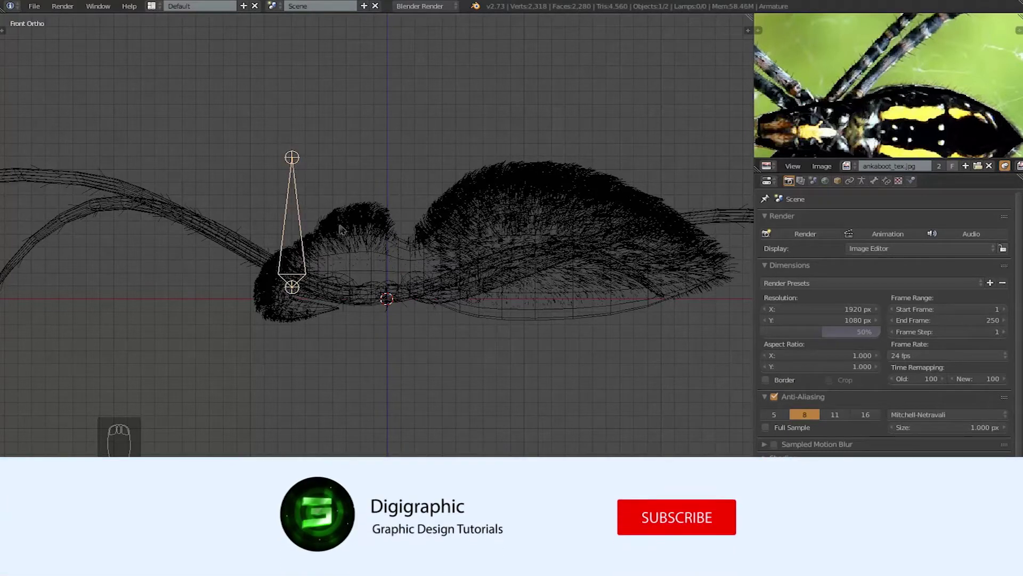
{"action": "left_click_drag", "start_coordinate": [346, 219], "coordinate": [316, 185]}
{"action": "left_click", "coordinate": [316, 184]}
{"action": "left_click_drag", "start_coordinate": [316, 184], "coordinate": [330, 213]}
{"action": "left_click", "coordinate": [336, 211]}
{"action": "middle_click", "coordinate": [331, 212]}
{"action": "middle_click", "coordinate": [326, 214]}
{"action": "right_click", "coordinate": [291, 197]}
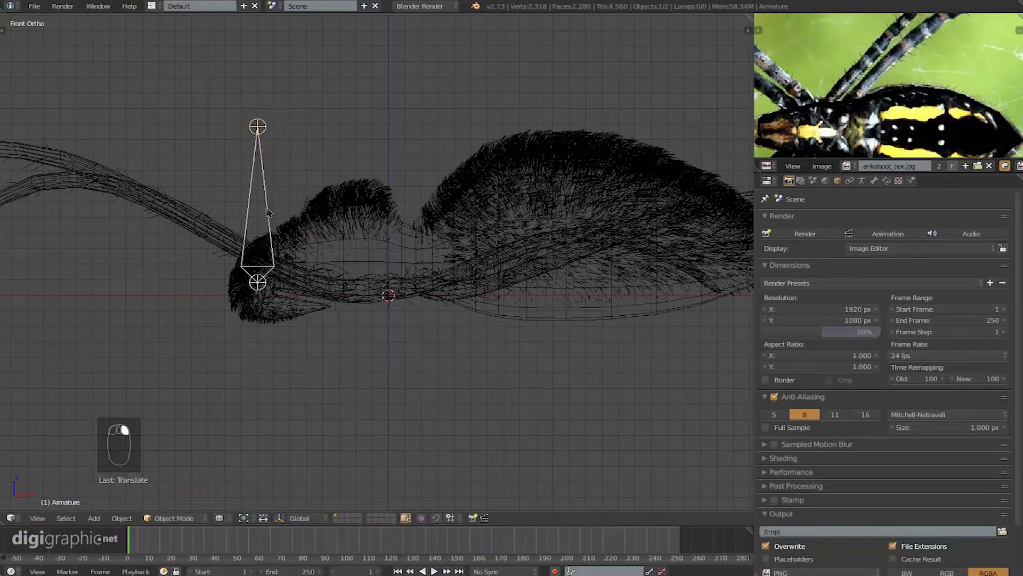
- Lay the bone tip flat into the head, then extrude a new bone toward the abdomen tip
{"action": "key", "text": "Tab"}
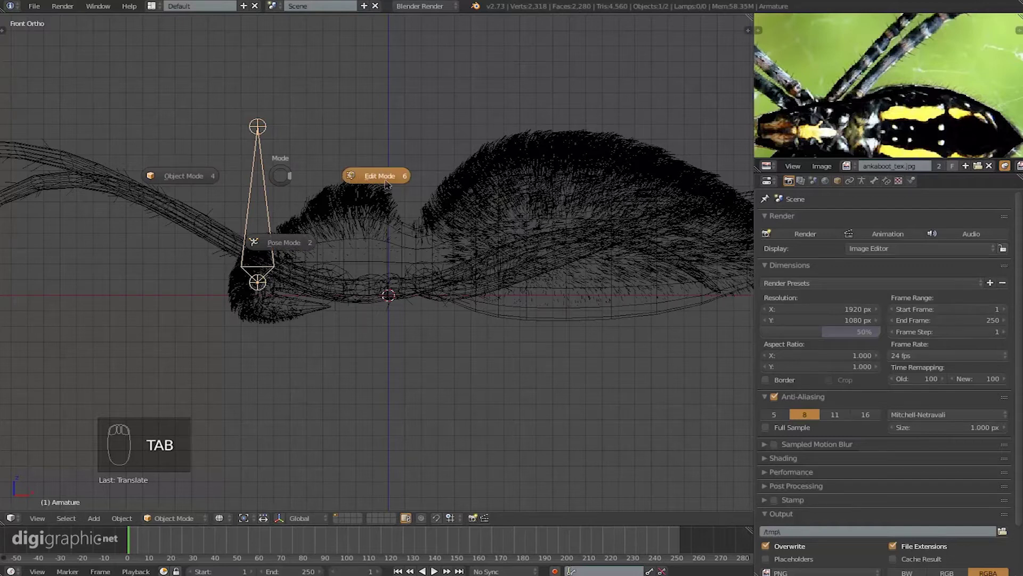
{"action": "right_click", "coordinate": [267, 129]}
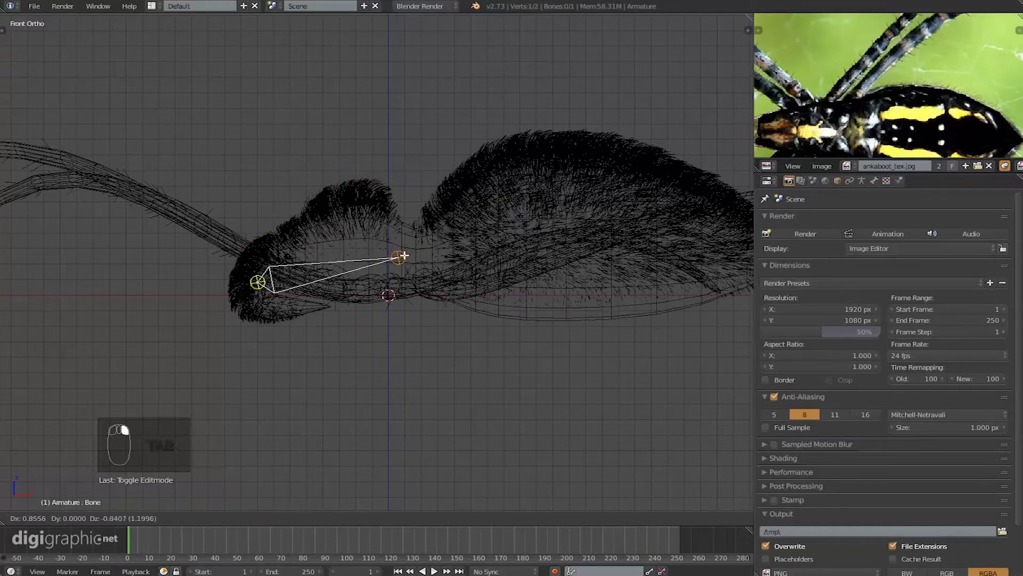
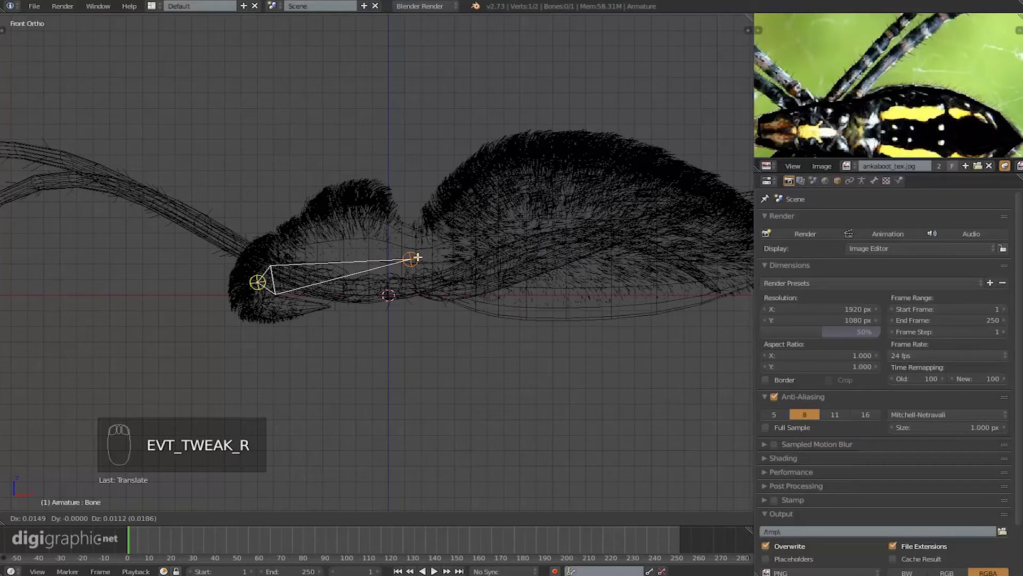
{"action": "left_click_drag", "start_coordinate": [402, 268], "coordinate": [330, 256]}
{"action": "left_click", "coordinate": [324, 253]}
{"action": "right_click", "coordinate": [324, 253]}
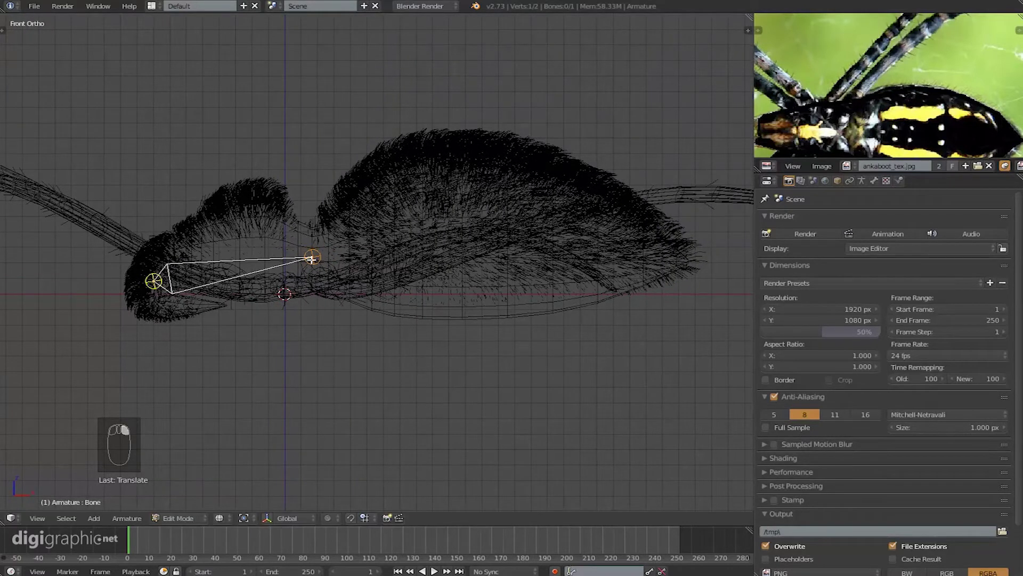
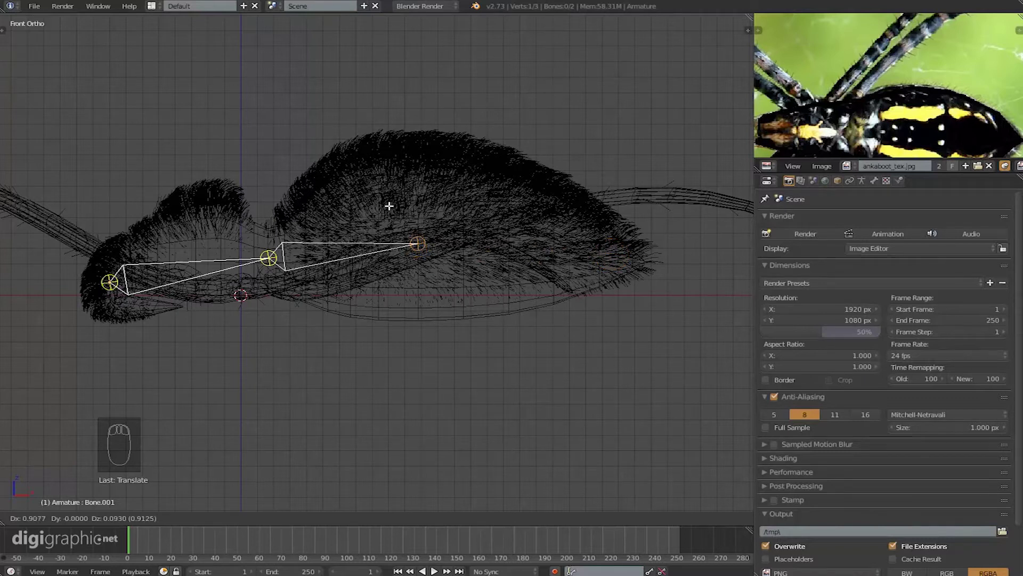
{"action": "key", "text": "e"}
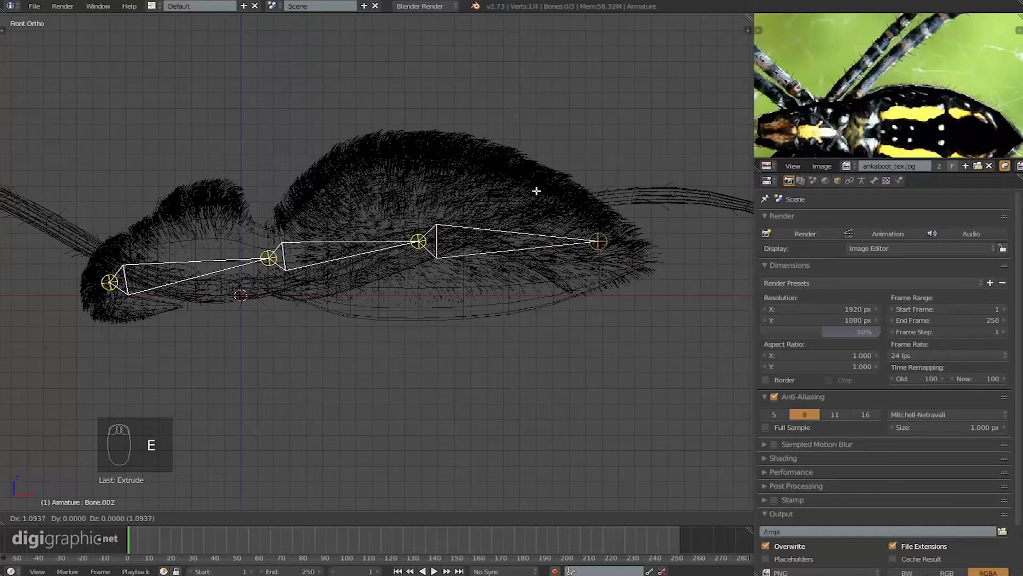
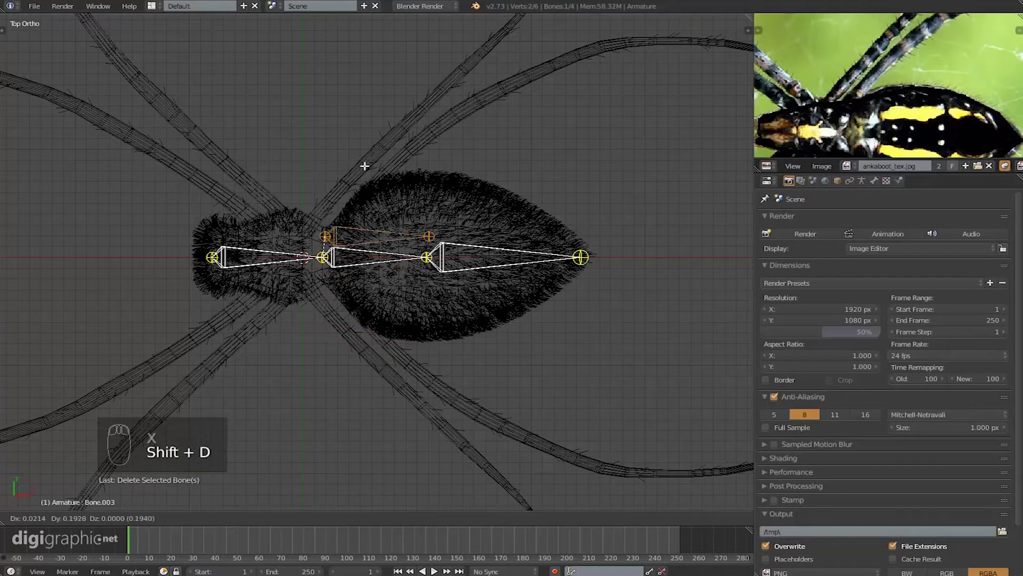
- Branch a new bone from the body chain's middle joint out along the lower-right leg
{"action": "key", "text": "x"}
{"action": "right_click", "coordinate": [373, 248]}
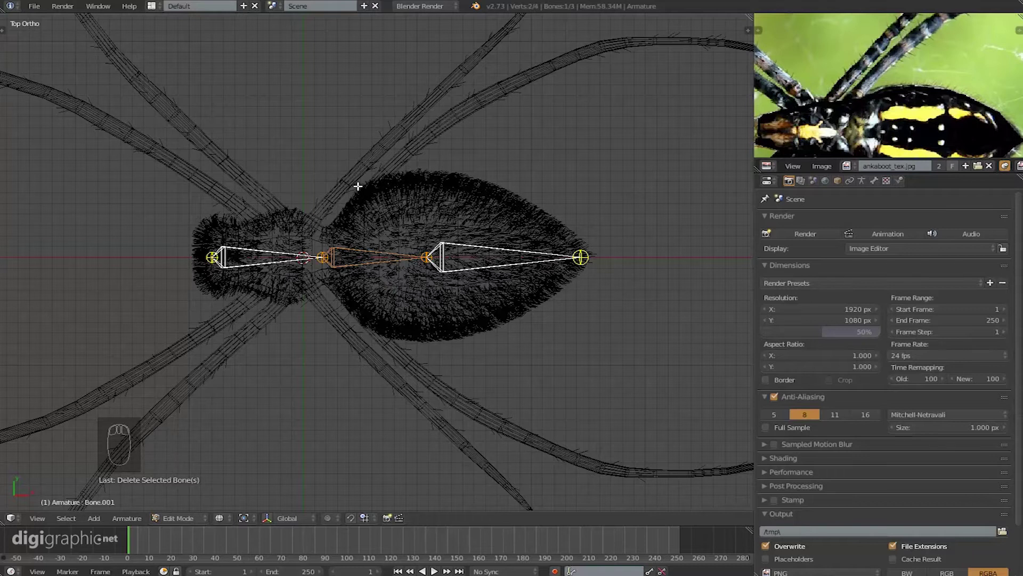
{"action": "key", "text": "shift+d"}
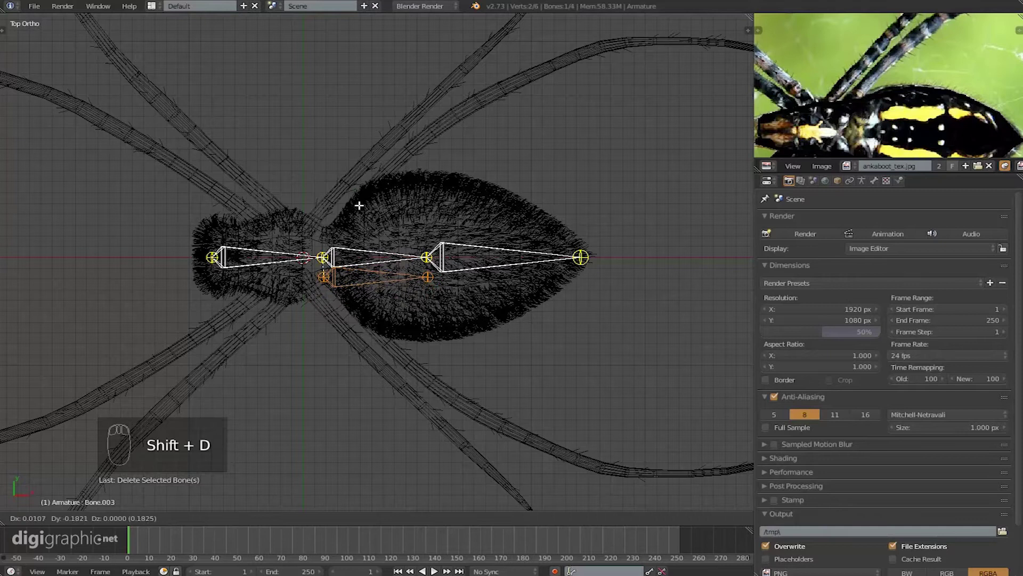
{"action": "left_click_drag", "start_coordinate": [330, 238], "coordinate": [231, 309]}
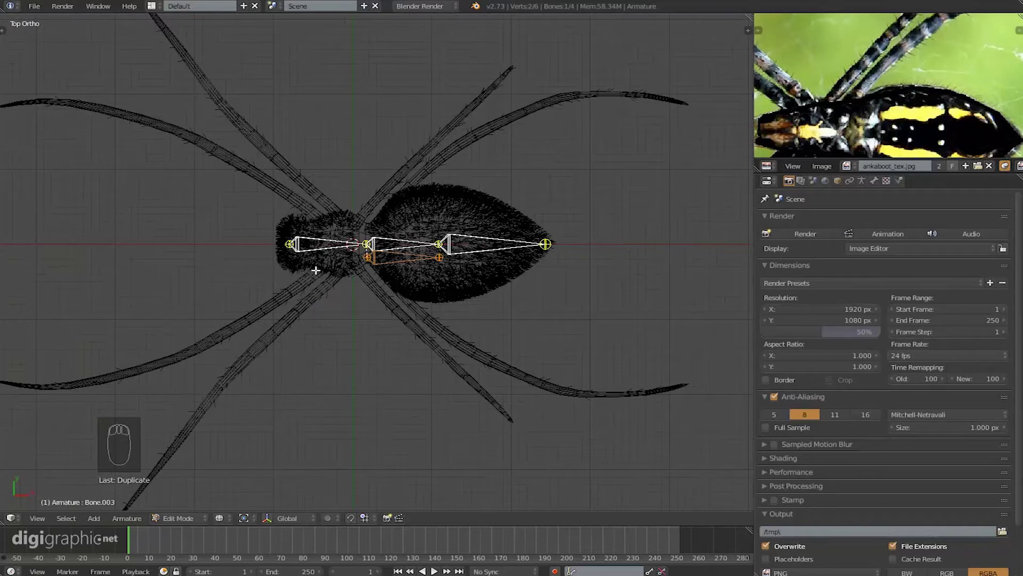
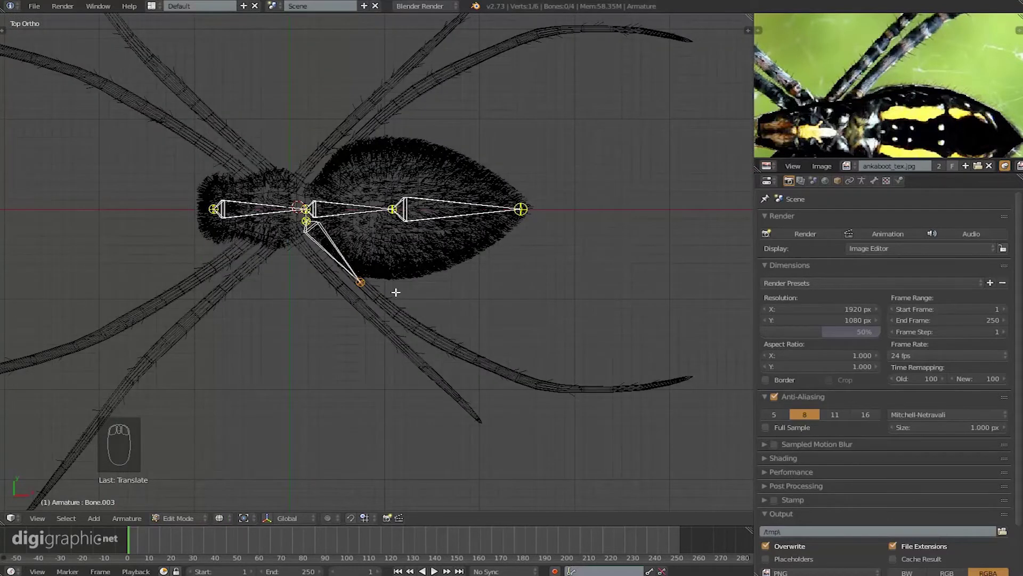
- Extrude five successive bones from the first leg bone down to the lower-right leg tip
{"action": "middle_click", "coordinate": [388, 292]}
{"action": "right_click", "coordinate": [340, 301]}
{"action": "middle_click", "coordinate": [347, 267]}
{"action": "key", "text": "e"}
{"action": "right_click", "coordinate": [406, 312]}
{"action": "key", "text": "e"}
{"action": "key", "text": "e"}
{"action": "key", "text": "e"}
{"action": "key", "text": "e"}
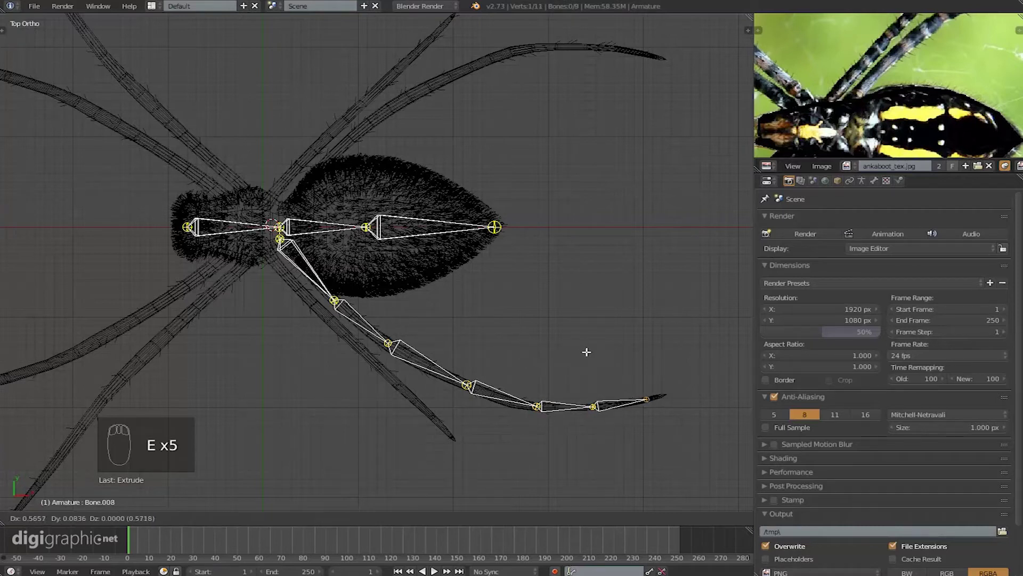
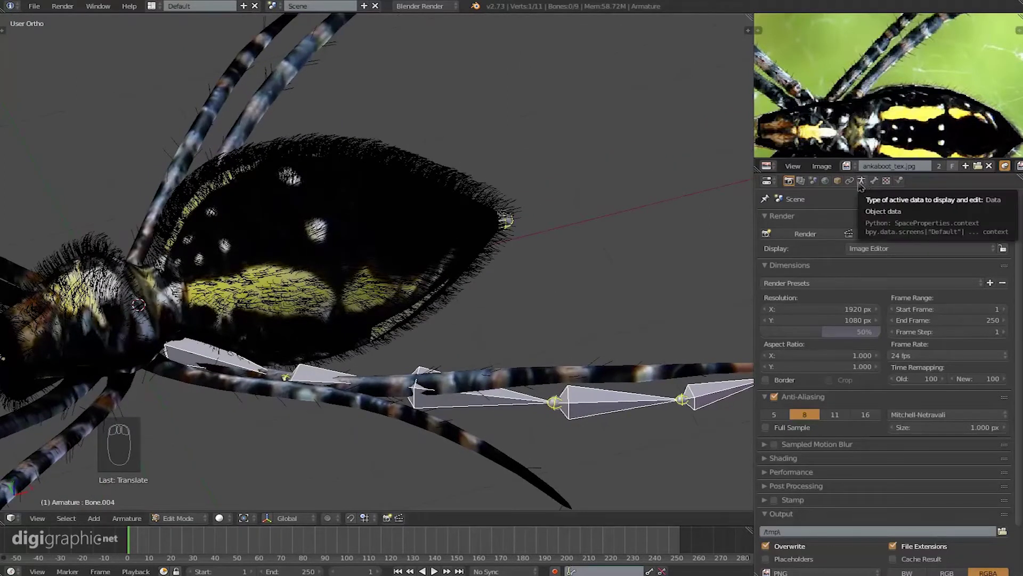
- Show the armature's Object Data settings in the Properties panel for X-Ray display
{"action": "left_click_drag", "start_coordinate": [868, 205], "coordinate": [871, 182]}
{"action": "left_click", "coordinate": [871, 182]}
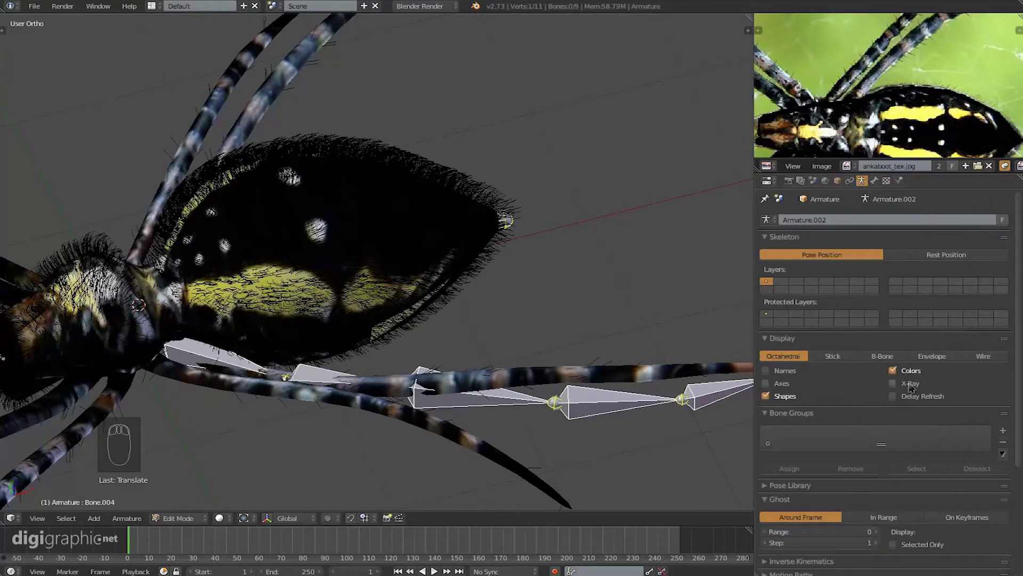
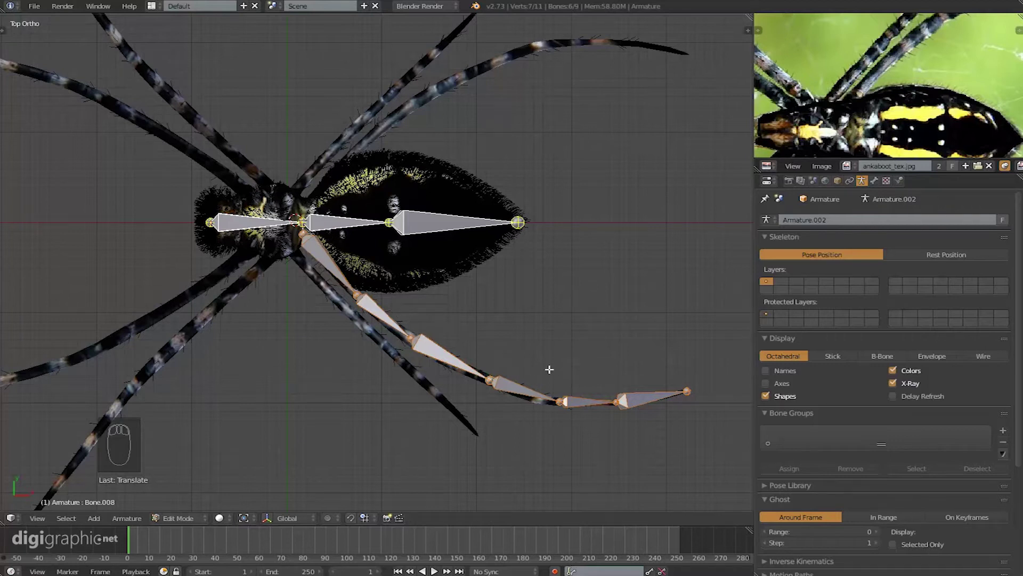
- Confirm the duplicated leg chain's placement along the adjacent right leg
{"action": "key", "text": "shift+d"}
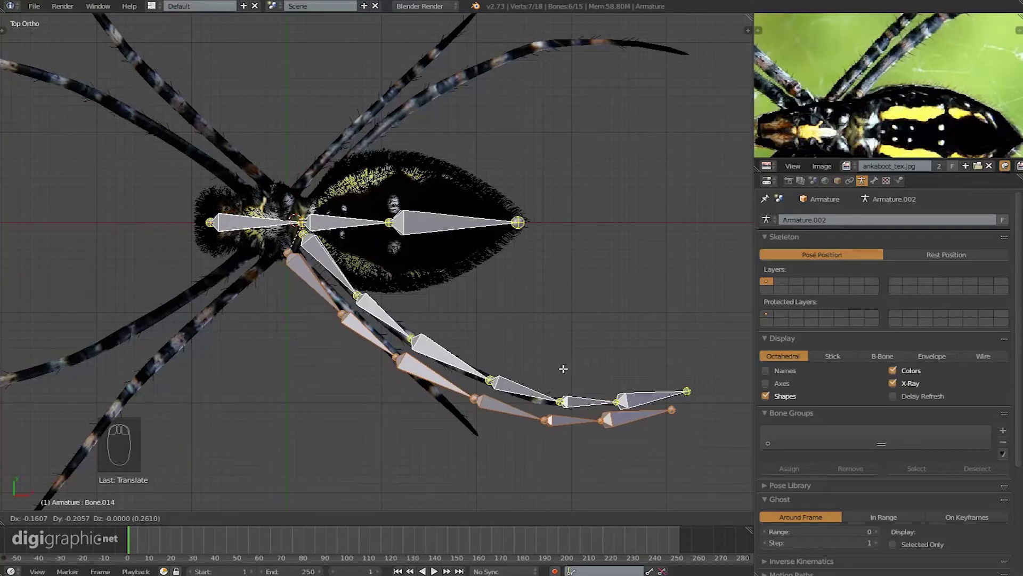
{"action": "left_click_drag", "start_coordinate": [548, 344], "coordinate": [554, 343]}
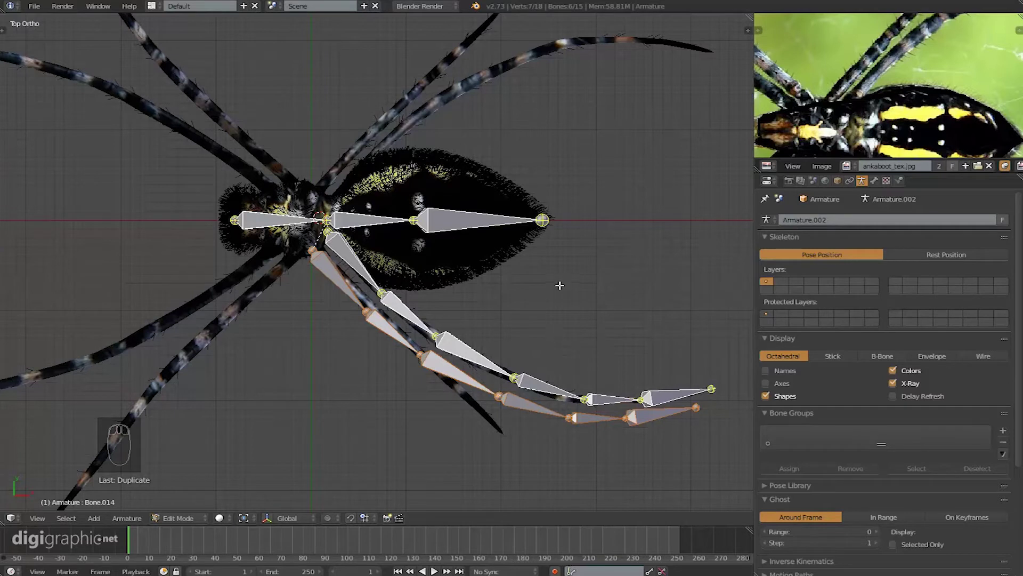
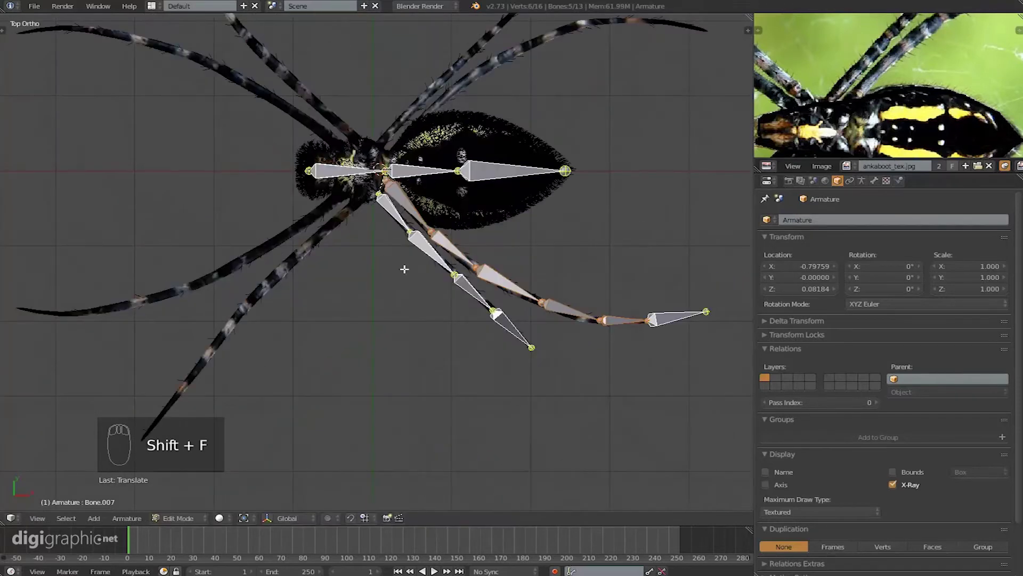
- Duplicate the leg bone chain and rotate and move it onto another spider leg
{"action": "key", "text": "shift+d"}
{"action": "key", "text": "r"}
{"action": "key", "text": "g"}
{"action": "key", "text": "r"}
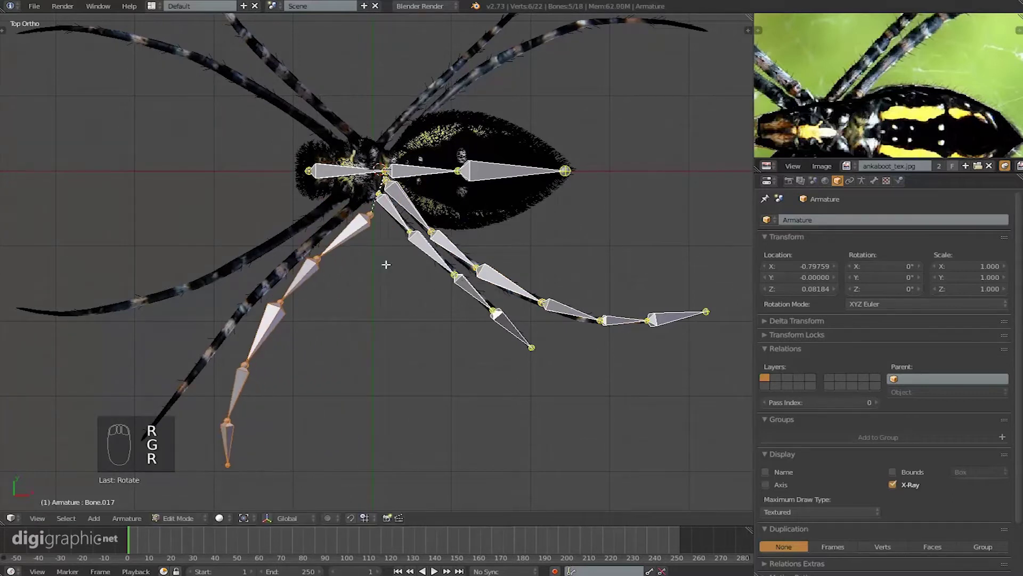
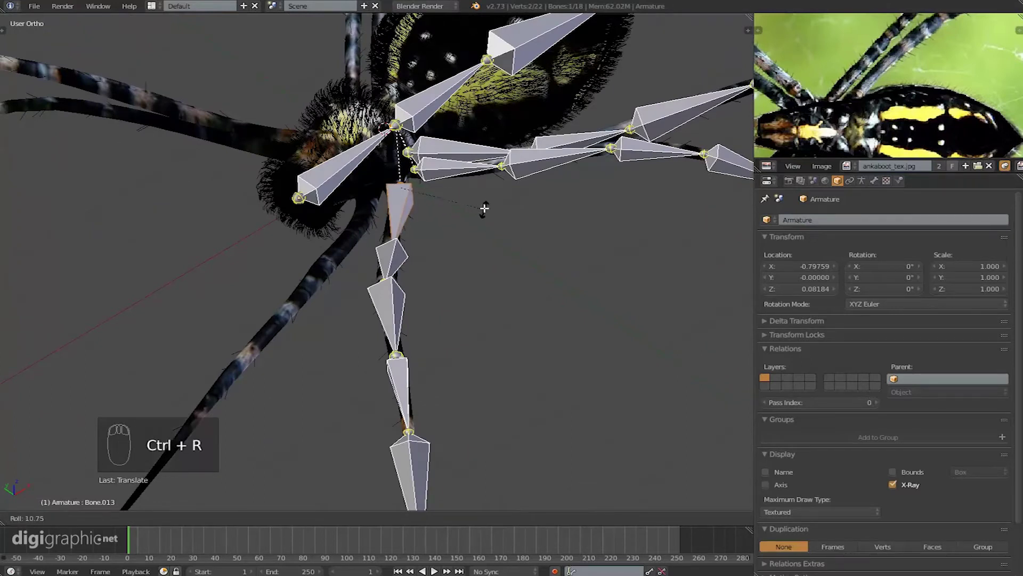
- Select the next bone down the copied leg chain and adjust its roll to fit the leg
{"action": "right_click", "coordinate": [407, 253]}
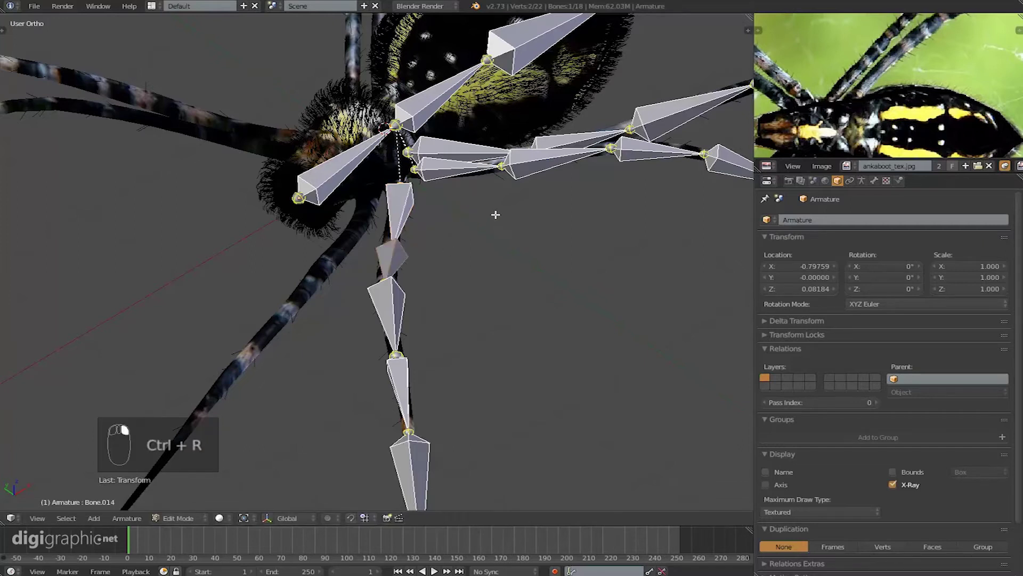
{"action": "key", "text": "ctrl+r"}
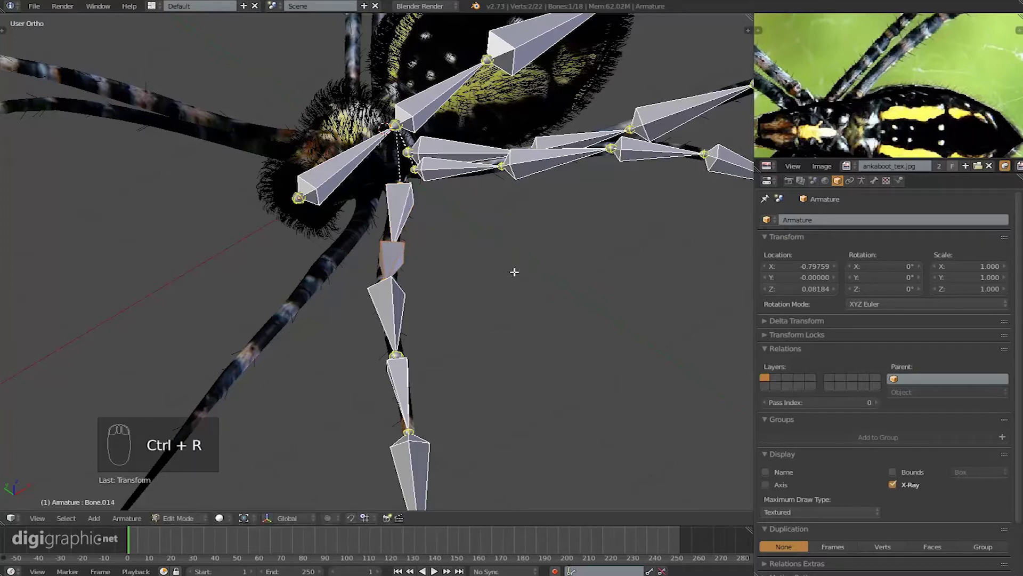
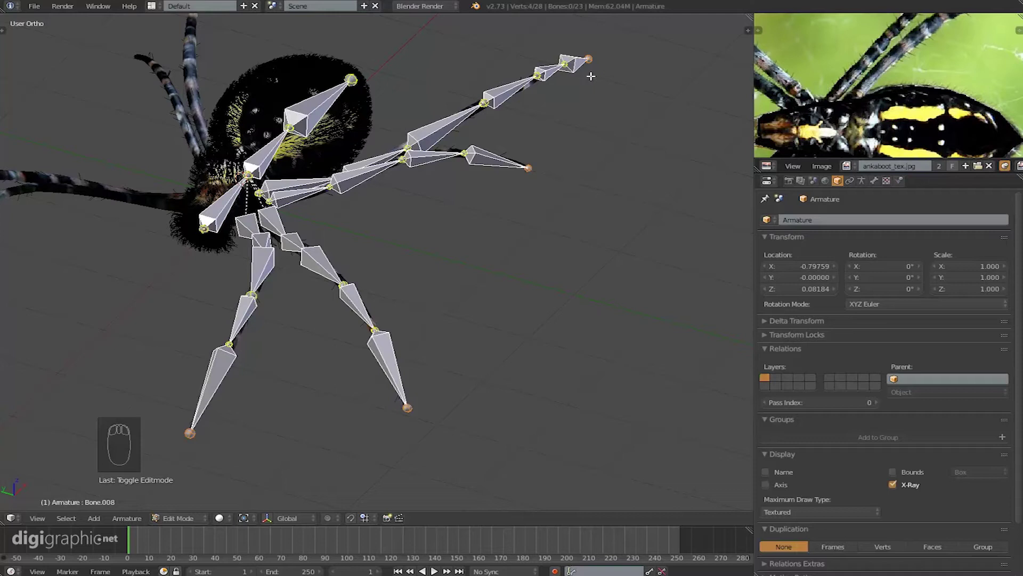
- Extrude a short upright IK target bone from the leg tip joint, viewed from the side
{"action": "left_click_drag", "start_coordinate": [502, 246], "coordinate": [411, 176]}
{"action": "key", "text": "e"}
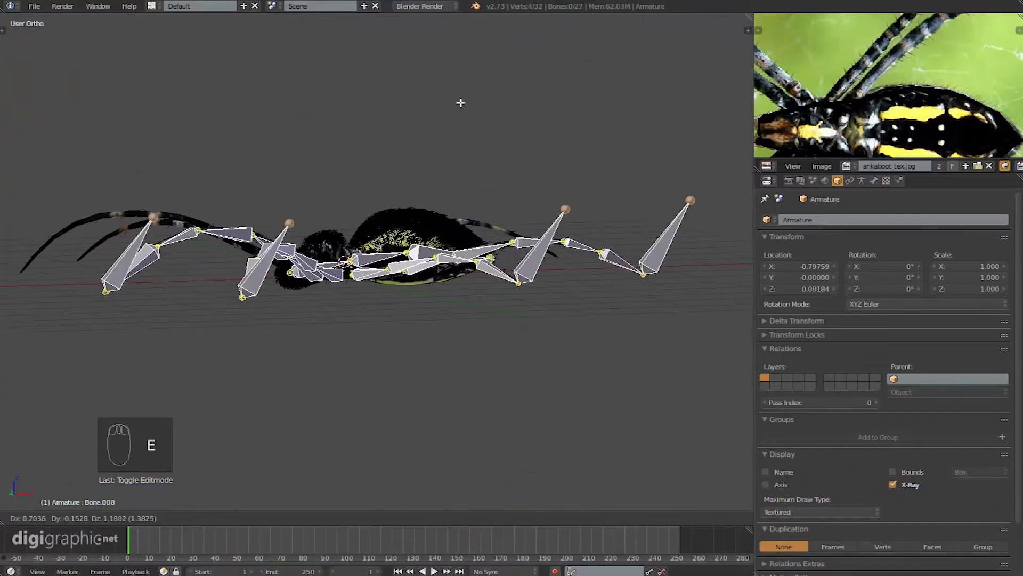
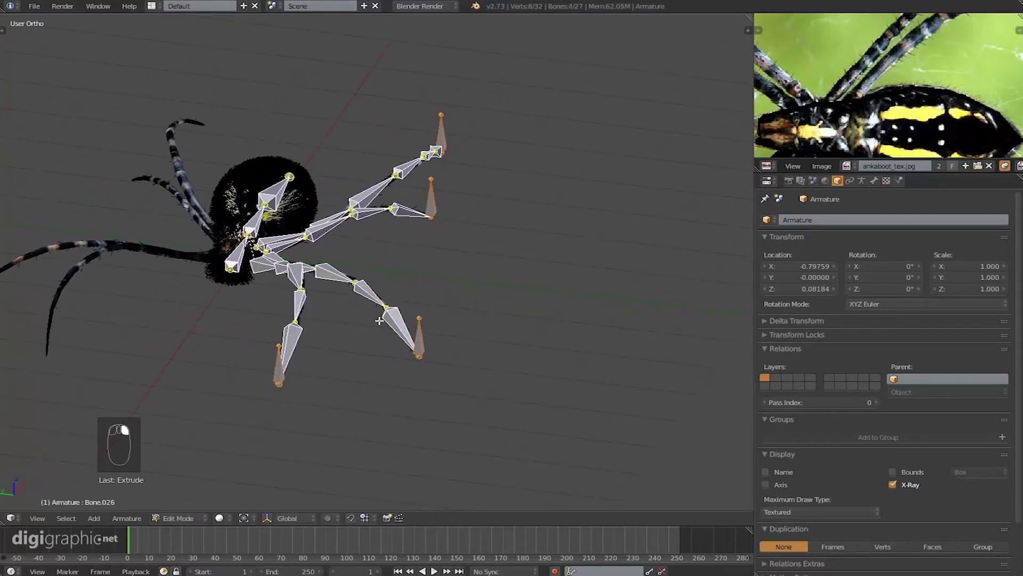
- Select the leg-tip target bones and clear their parents so they leave the leg chains
{"action": "left_click_drag", "start_coordinate": [447, 263], "coordinate": [447, 258]}
{"action": "right_click", "coordinate": [446, 259]}
{"action": "key", "text": "alt+p"}
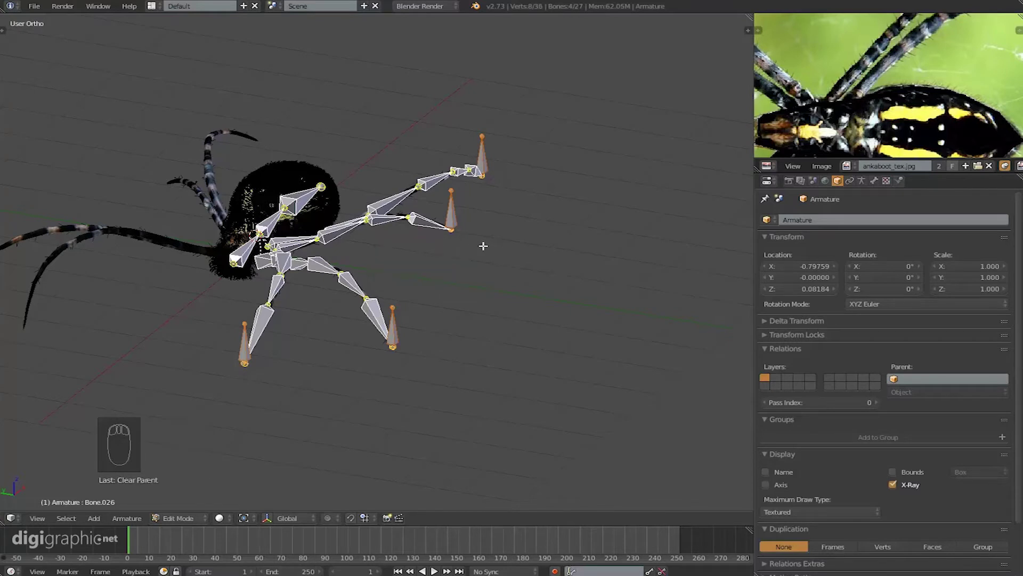
{"action": "key", "text": "g"}
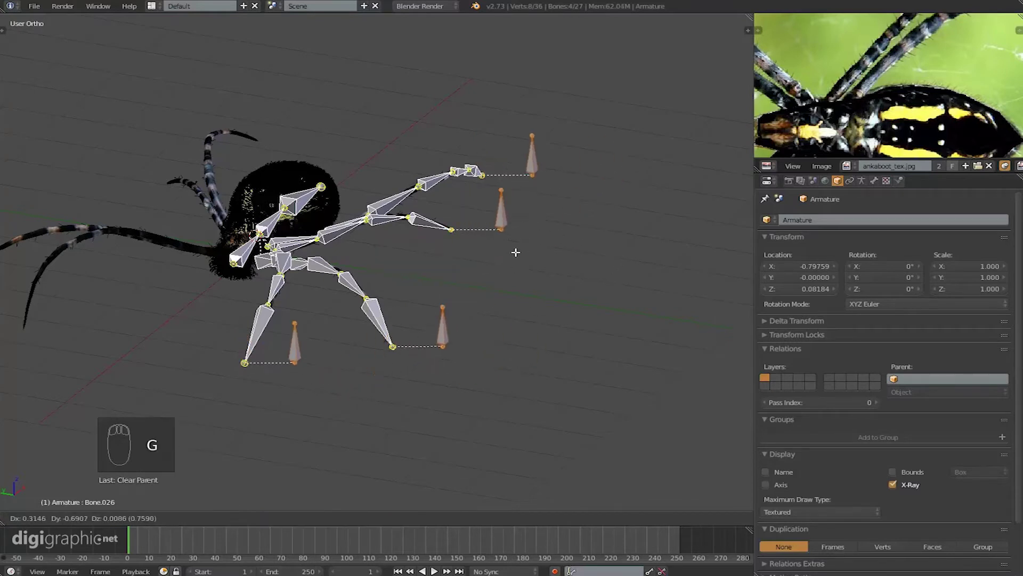
- Disconnect the remaining end bones via Clear Parent and move them off the leg tips
{"action": "key", "text": "alt+p"}
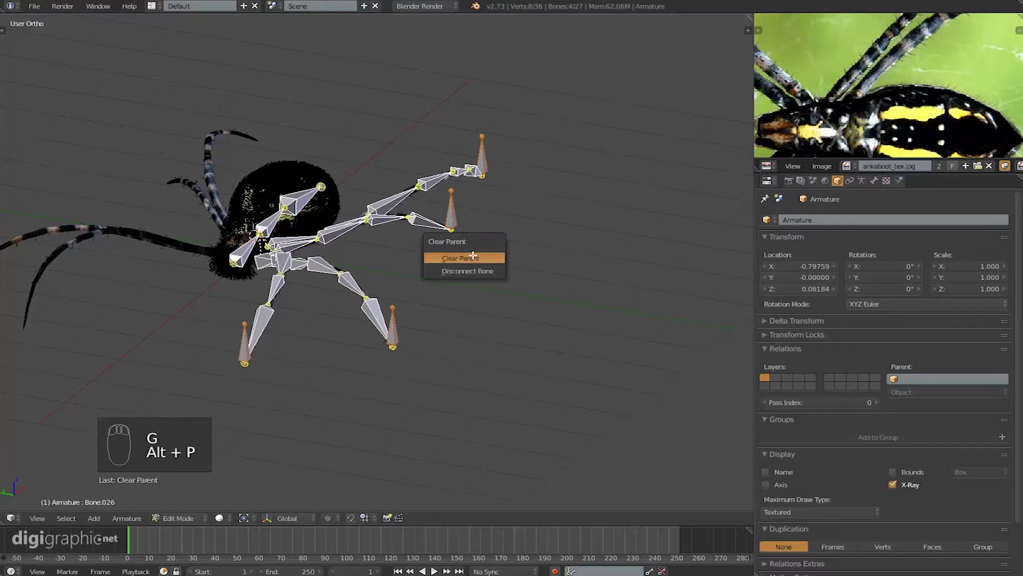
{"action": "key", "text": "g"}
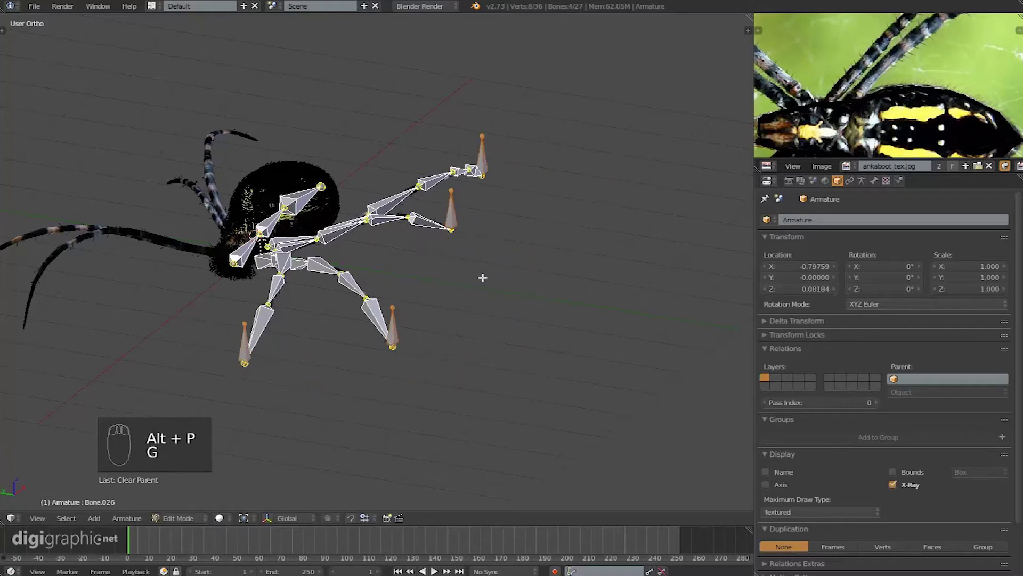
{"action": "key", "text": "alt+p"}
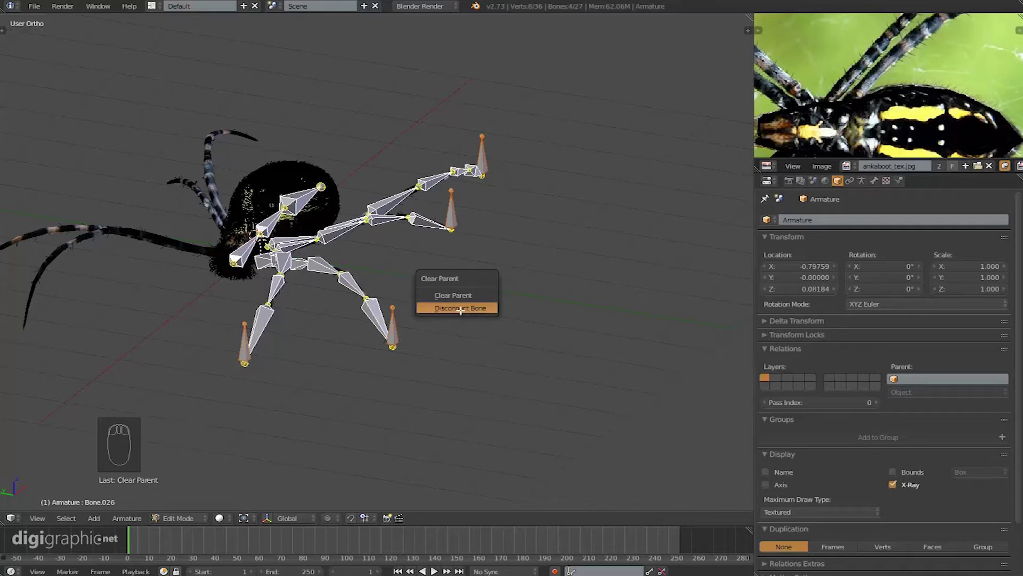
{"action": "key", "text": "g"}
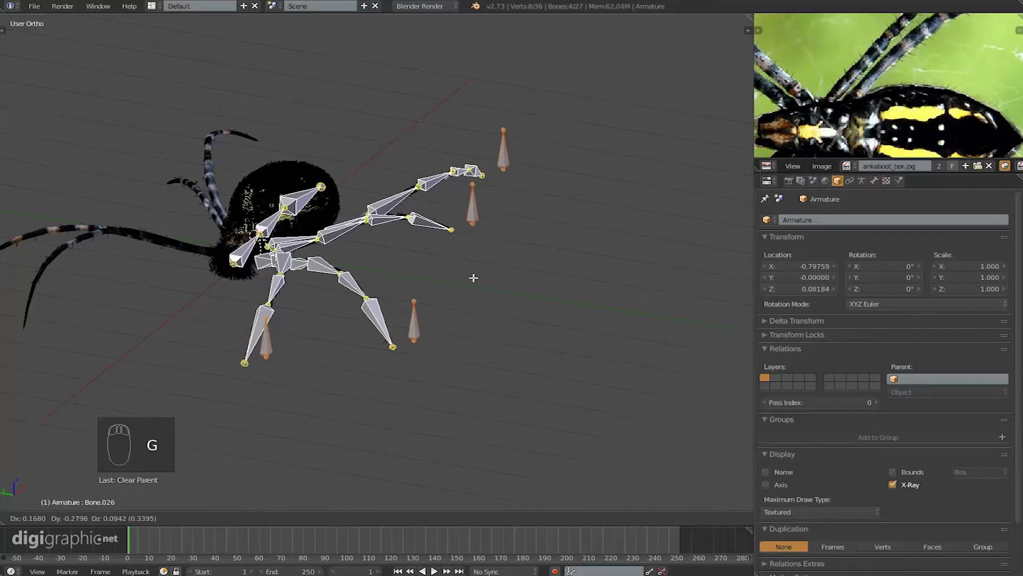
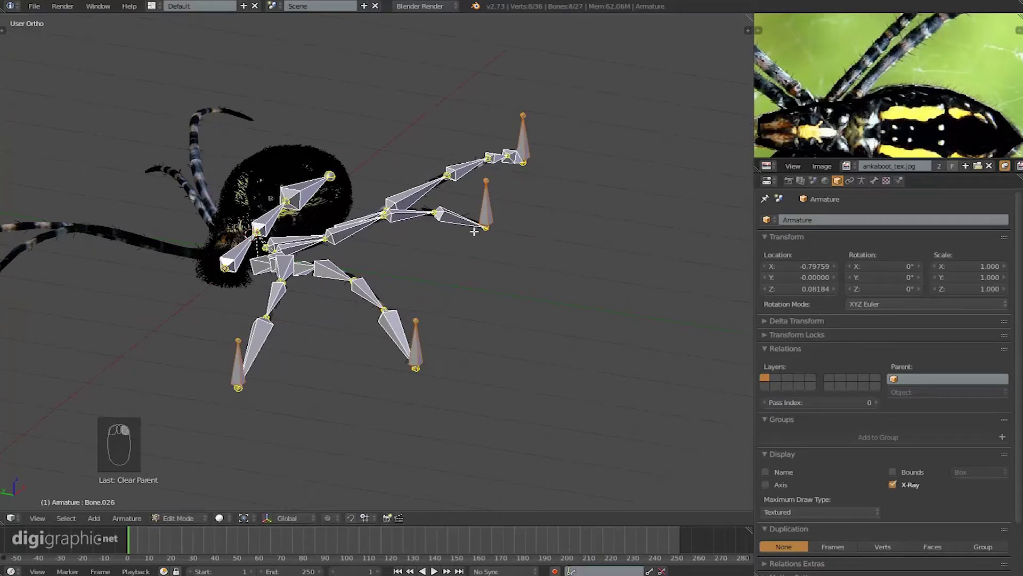
- Clear the last target bone's parent, reposition it, and orbit to a side view for renaming
{"action": "key", "text": "alt+p"}
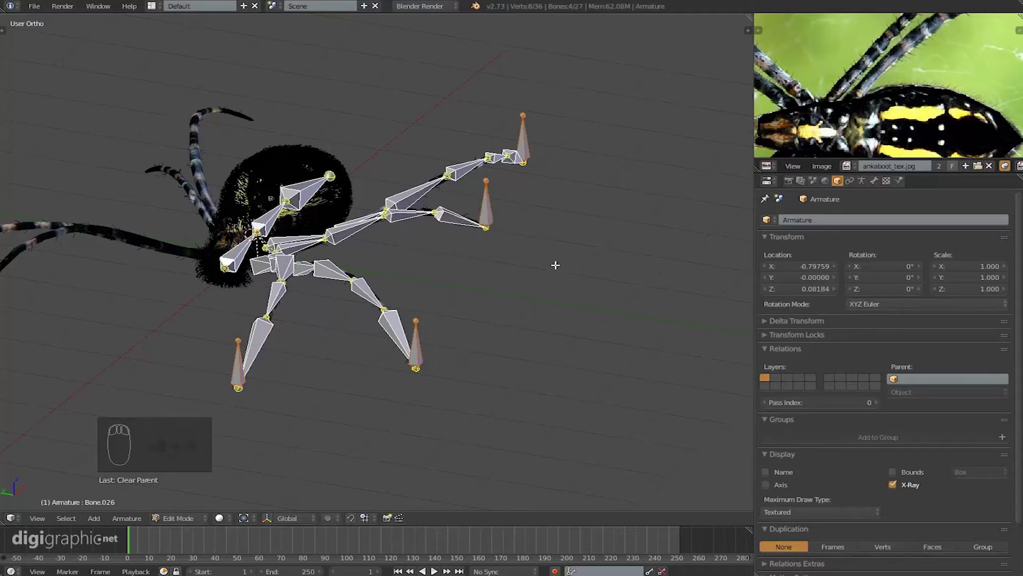
{"action": "key", "text": "g"}
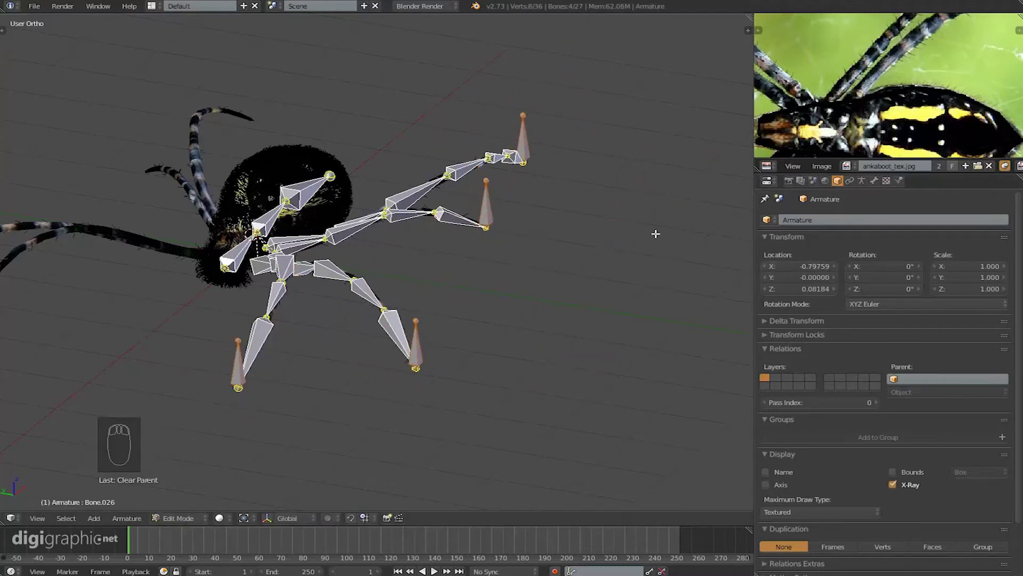
{"action": "left_click_drag", "start_coordinate": [554, 240], "coordinate": [521, 229]}
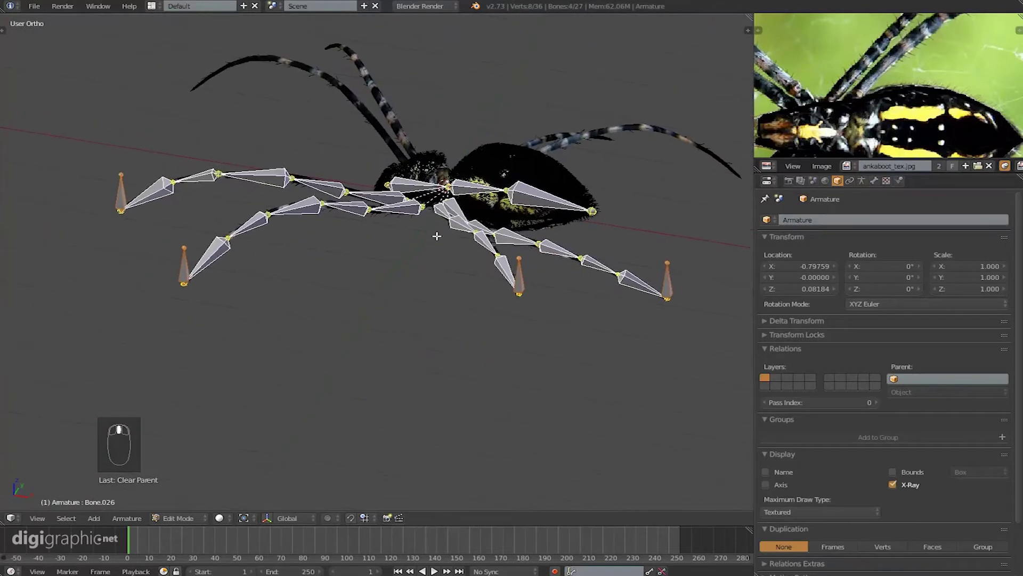
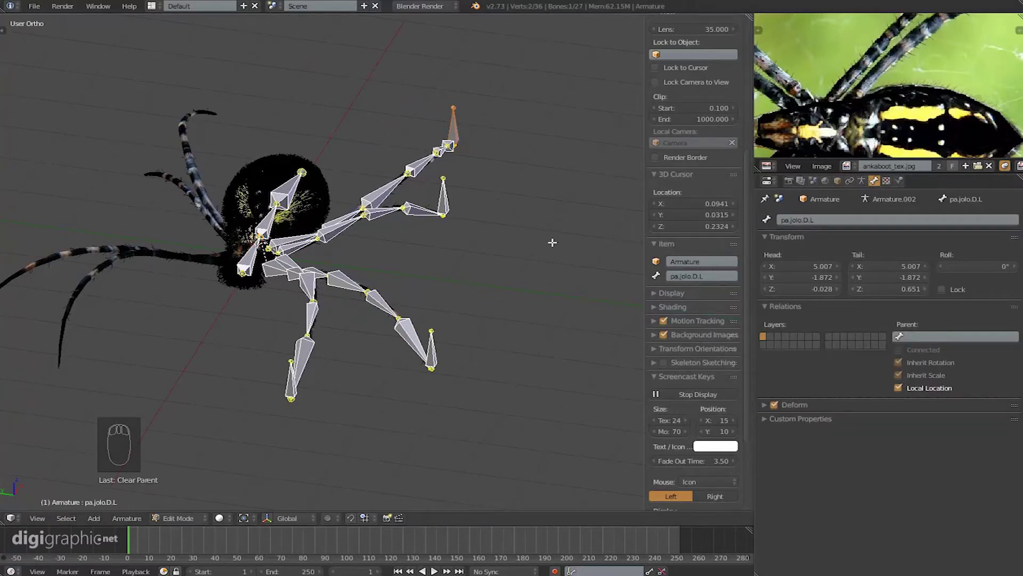
- Switch the armature into Pose Mode and frame the tip of one leg's bone chain
{"action": "left_click_drag", "start_coordinate": [540, 238], "coordinate": [510, 281]}
{"action": "key", "text": "Tab"}
{"action": "left_click_drag", "start_coordinate": [465, 260], "coordinate": [527, 230]}
{"action": "left_click_drag", "start_coordinate": [526, 230], "coordinate": [539, 210]}
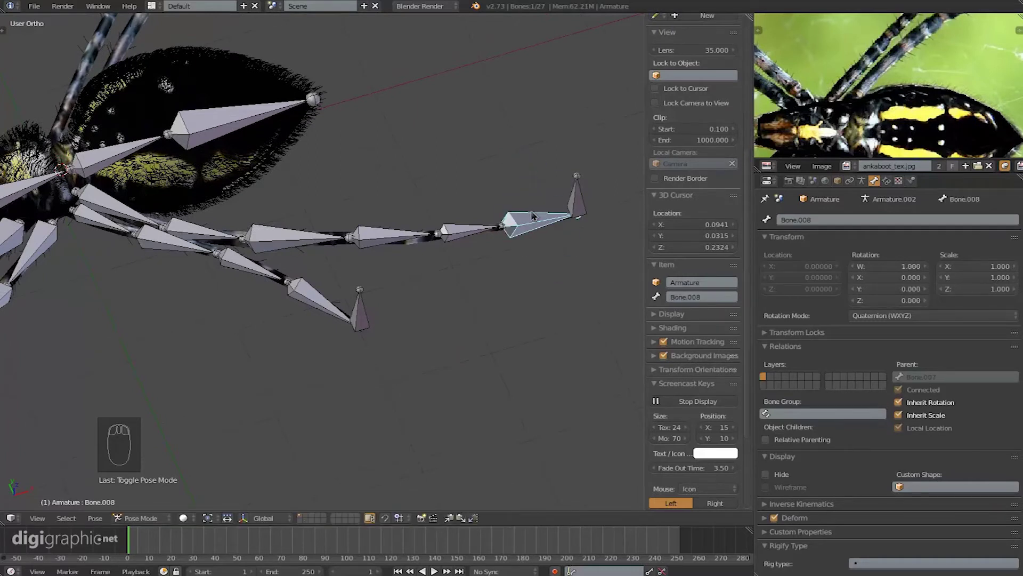
- Give leg tip Bone.008 an IK constraint targeting rig bone pa.jolo.D.L
{"action": "left_click_drag", "start_coordinate": [887, 181], "coordinate": [890, 189]}
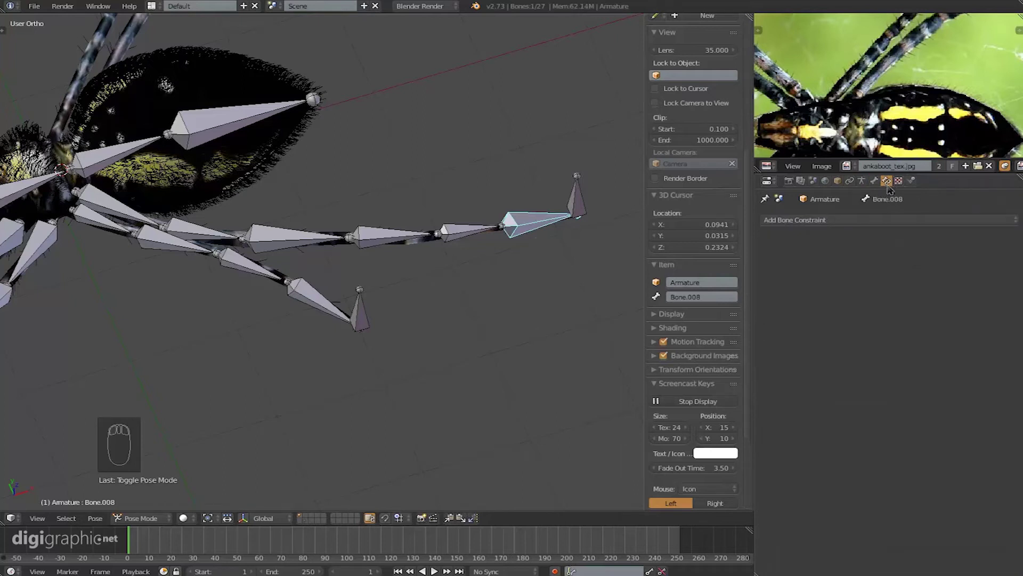
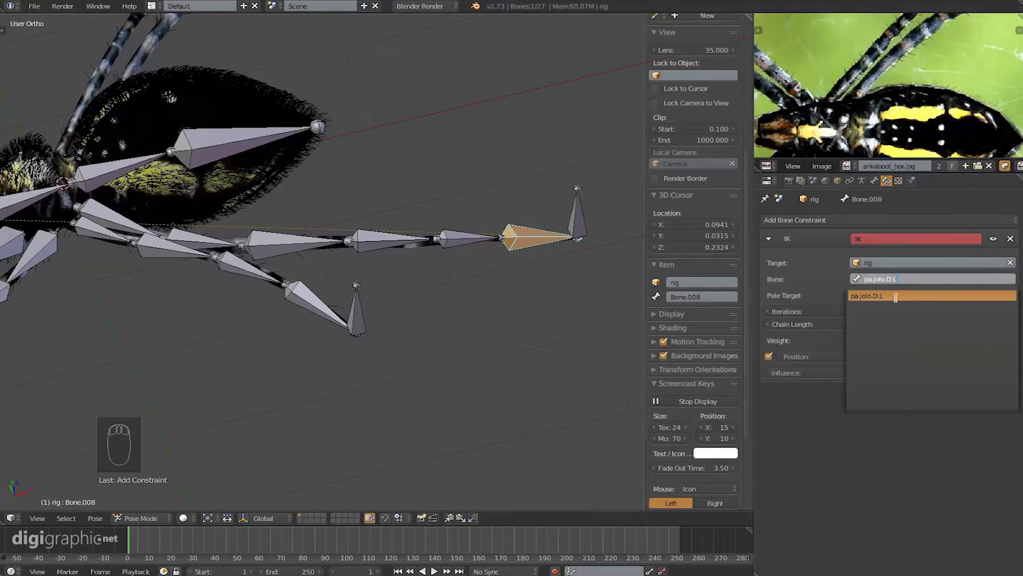
{"action": "key", "text": "BackSpace"}
{"action": "key", "text": "BackSpace"}
{"action": "key", "text": "BackSpace"}
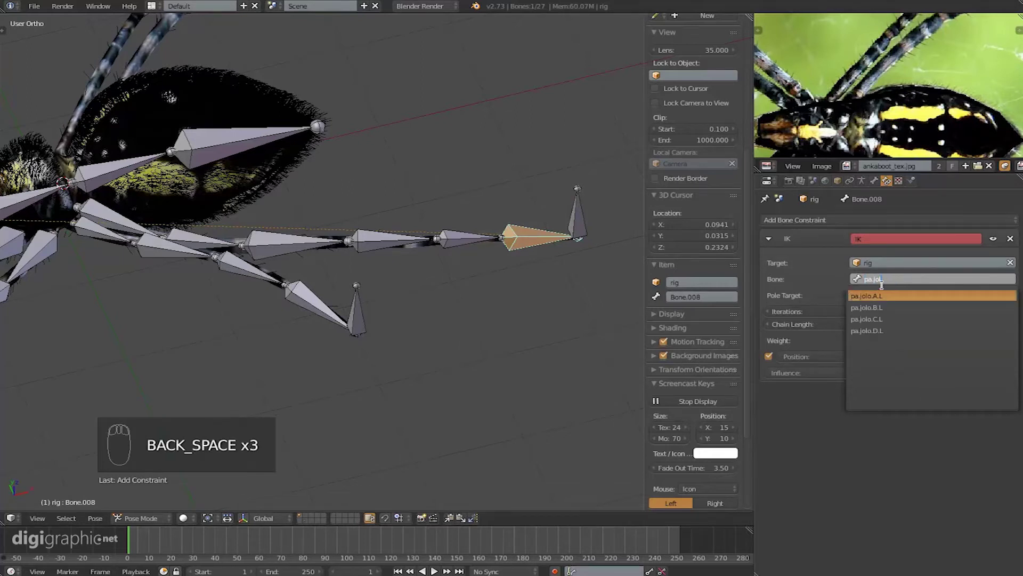
{"action": "key", "text": "BackSpace"}
{"action": "key", "text": "BackSpace"}
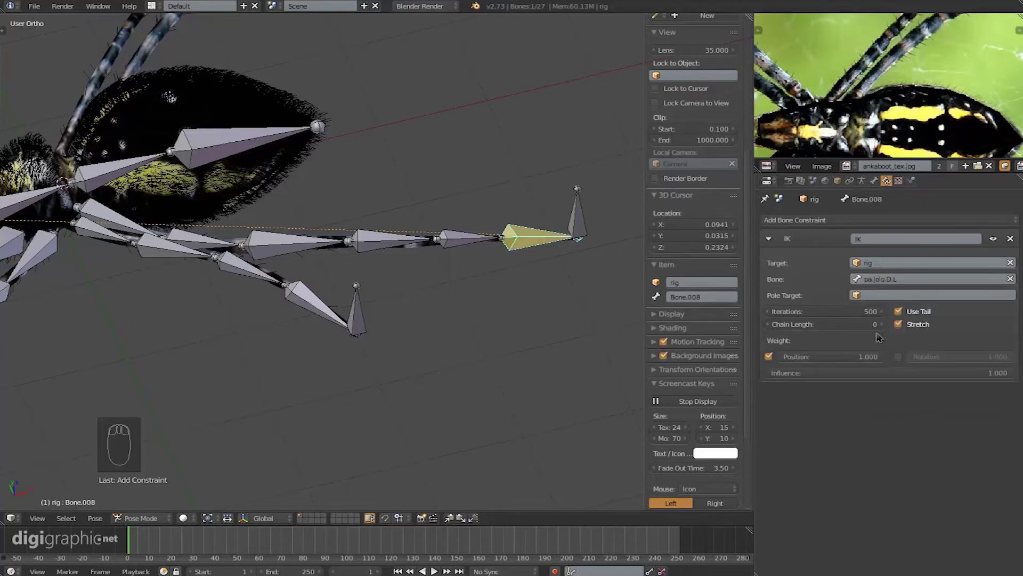
- Test-move the leg's control bone, cancel, and set the IK chain length to 6
{"action": "left_click_drag", "start_coordinate": [411, 306], "coordinate": [599, 254]}
{"action": "left_click_drag", "start_coordinate": [599, 254], "coordinate": [448, 302]}
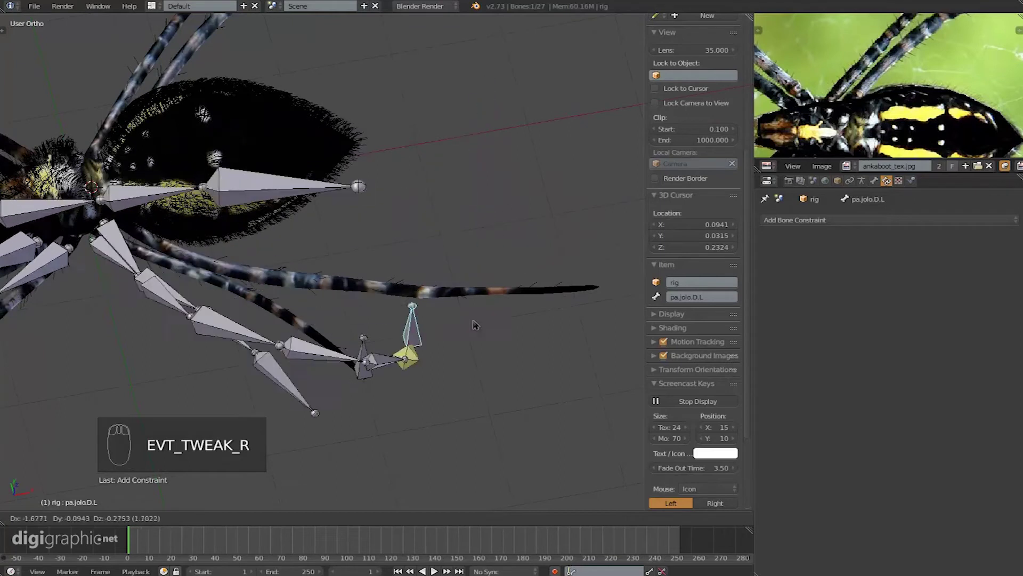
{"action": "right_click", "coordinate": [613, 327]}
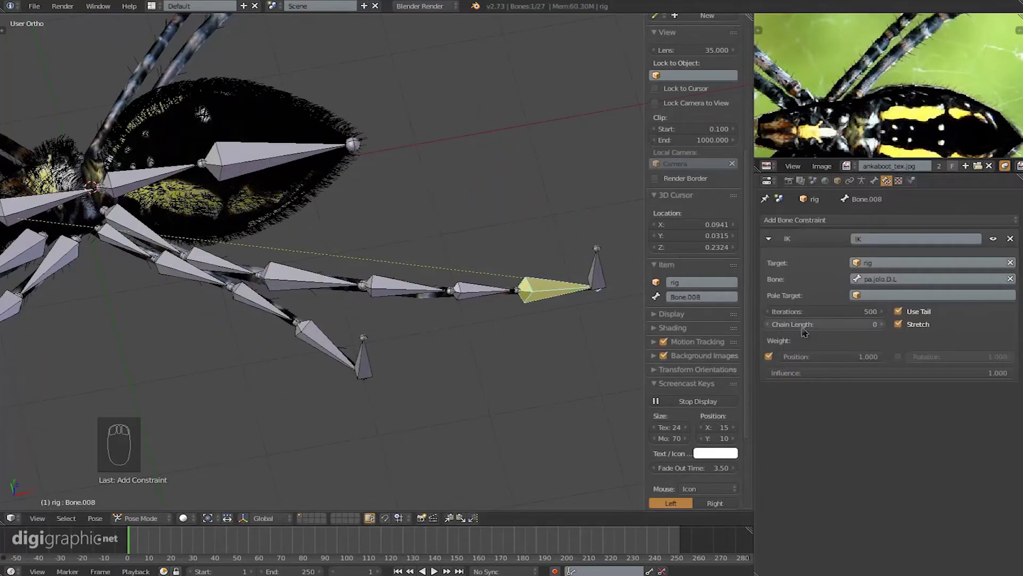
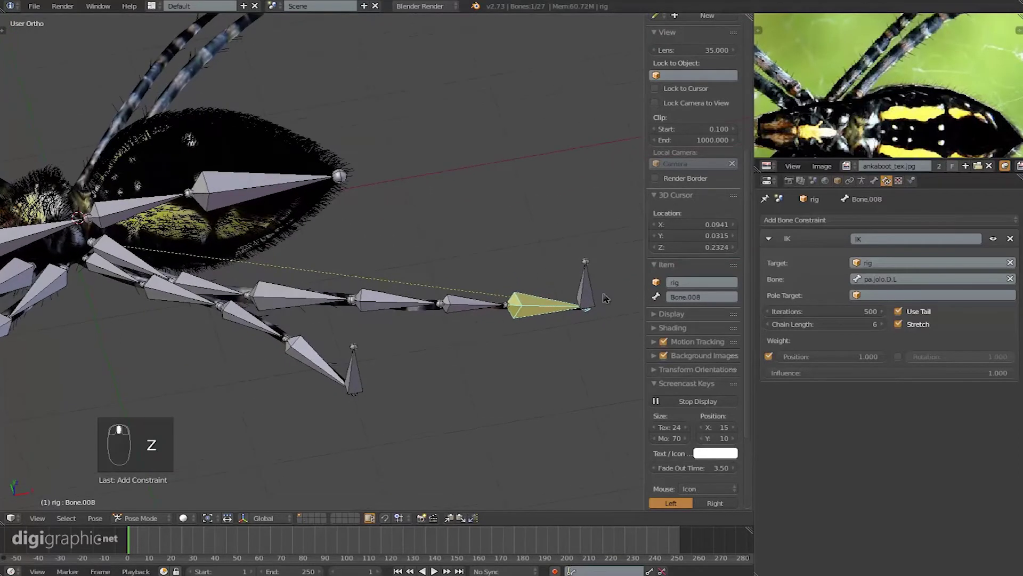
{"action": "right_click", "coordinate": [559, 263]}
{"action": "left_click_drag", "start_coordinate": [559, 263], "coordinate": [504, 294]}
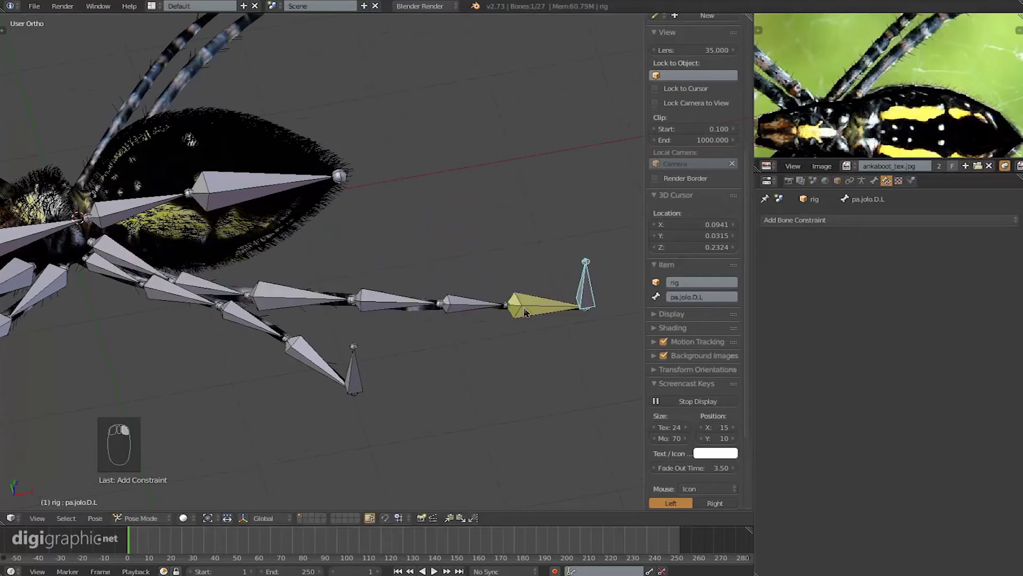
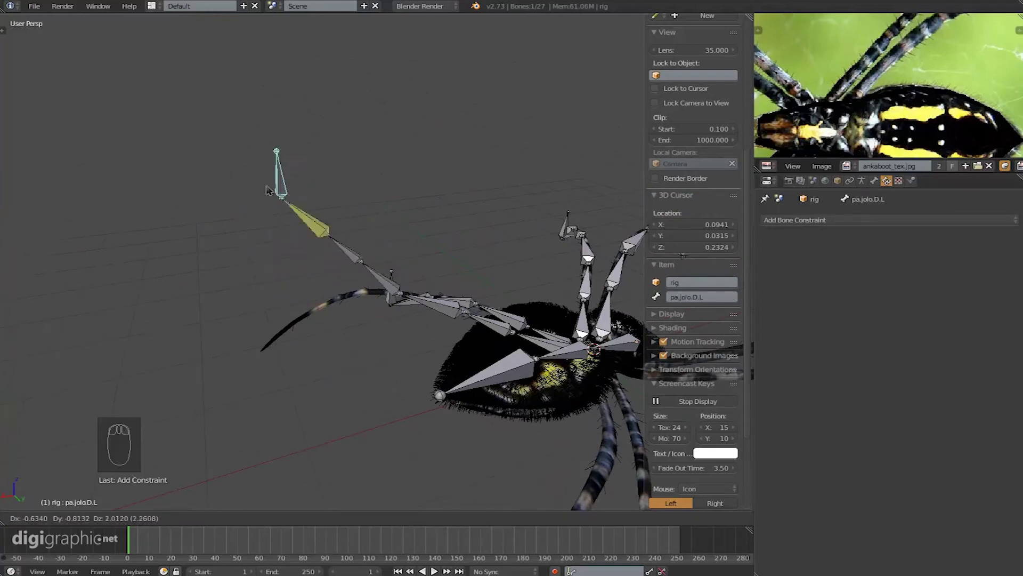
{"action": "left_click_drag", "start_coordinate": [323, 263], "coordinate": [888, 324]}
{"action": "middle_click", "coordinate": [889, 323]}
{"action": "left_click_drag", "start_coordinate": [888, 324], "coordinate": [281, 368]}
{"action": "middle_click", "coordinate": [280, 368]}
{"action": "left_click_drag", "start_coordinate": [319, 350], "coordinate": [364, 332]}
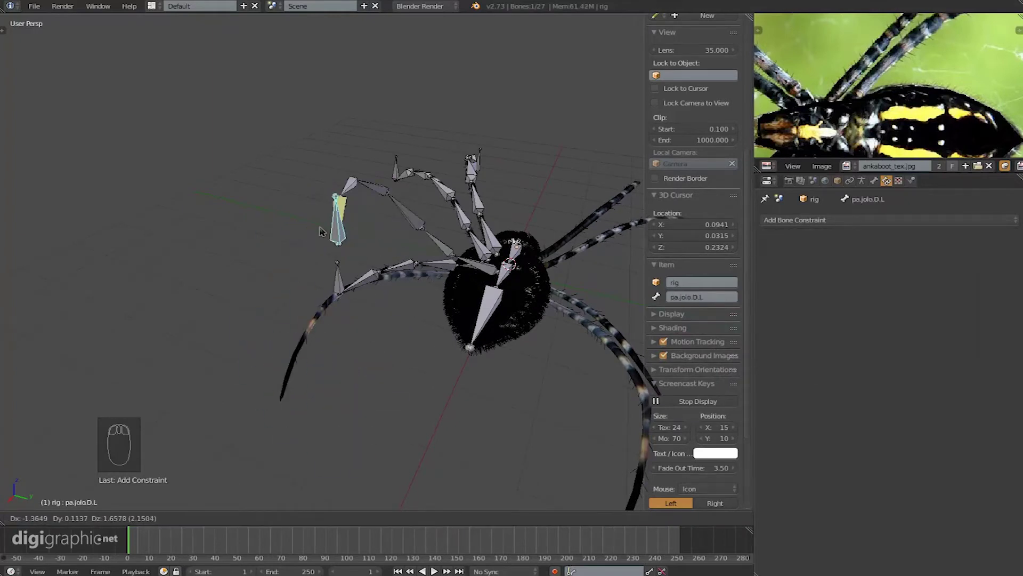
{"action": "left_click_drag", "start_coordinate": [348, 307], "coordinate": [508, 208]}
{"action": "key", "text": "g"}
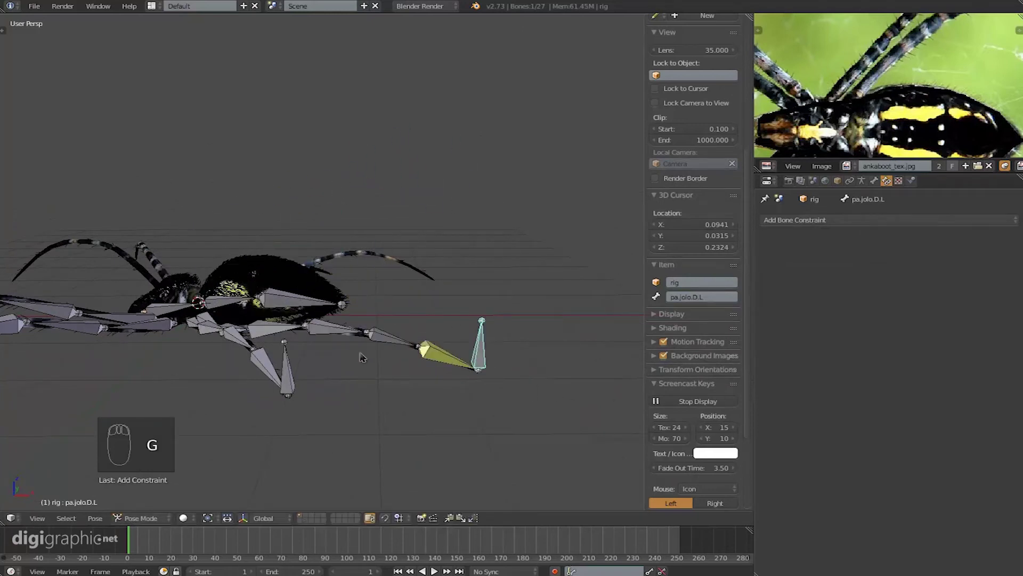
{"action": "left_click_drag", "start_coordinate": [334, 399], "coordinate": [417, 321]}
- Add and remove an IK constraint on another leg's tip bone, then add IK to a new Empty
{"action": "right_click", "coordinate": [414, 347]}
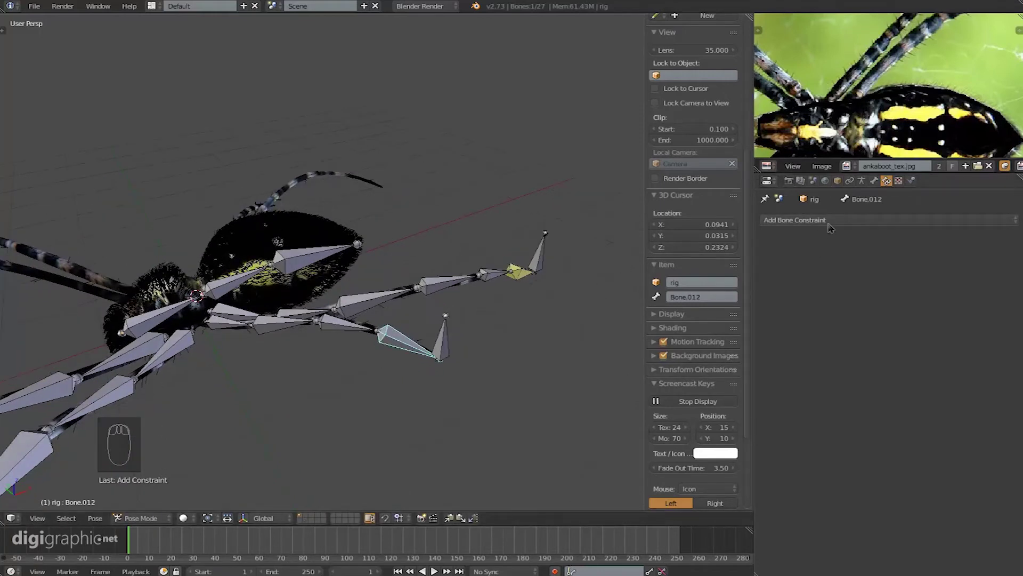
{"action": "left_click_drag", "start_coordinate": [877, 225], "coordinate": [966, 328]}
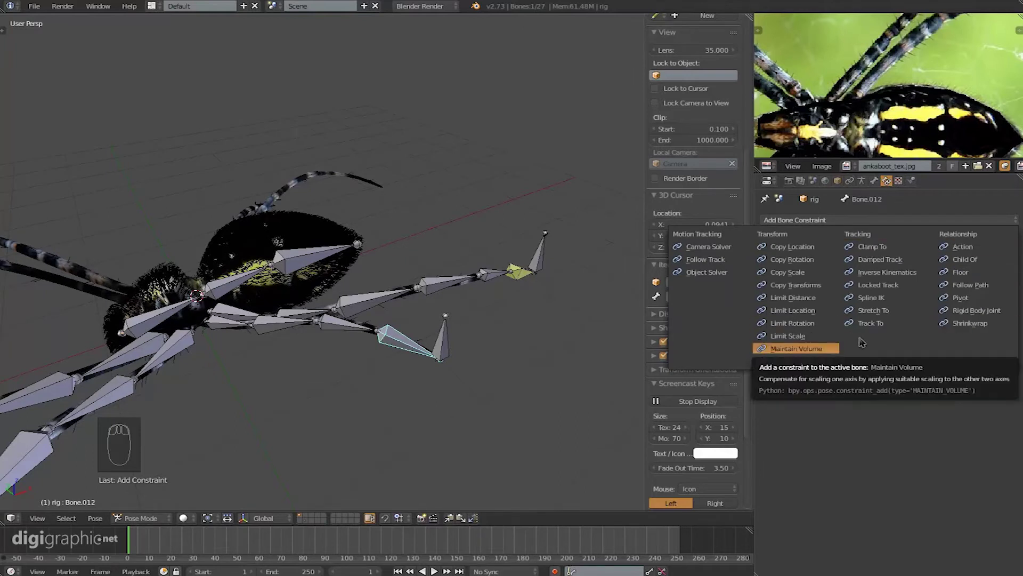
{"action": "left_click_drag", "start_coordinate": [927, 225], "coordinate": [891, 240]}
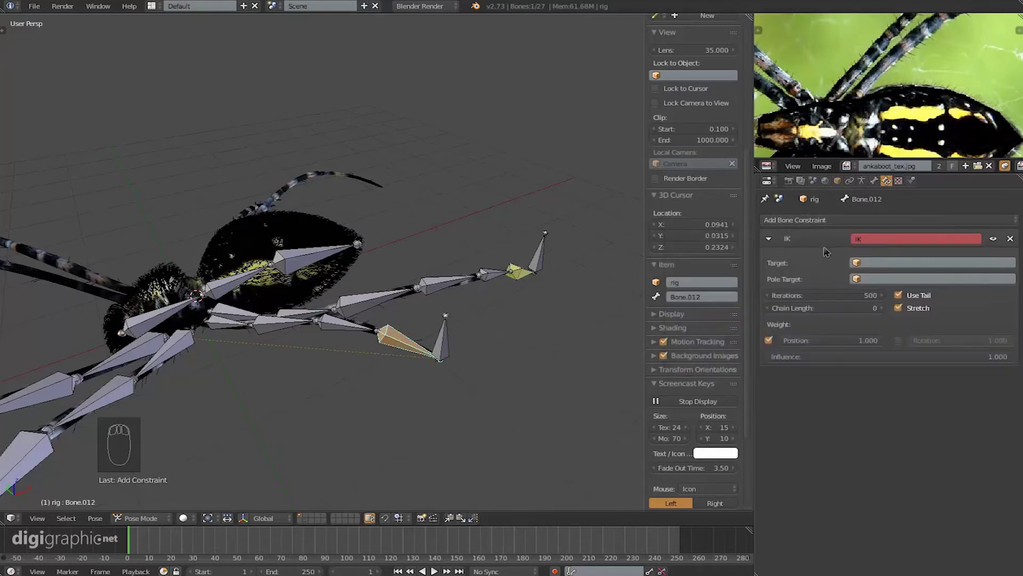
{"action": "left_click_drag", "start_coordinate": [1006, 238], "coordinate": [359, 287]}
{"action": "right_click", "coordinate": [347, 385]}
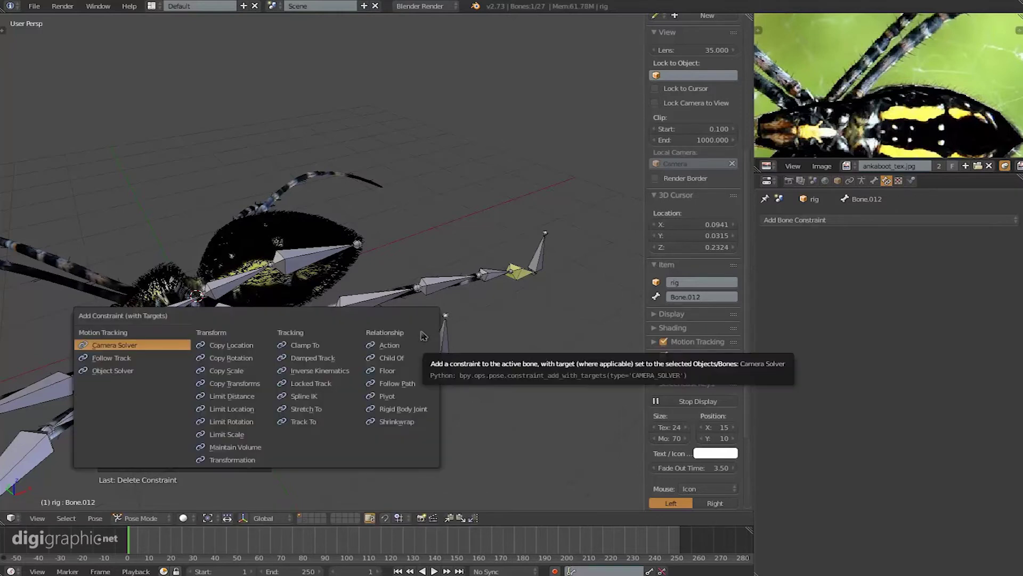
{"action": "key", "text": "ctrl+shift+c"}
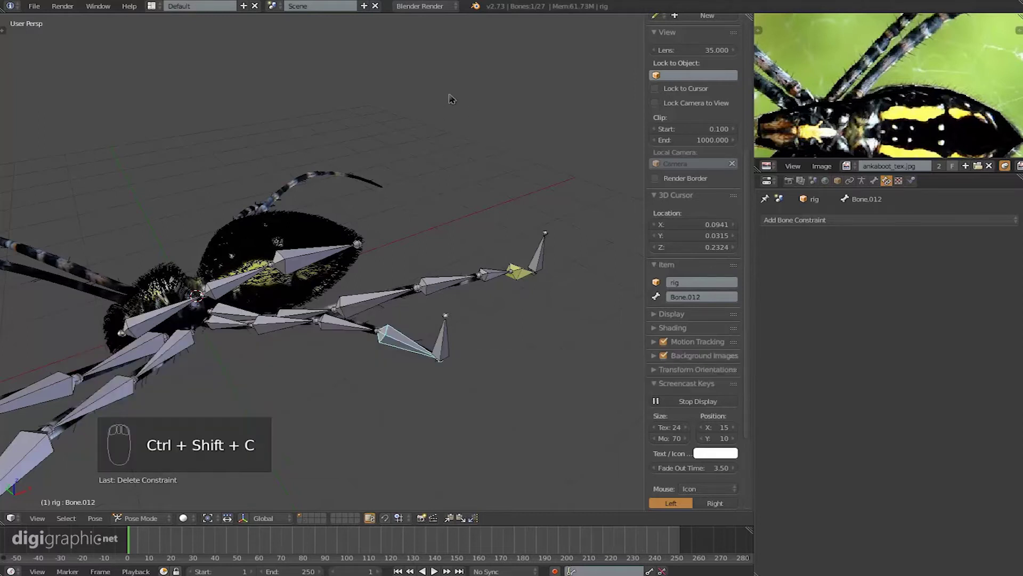
{"action": "key", "text": "ctrl+shift+c"}
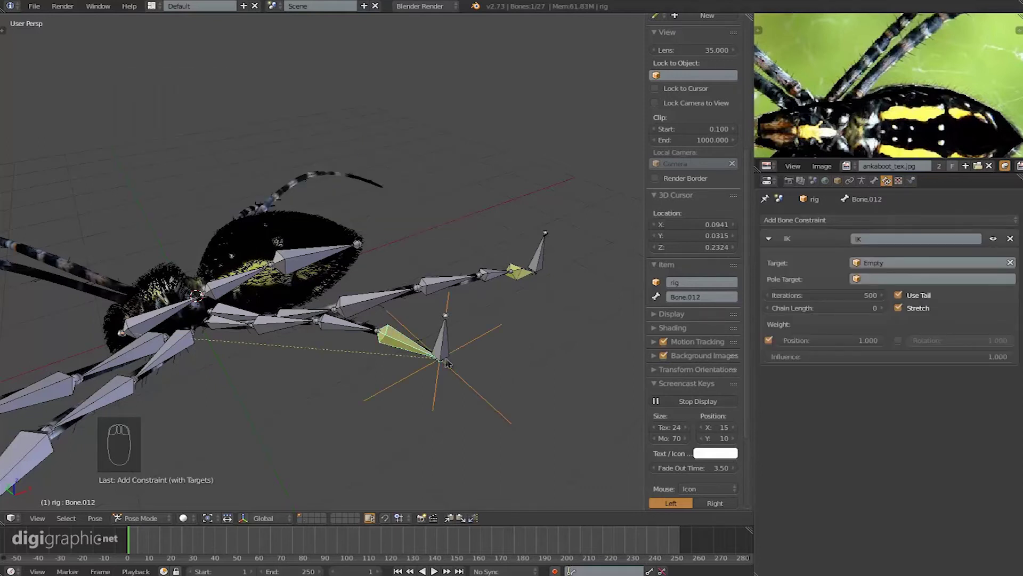
- Move the new Empty around to test the leg's IK response, then cancel the move
{"action": "right_click", "coordinate": [470, 352]}
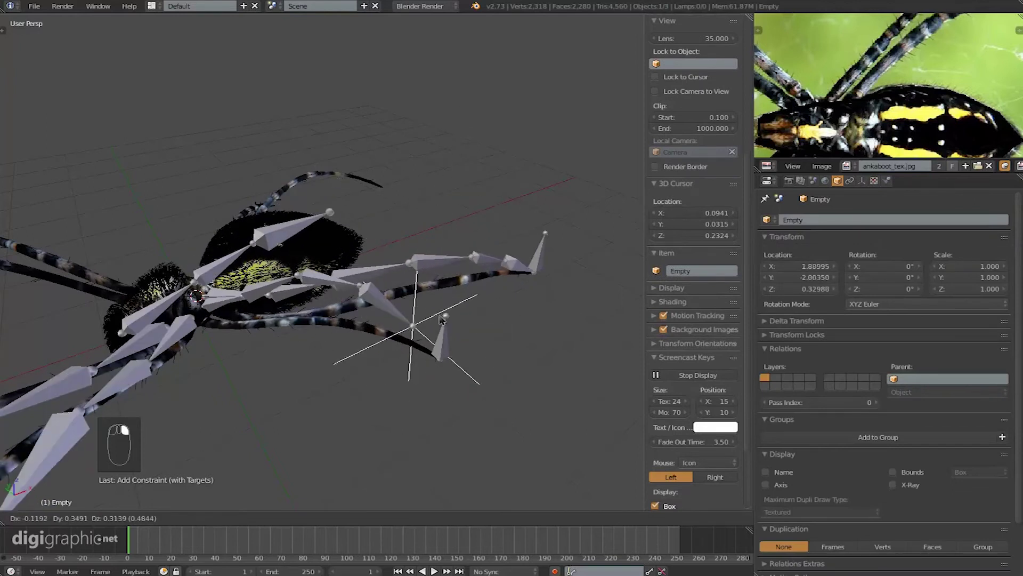
{"action": "right_click", "coordinate": [444, 320]}
{"action": "left_click_drag", "start_coordinate": [490, 324], "coordinate": [404, 70]}
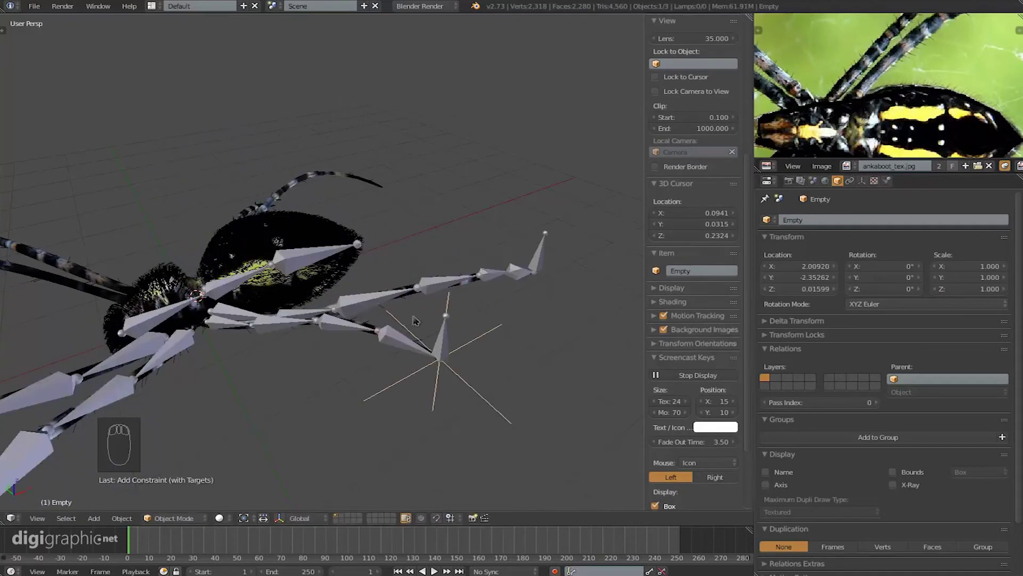
{"action": "left_click_drag", "start_coordinate": [416, 350], "coordinate": [889, 311]}
{"action": "middle_click", "coordinate": [889, 310]}
{"action": "left_click_drag", "start_coordinate": [889, 310], "coordinate": [482, 346]}
{"action": "middle_click", "coordinate": [482, 346]}
{"action": "right_click", "coordinate": [469, 314]}
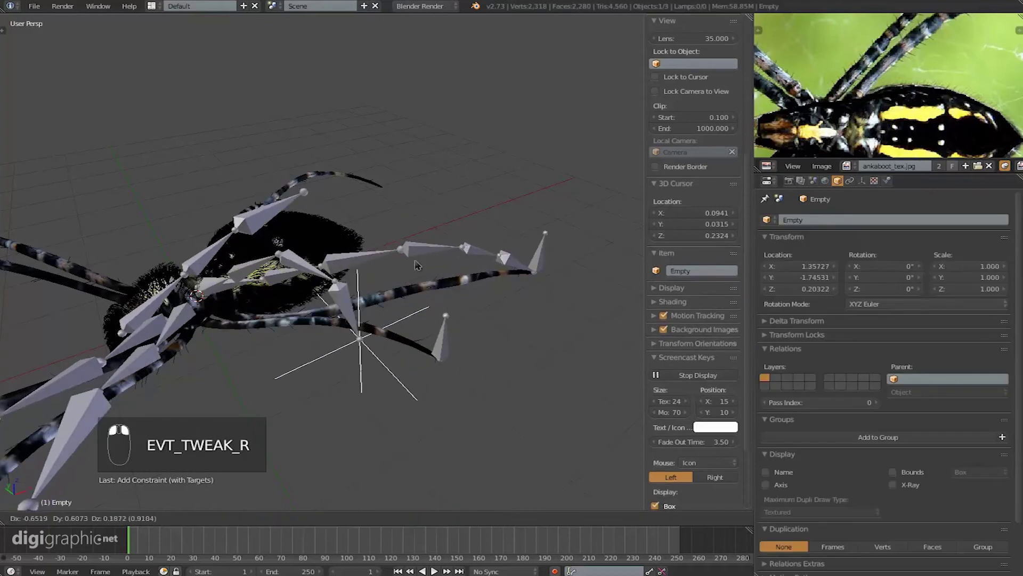
{"action": "left_click", "coordinate": [398, 290]}
- Set Bone.012's IK chain length to 5, delete the Empty target, and list the bone constraint types
{"action": "right_click", "coordinate": [458, 271]}
{"action": "right_click", "coordinate": [411, 355]}
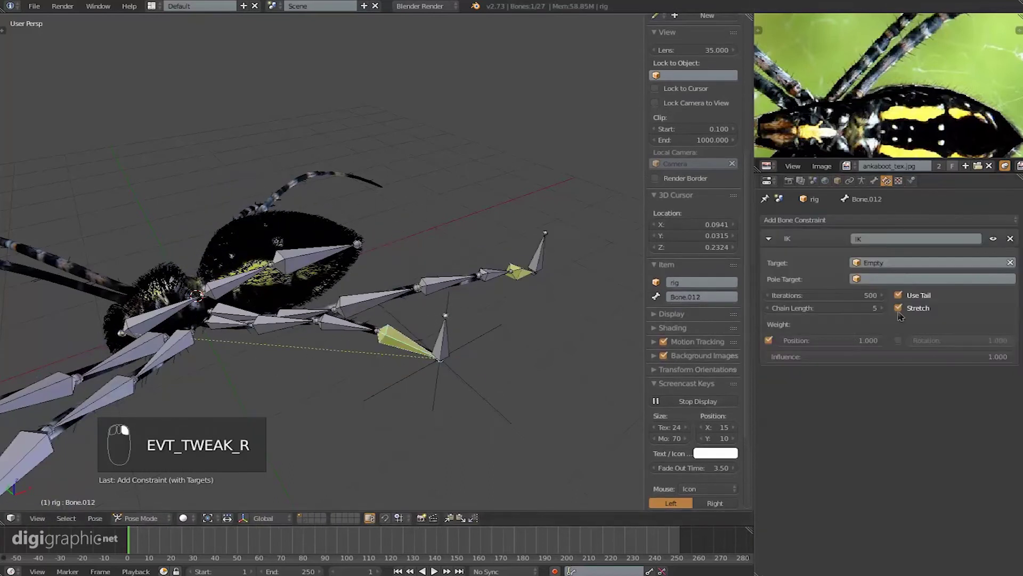
{"action": "left_click", "coordinate": [884, 308]}
{"action": "left_click", "coordinate": [478, 345]}
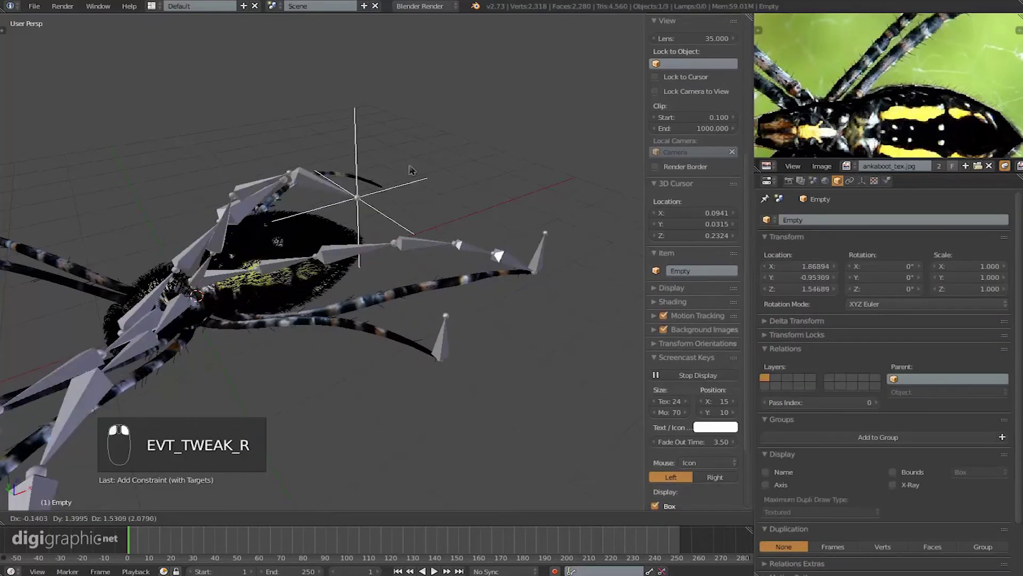
{"action": "right_click", "coordinate": [457, 217]}
{"action": "key", "text": "Delete"}
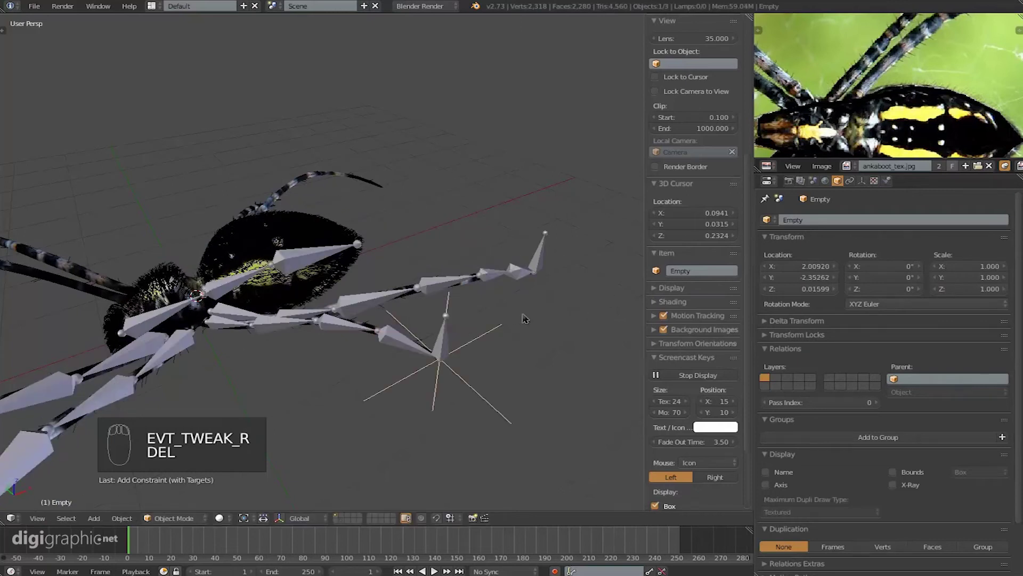
{"action": "key", "text": "x"}
{"action": "left_click_drag", "start_coordinate": [386, 378], "coordinate": [391, 349]}
{"action": "key", "text": "ctrl+z"}
{"action": "left_click_drag", "start_coordinate": [849, 226], "coordinate": [849, 225]}
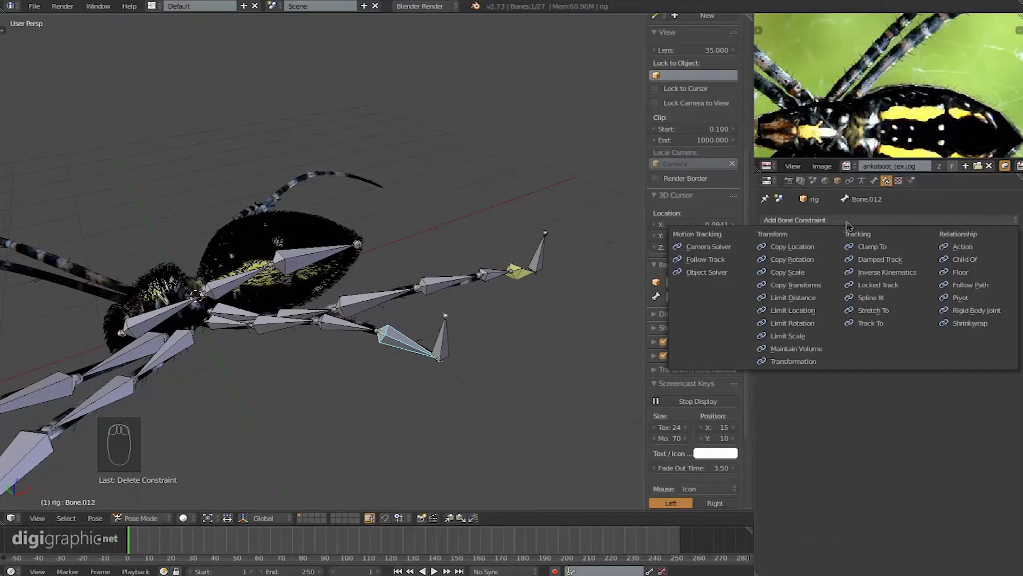
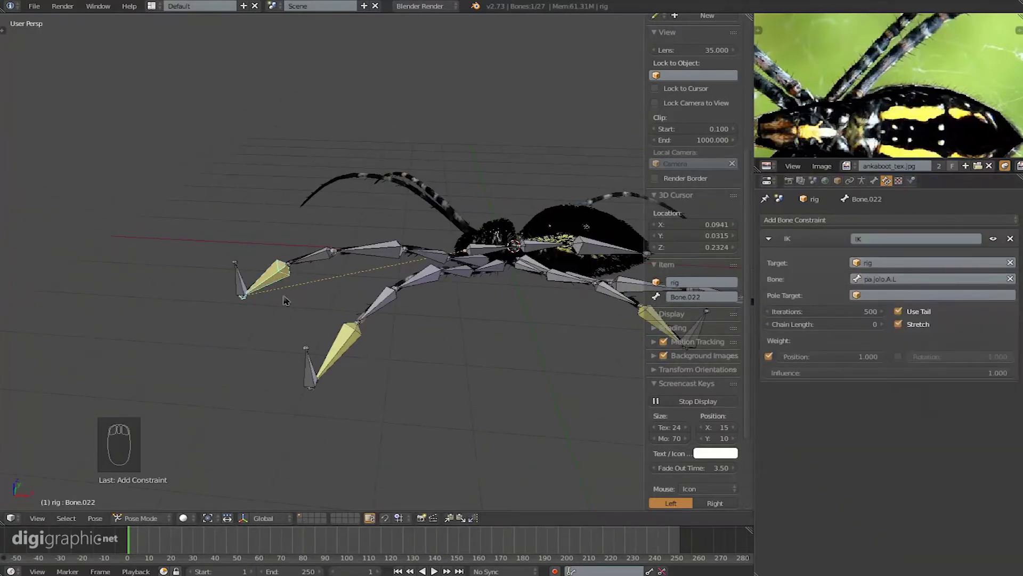
- Grab the pa.jolo.A.L control bone to test its leg, then select other legs' control bones
{"action": "left_click_drag", "start_coordinate": [885, 325], "coordinate": [253, 263]}
{"action": "middle_click", "coordinate": [253, 263]}
{"action": "right_click", "coordinate": [335, 223]}
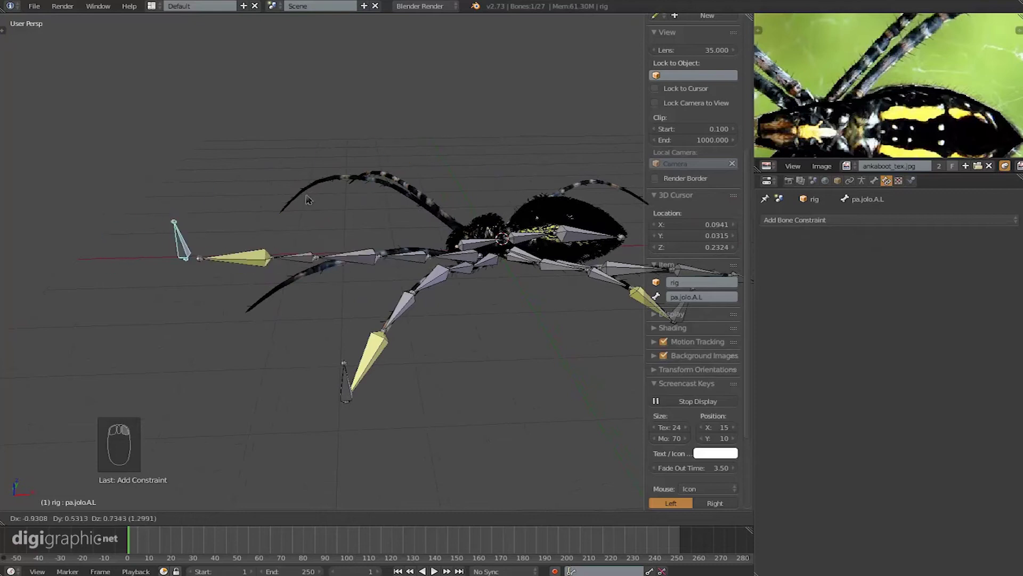
{"action": "left_click_drag", "start_coordinate": [369, 266], "coordinate": [469, 174]}
{"action": "right_click", "coordinate": [438, 173]}
{"action": "right_click", "coordinate": [584, 286]}
{"action": "middle_click", "coordinate": [556, 268]}
{"action": "right_click", "coordinate": [436, 198]}
{"action": "right_click", "coordinate": [383, 197]}
- Reposition several leg control bones with G, raising their legs into test poses
{"action": "left_click_drag", "start_coordinate": [366, 196], "coordinate": [452, 270]}
{"action": "key", "text": "g"}
{"action": "left_click_drag", "start_coordinate": [442, 269], "coordinate": [445, 235]}
{"action": "key", "text": "g"}
{"action": "left_click_drag", "start_coordinate": [424, 247], "coordinate": [505, 170]}
{"action": "key", "text": "g"}
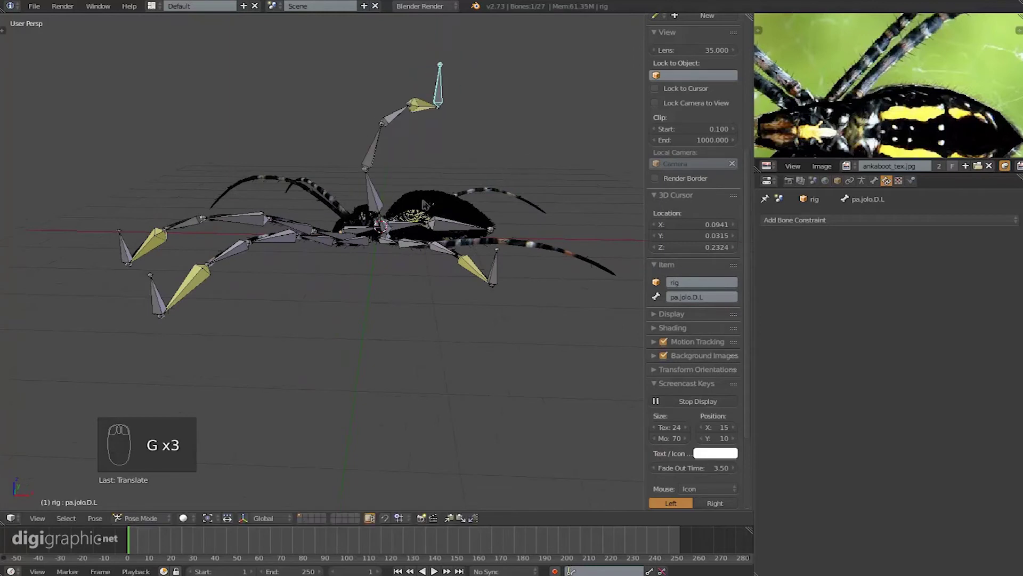
{"action": "left_click_drag", "start_coordinate": [520, 248], "coordinate": [339, 212]}
{"action": "left_click_drag", "start_coordinate": [493, 253], "coordinate": [339, 212]}
{"action": "key", "text": "g"}
- Lift the remaining left-leg control bones up to pa.jolo.A.L, pulling their legs upward
{"action": "right_click", "coordinate": [339, 212]}
{"action": "left_click", "coordinate": [342, 212]}
{"action": "key", "text": "Tab"}
{"action": "left_click_drag", "start_coordinate": [385, 213], "coordinate": [437, 203]}
{"action": "key", "text": "Tab"}
{"action": "left_click_drag", "start_coordinate": [458, 185], "coordinate": [170, 289]}
{"action": "left_click", "coordinate": [169, 289]}
{"action": "key", "text": "g"}
{"action": "right_click", "coordinate": [271, 161]}
{"action": "right_click", "coordinate": [195, 235]}
{"action": "key", "text": "g"}
{"action": "left_click", "coordinate": [257, 198]}
{"action": "middle_click", "coordinate": [404, 163]}
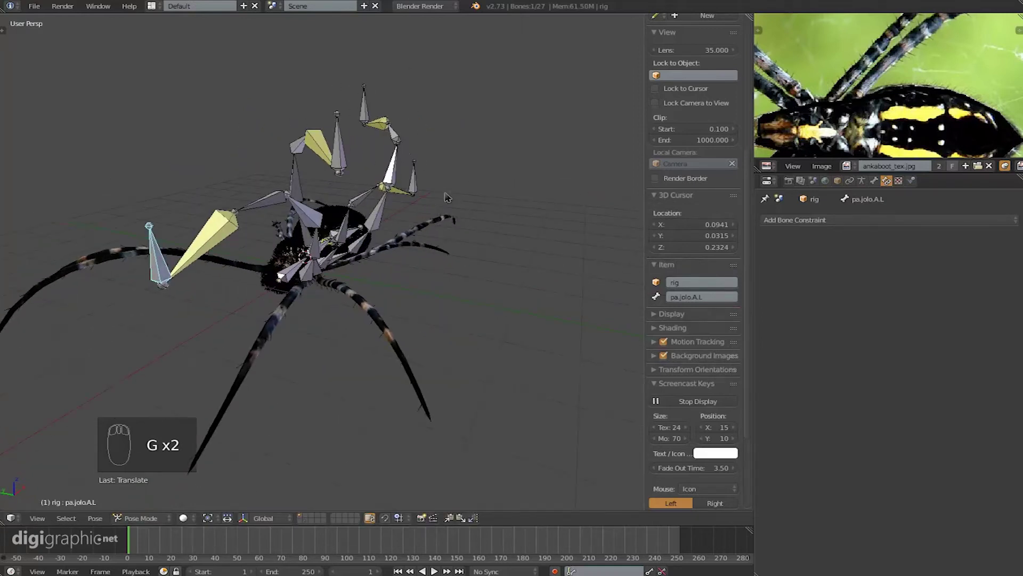
- Scale, rotate and grab the front-left IK foot bone to test the leg's deformation
{"action": "left_click_drag", "start_coordinate": [452, 195], "coordinate": [306, 147]}
{"action": "key", "text": "a"}
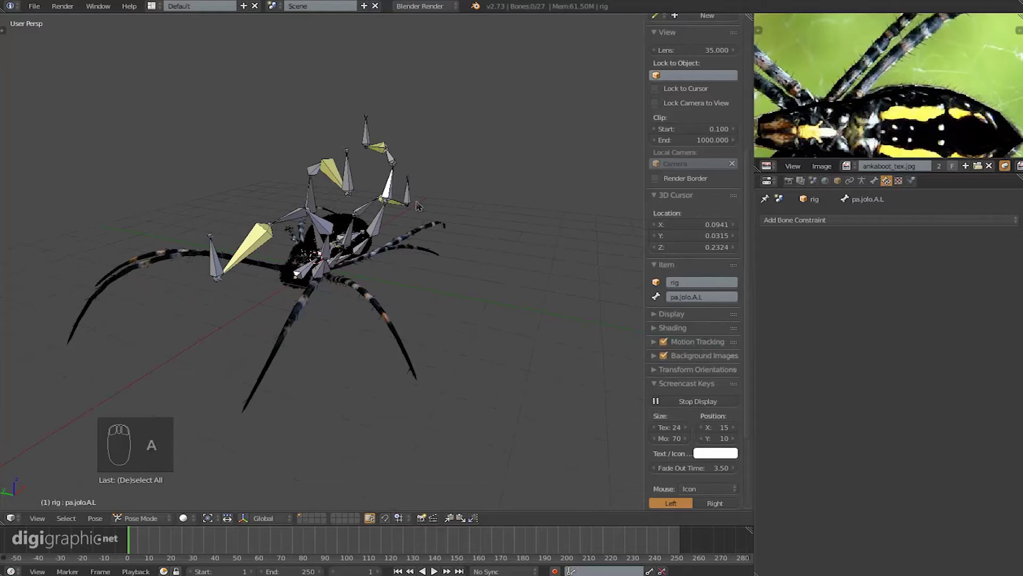
{"action": "key", "text": "a"}
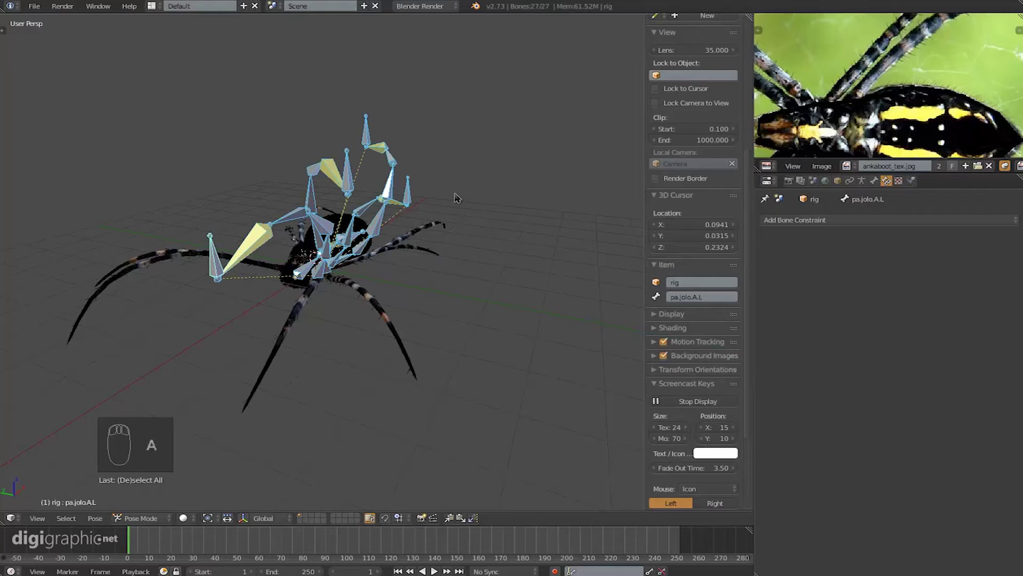
{"action": "key", "text": "s"}
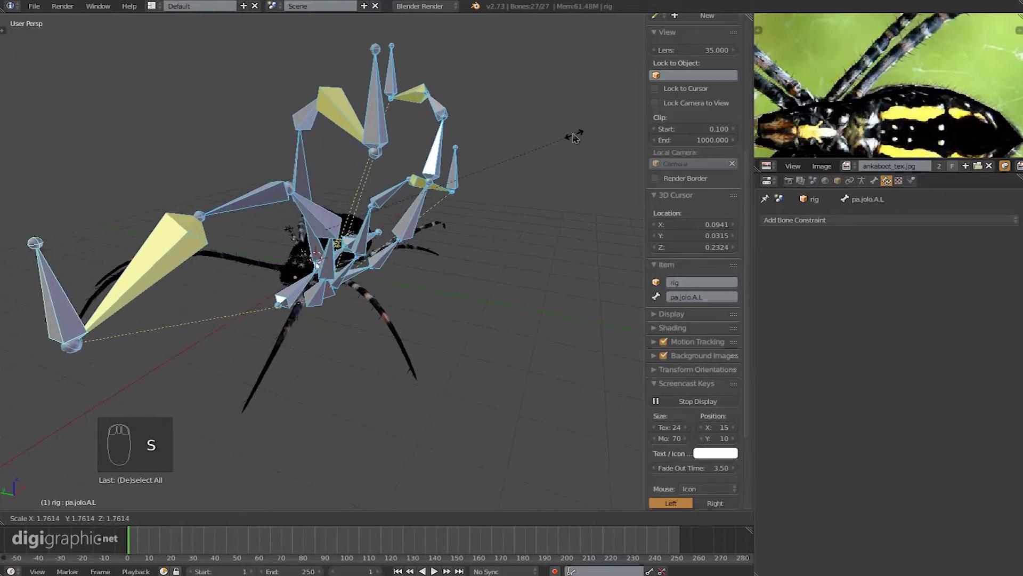
{"action": "key", "text": "r"}
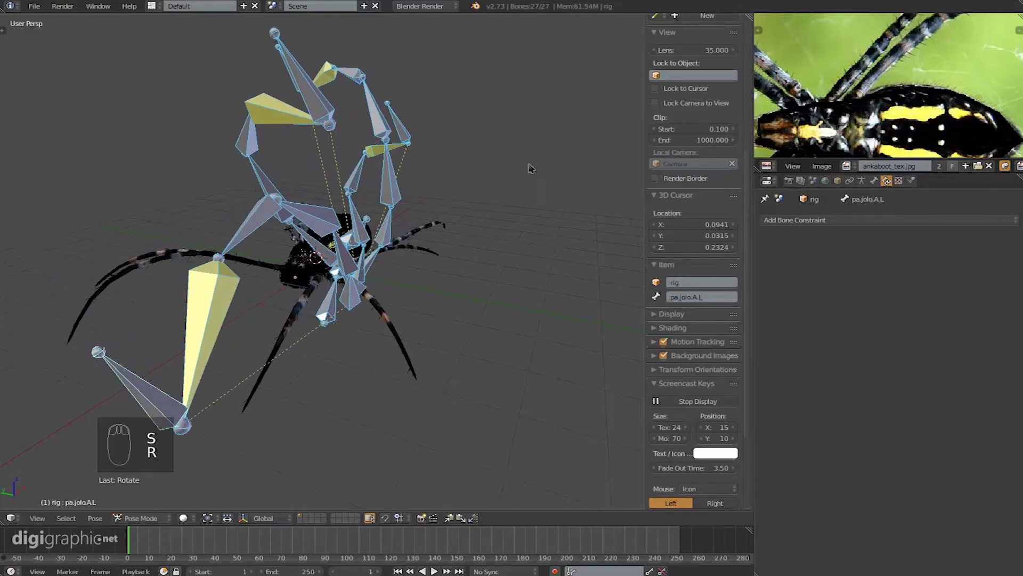
{"action": "key", "text": "g"}
{"action": "left_click_drag", "start_coordinate": [309, 175], "coordinate": [357, 209]}
- Select all bones and clear scale, rotation and location back to the rest pose
{"action": "key", "text": "a"}
{"action": "key", "text": "a"}
{"action": "key", "text": "a"}
{"action": "key", "text": "a"}
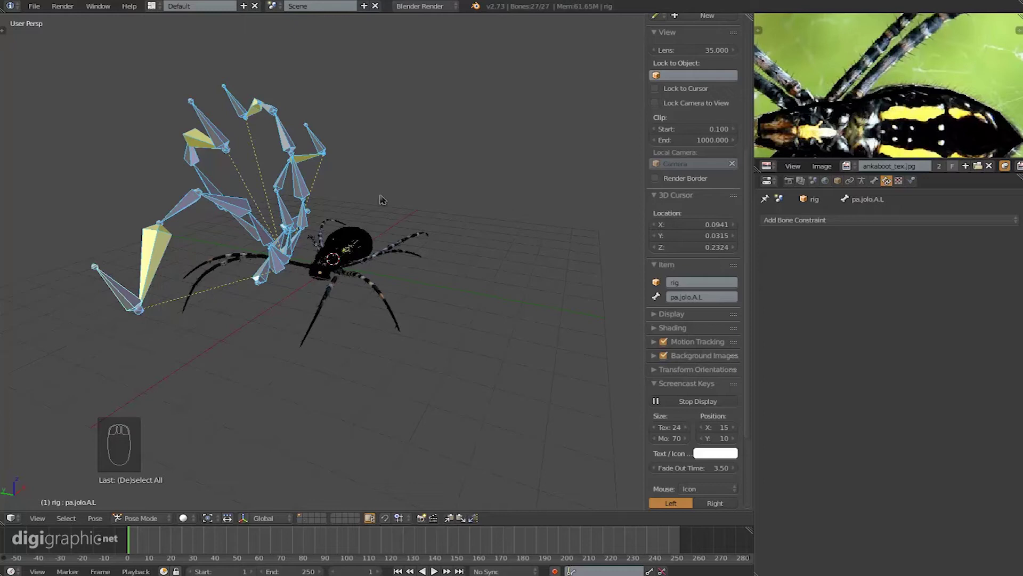
{"action": "key", "text": "alt+s"}
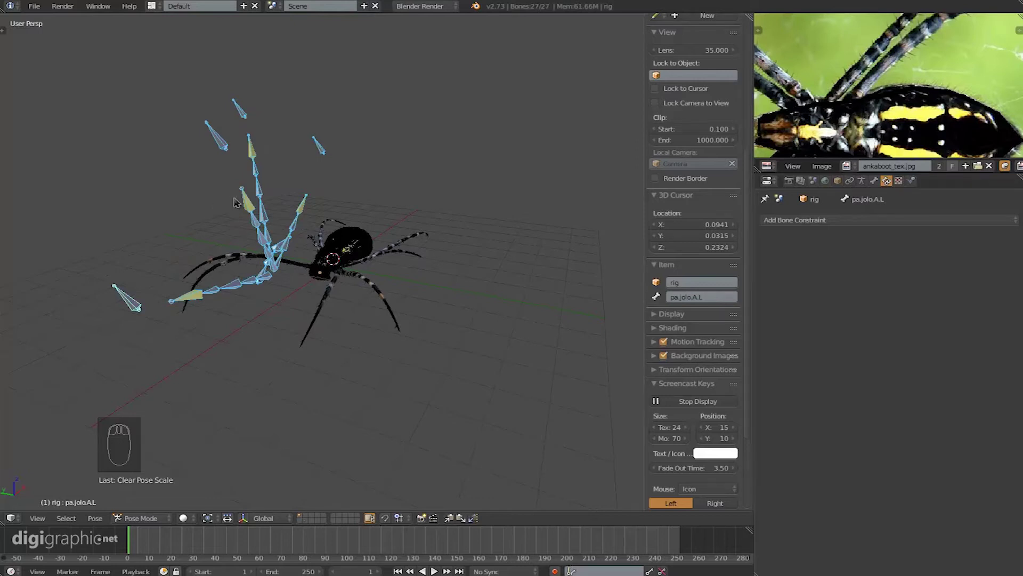
{"action": "key", "text": "alt+r"}
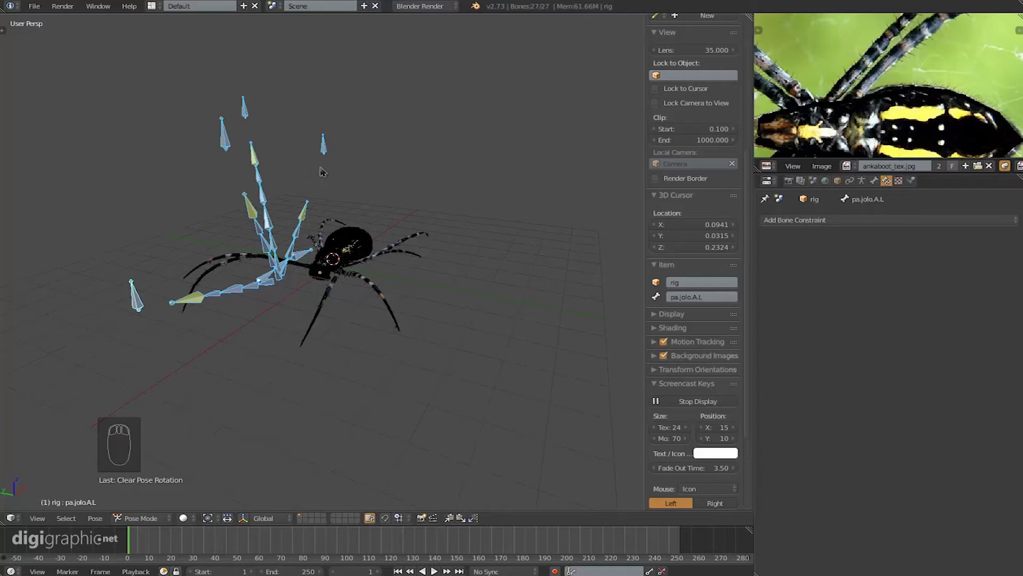
{"action": "key", "text": "alt+g"}
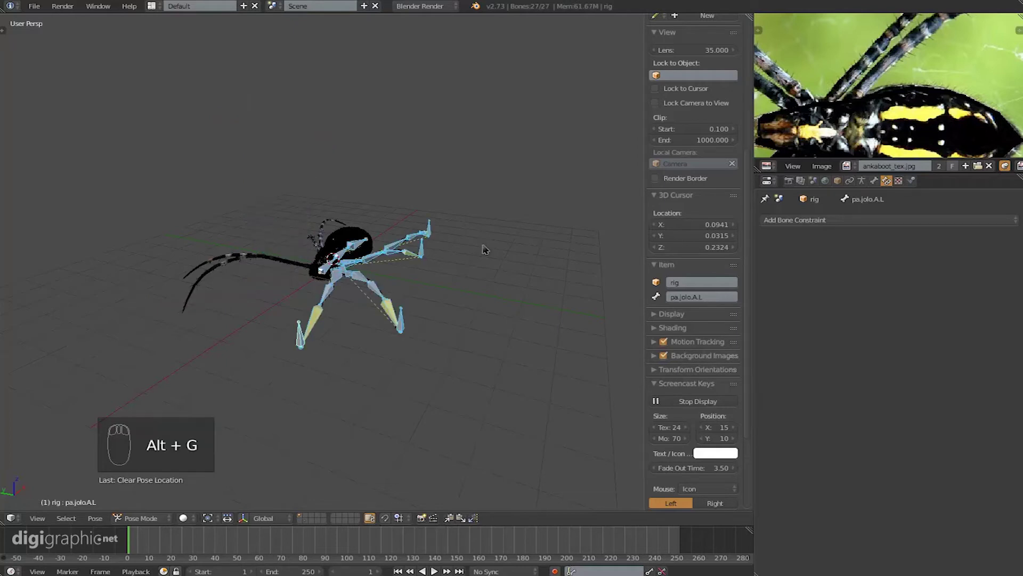
- Test-pose the leg again from above, clear the pose once more, and deselect all bones
{"action": "left_click_drag", "start_coordinate": [469, 254], "coordinate": [511, 224]}
{"action": "key", "text": "s"}
{"action": "key", "text": "r"}
{"action": "key", "text": "g"}
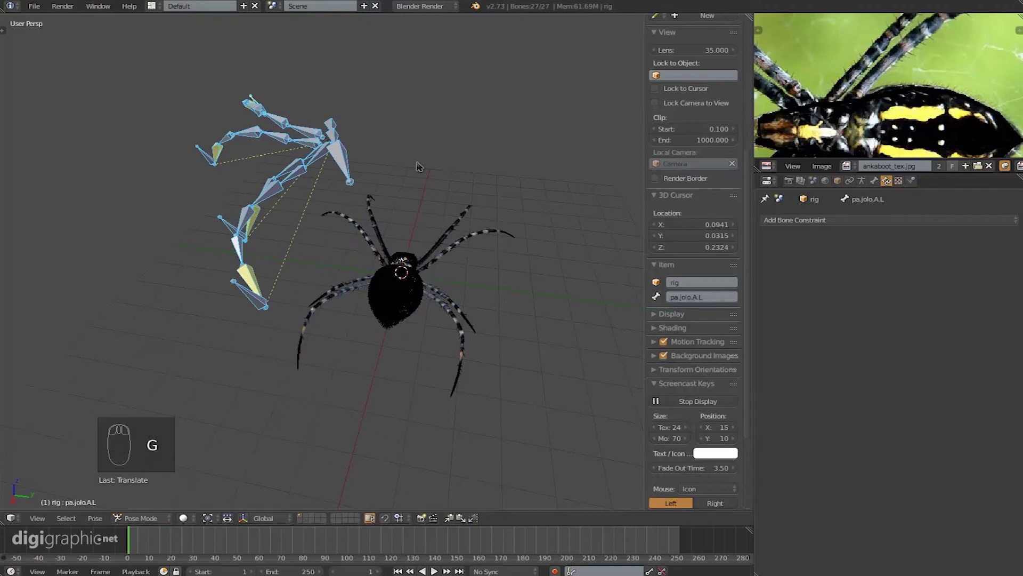
{"action": "key", "text": "alt+g"}
{"action": "key", "text": "alt+s"}
{"action": "key", "text": "alt+r"}
{"action": "left_click_drag", "start_coordinate": [322, 235], "coordinate": [466, 229]}
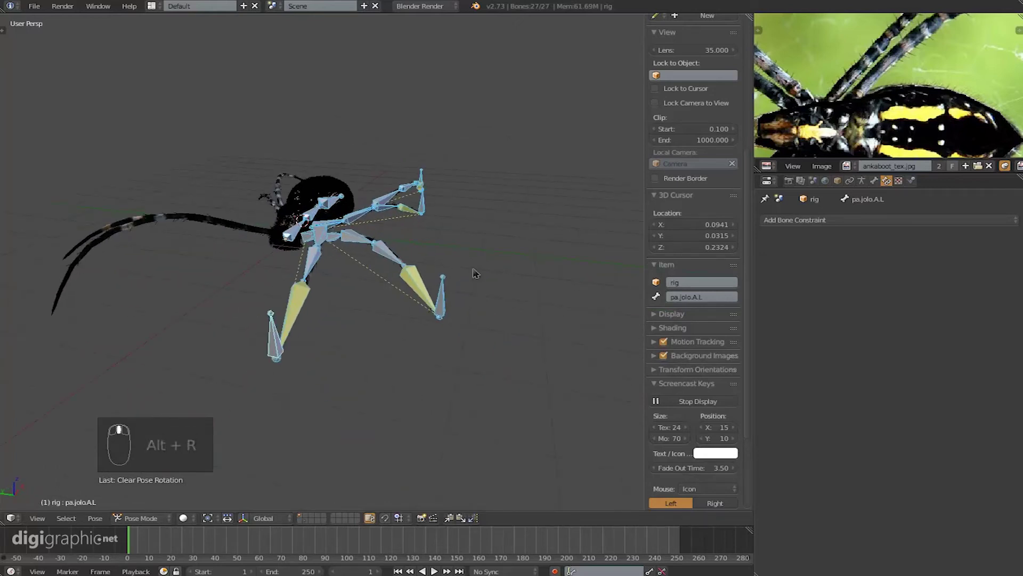
{"action": "key", "text": "a"}
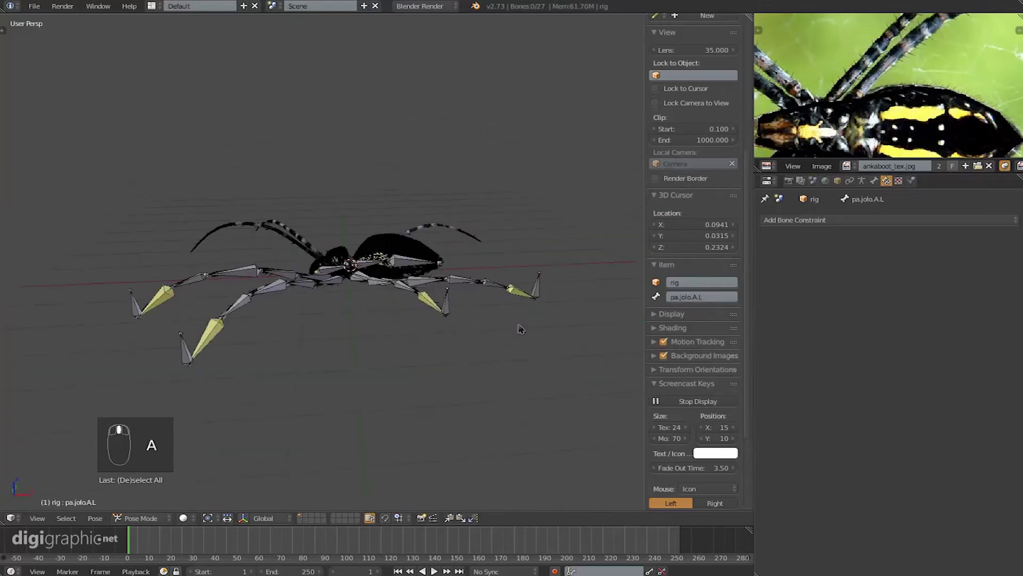
- Lift the pa.jolo.D.L control bone to bend its leg, then clear its location back to rest
{"action": "left_click_drag", "start_coordinate": [470, 326], "coordinate": [525, 197]}
{"action": "left_click", "coordinate": [526, 196]}
{"action": "right_click", "coordinate": [526, 196]}
{"action": "left_click", "coordinate": [484, 228]}
{"action": "middle_click", "coordinate": [472, 229]}
{"action": "key", "text": "alt+g"}
{"action": "right_click", "coordinate": [530, 163]}
{"action": "key", "text": "alt+g"}
- Orbit around the spider and switch to Top view (Numpad 7) looking straight down
{"action": "left_click_drag", "start_coordinate": [470, 278], "coordinate": [444, 367]}
{"action": "key", "text": "s"}
{"action": "key", "text": "r"}
{"action": "left_click_drag", "start_coordinate": [320, 288], "coordinate": [432, 304]}
{"action": "key", "text": "a"}
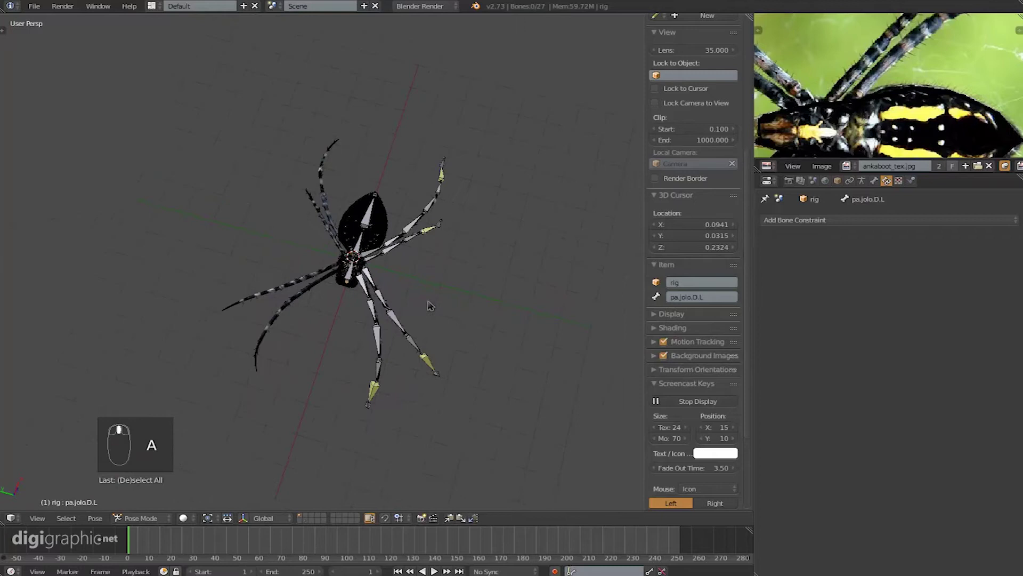
{"action": "key", "text": "KP_7"}
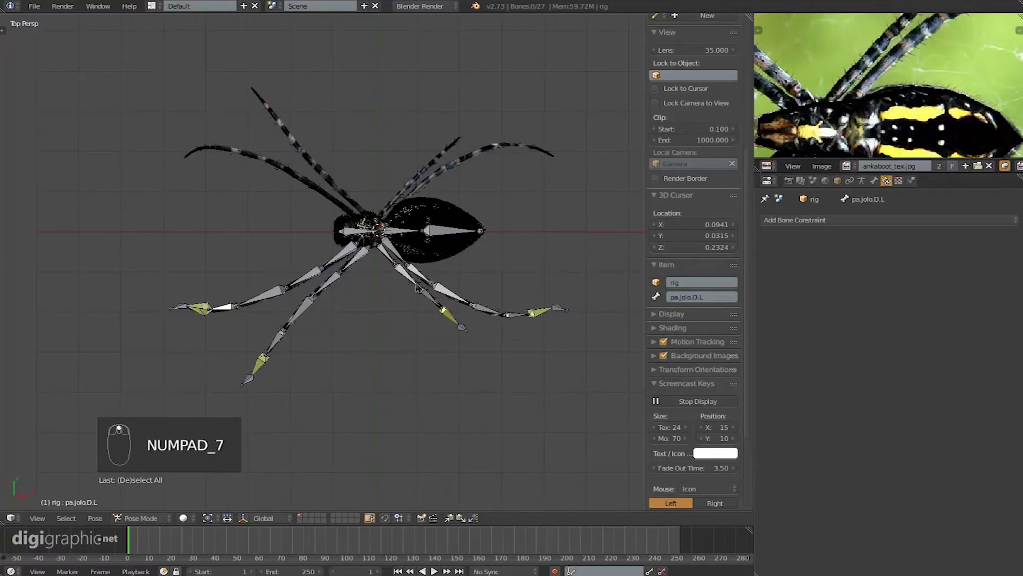
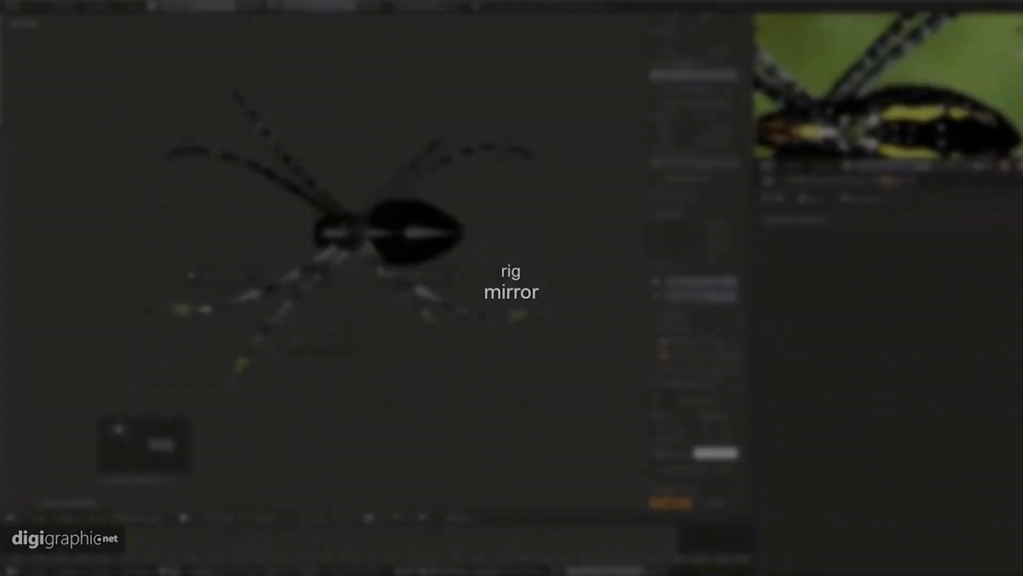
- In Edit Mode duplicate the left leg bones and scale X by -1 about the origin cursor to mirror them right
{"action": "key", "text": "Tab"}
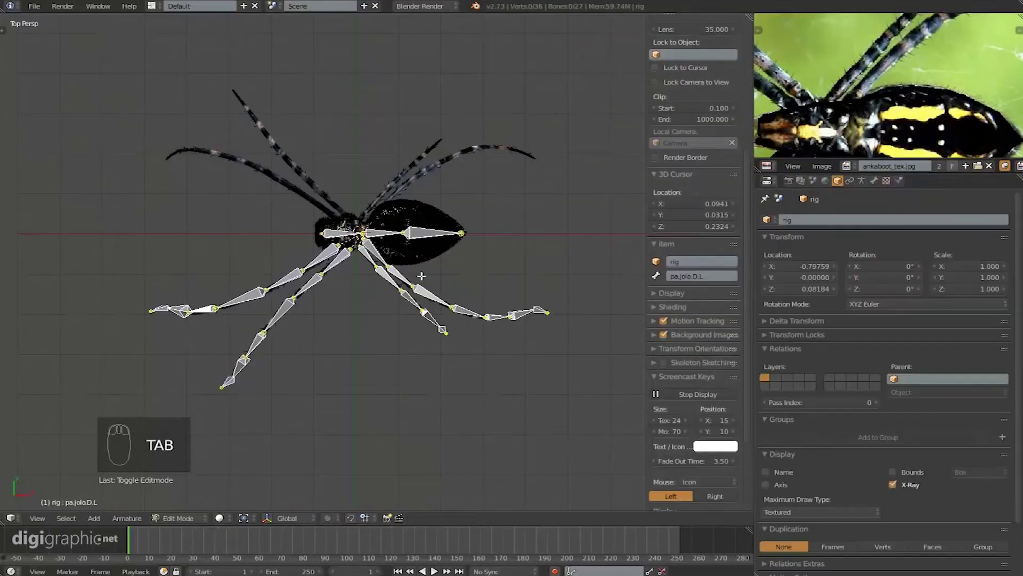
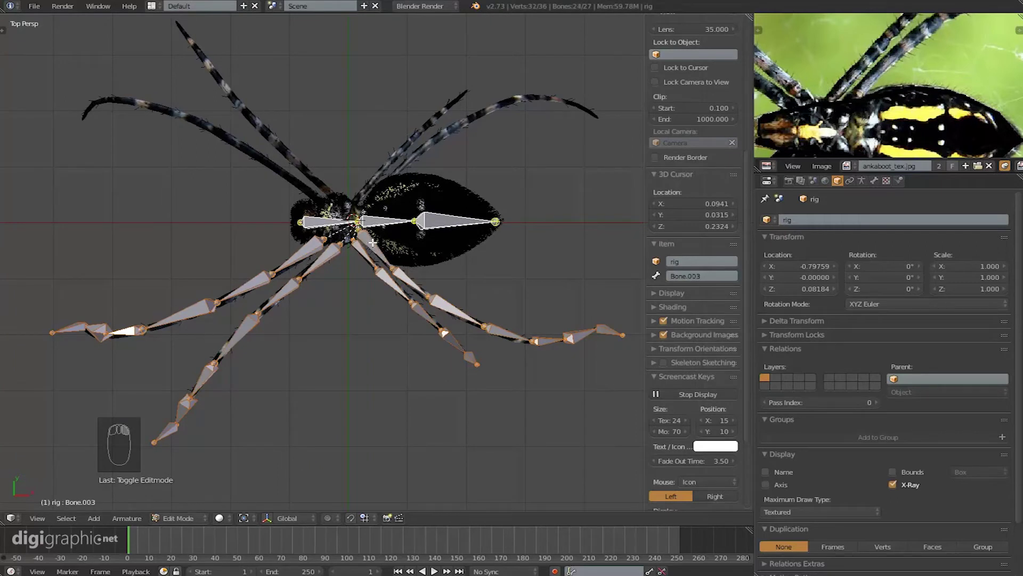
{"action": "key", "text": "ctrl+r"}
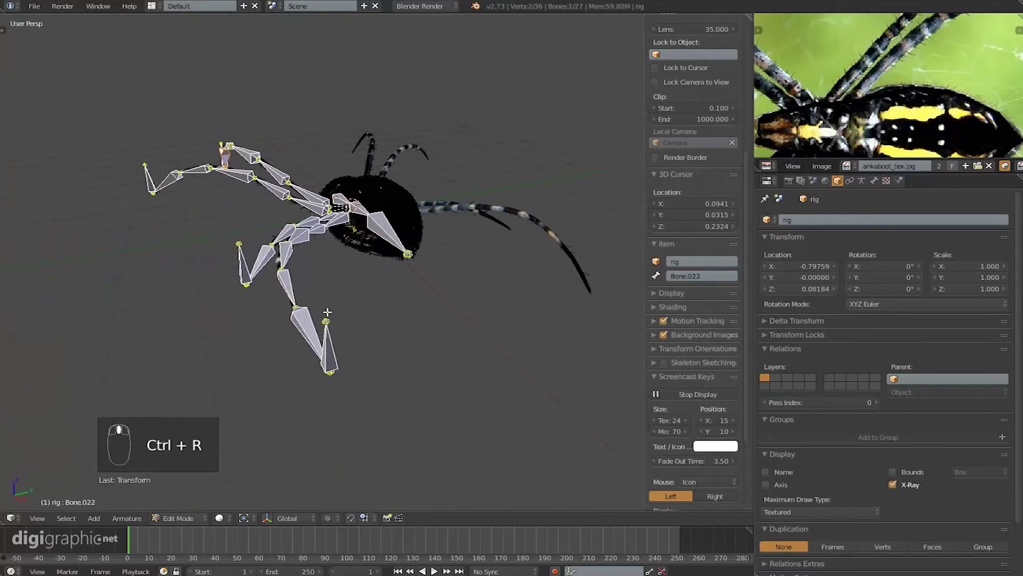
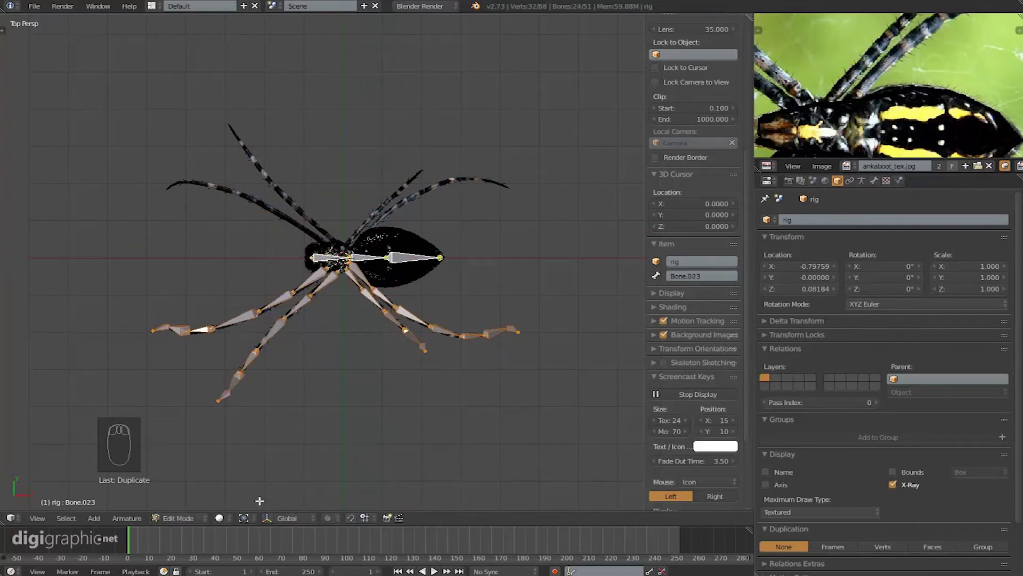
{"action": "left_click_drag", "start_coordinate": [253, 523], "coordinate": [275, 497]}
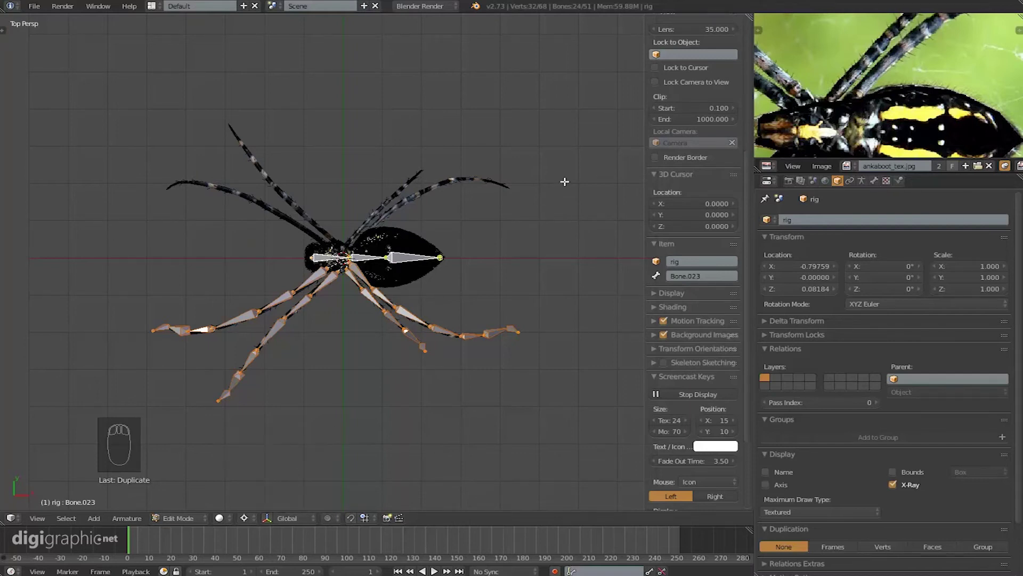
{"action": "key", "text": "s"}
{"action": "left_click_drag", "start_coordinate": [394, 148], "coordinate": [463, 140]}
{"action": "key", "text": "s"}
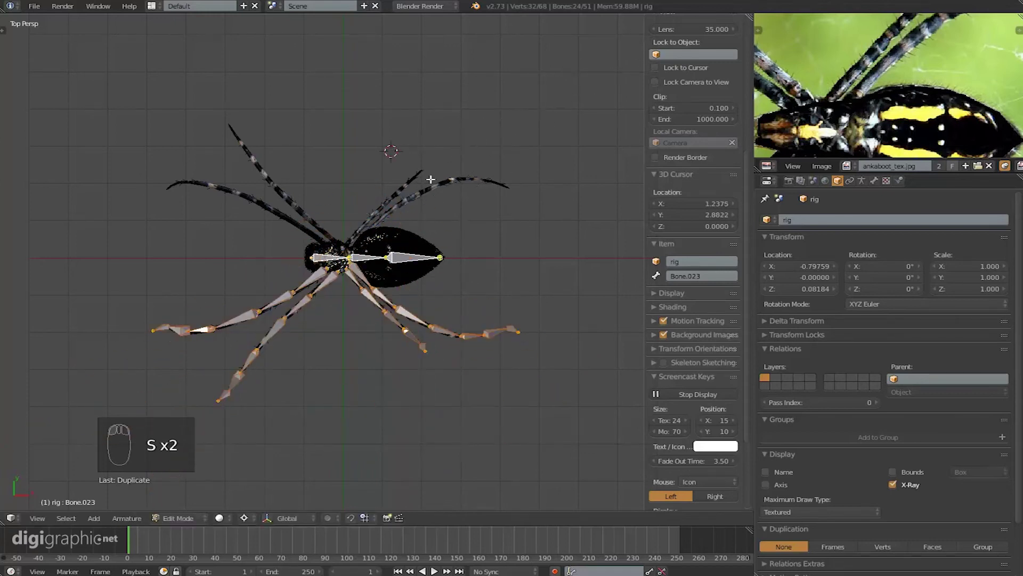
{"action": "key", "text": "shift+s"}
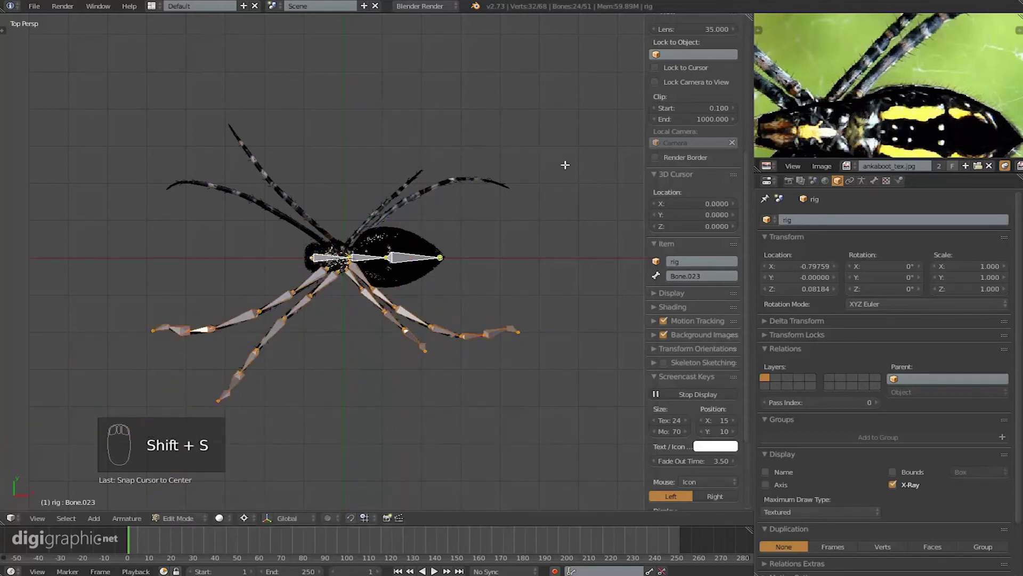
{"action": "key", "text": "s"}
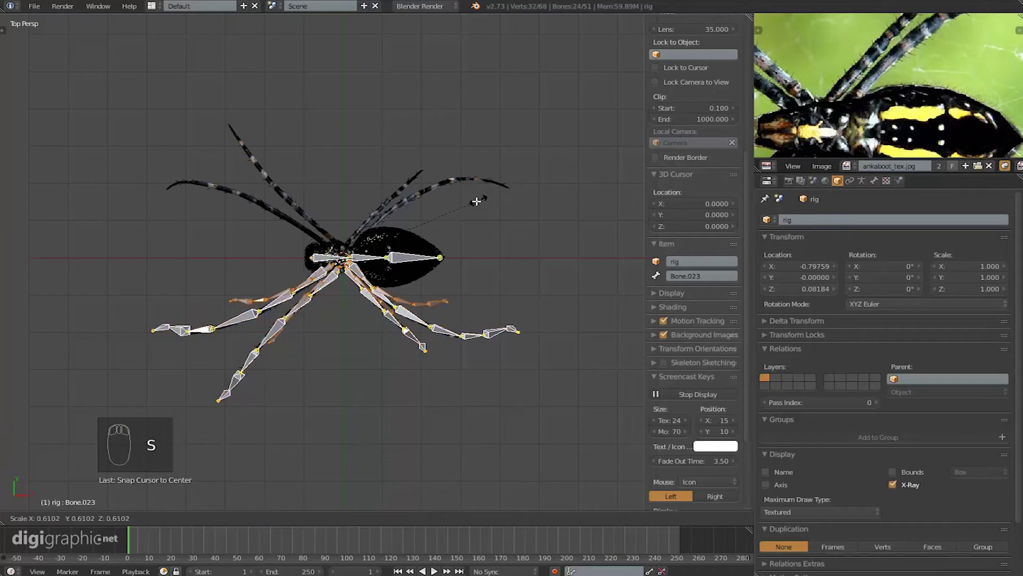
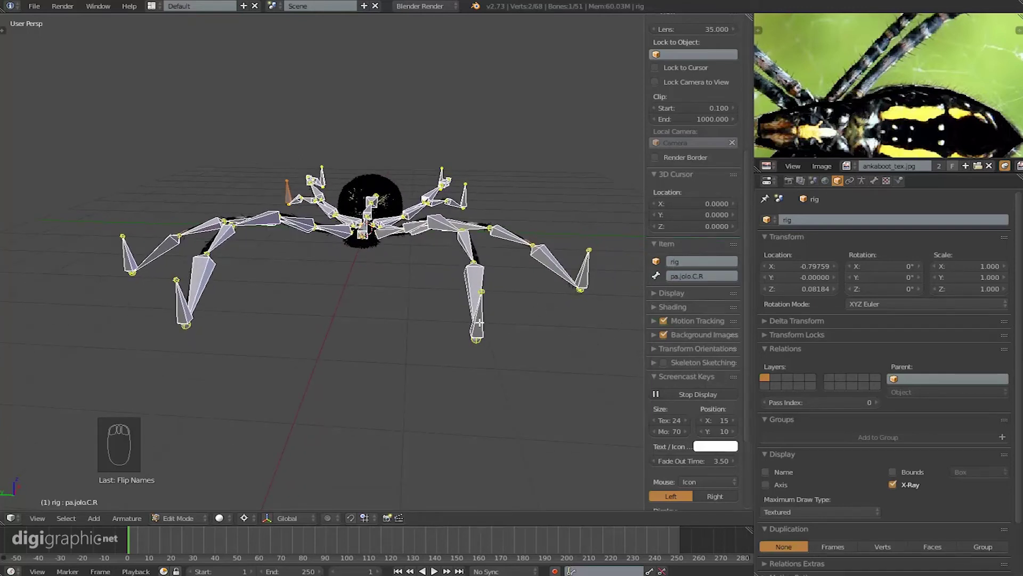
- Back in Pose Mode, grab a leg bone and move it to test the leg
{"action": "key", "text": "Tab"}
{"action": "right_click", "coordinate": [527, 269]}
{"action": "left_click", "coordinate": [465, 332]}
{"action": "left_click_drag", "start_coordinate": [455, 331], "coordinate": [480, 272]}
{"action": "key", "text": "g"}
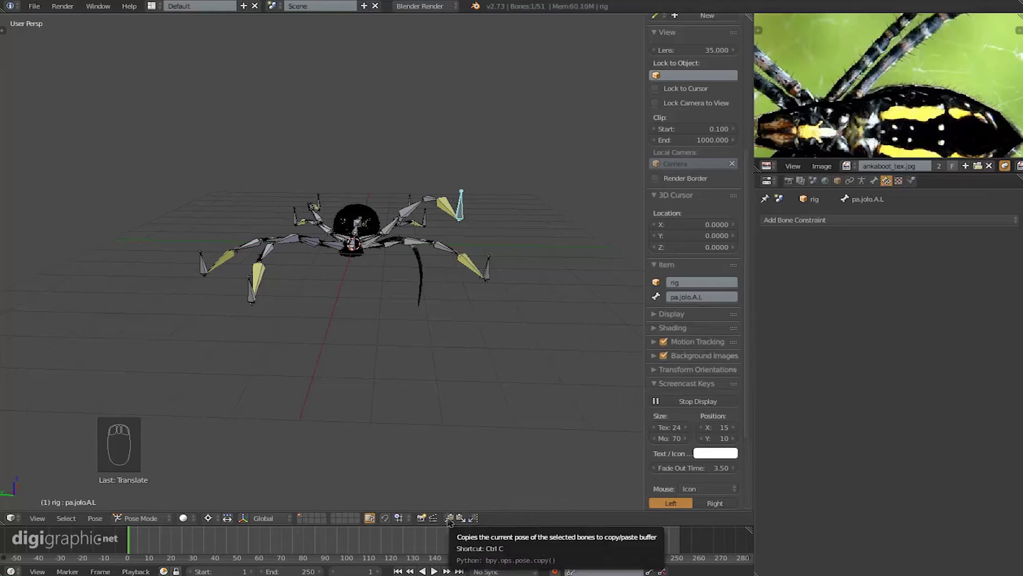
{"action": "left_click_drag", "start_coordinate": [454, 519], "coordinate": [453, 522]}
{"action": "left_click_drag", "start_coordinate": [474, 519], "coordinate": [277, 261]}
- Move the front-right foot bone, then select all bones and clear their rotation and location
{"action": "right_click", "coordinate": [279, 228]}
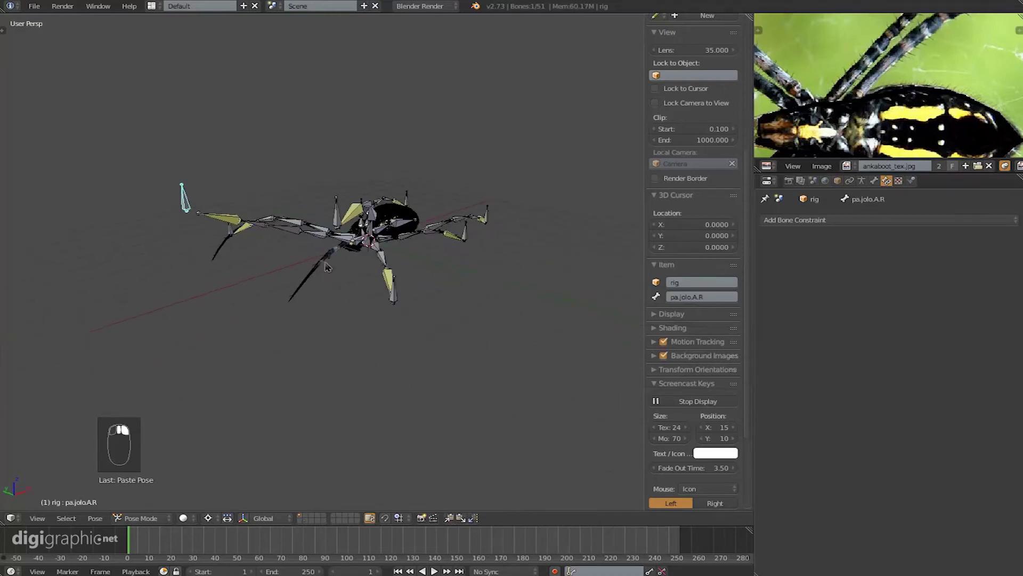
{"action": "right_click", "coordinate": [334, 292]}
{"action": "left_click_drag", "start_coordinate": [333, 292], "coordinate": [369, 238]}
{"action": "key", "text": "g"}
{"action": "middle_click", "coordinate": [342, 269]}
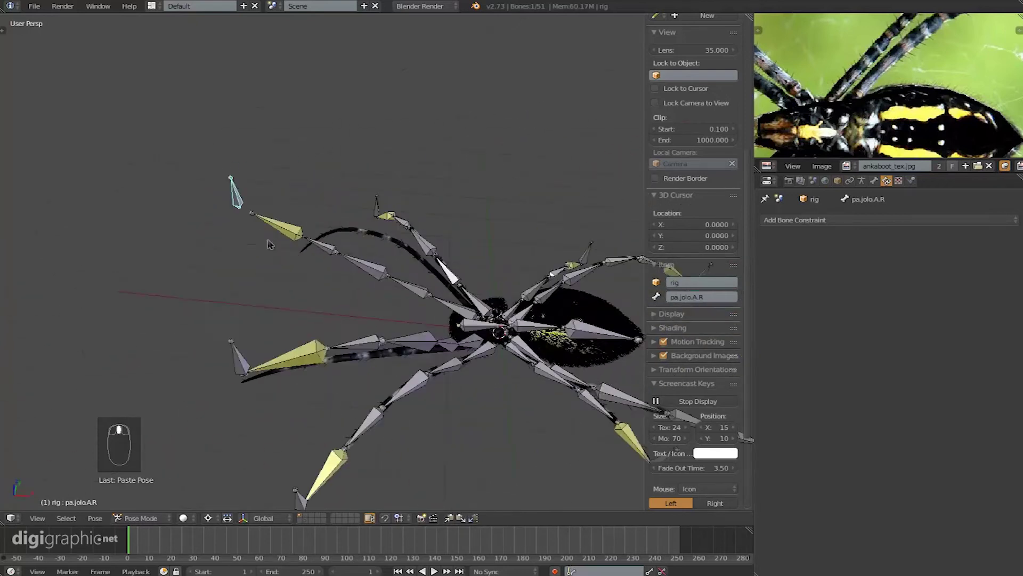
{"action": "middle_click", "coordinate": [242, 263]}
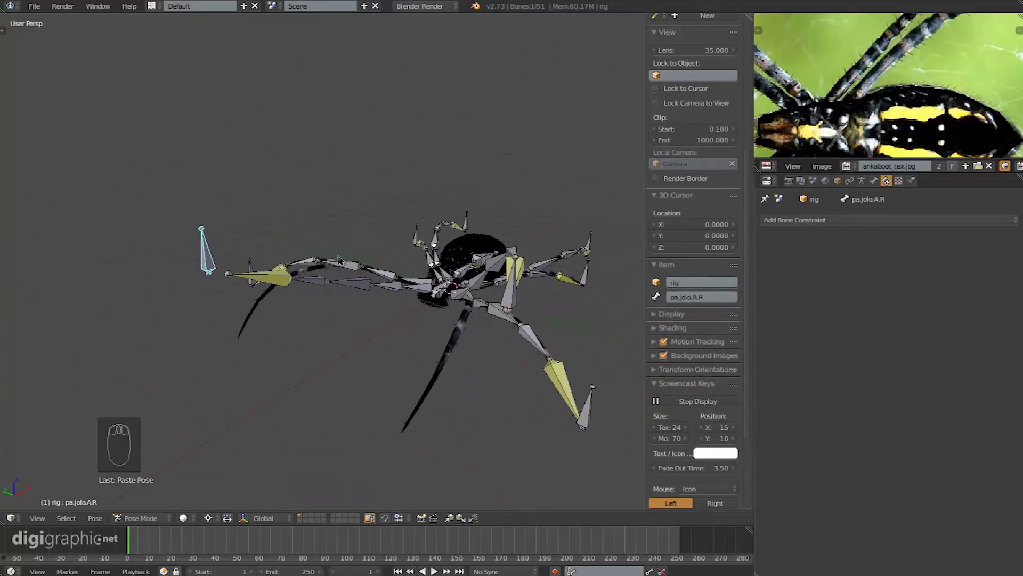
{"action": "left_click_drag", "start_coordinate": [389, 308], "coordinate": [435, 328]}
{"action": "key", "text": "a"}
{"action": "key", "text": "alt+r"}
{"action": "key", "text": "alt+g"}
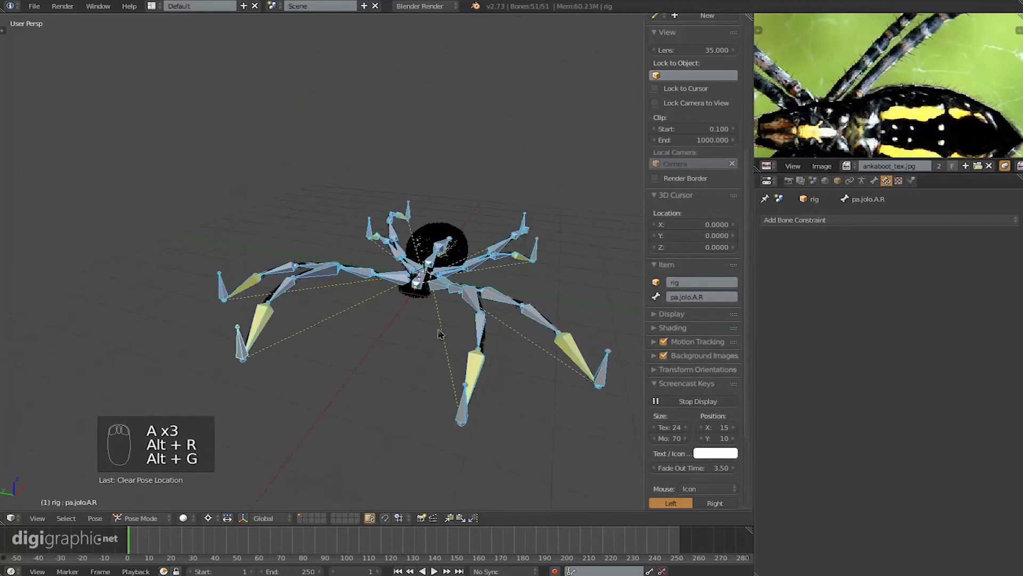
- Clear bone scale as well and pass through Edit Mode back to Pose Mode with the rig at rest
{"action": "key", "text": "alt+s"}
{"action": "left_click_drag", "start_coordinate": [460, 299], "coordinate": [413, 345]}
{"action": "key", "text": "a"}
{"action": "key", "text": "a"}
{"action": "key", "text": "a"}
{"action": "key", "text": "Tab"}
{"action": "key", "text": "a"}
{"action": "key", "text": "alt+g"}
{"action": "key", "text": "a"}
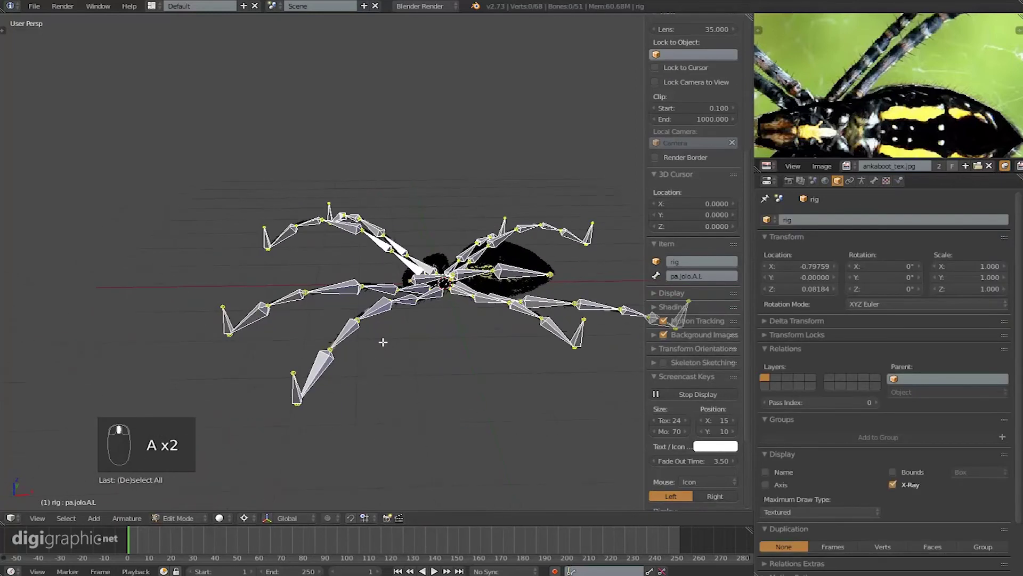
{"action": "key", "text": "Tab"}
- Select another rig bone and orbit around the spider to check how the armature is drawn
{"action": "left_click_drag", "start_coordinate": [356, 368], "coordinate": [361, 272]}
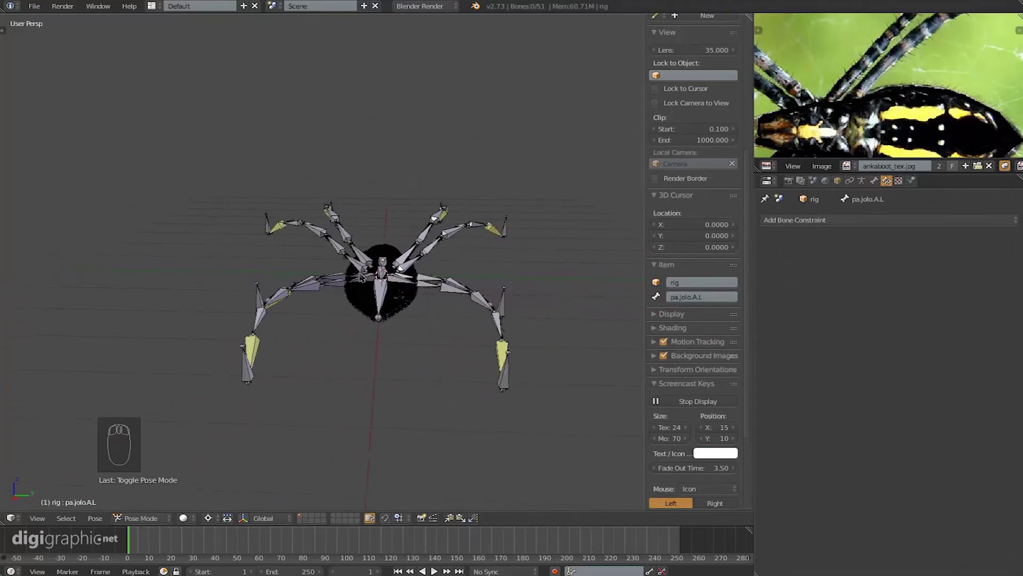
{"action": "left_click_drag", "start_coordinate": [371, 314], "coordinate": [435, 225]}
{"action": "middle_click", "coordinate": [404, 227]}
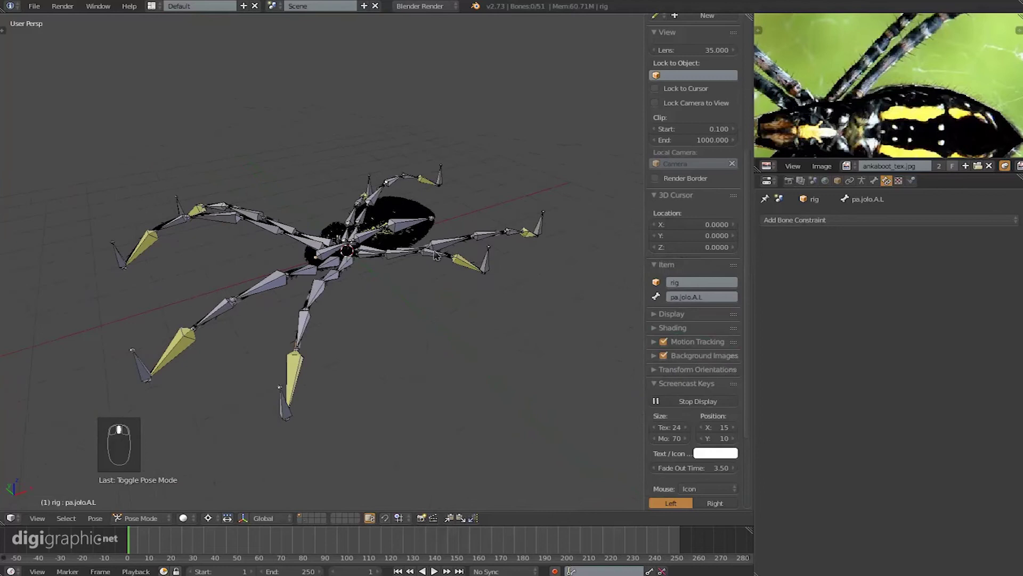
{"action": "right_click", "coordinate": [456, 247]}
{"action": "left_click_drag", "start_coordinate": [449, 283], "coordinate": [868, 189]}
{"action": "middle_click", "coordinate": [862, 183]}
{"action": "left_click_drag", "start_coordinate": [865, 184], "coordinate": [890, 372]}
{"action": "left_click_drag", "start_coordinate": [890, 374], "coordinate": [897, 318]}
{"action": "left_click_drag", "start_coordinate": [897, 317], "coordinate": [458, 316]}
- Select the spider body and orbit around it to inspect the hair and legs
{"action": "left_click_drag", "start_coordinate": [315, 348], "coordinate": [842, 326]}
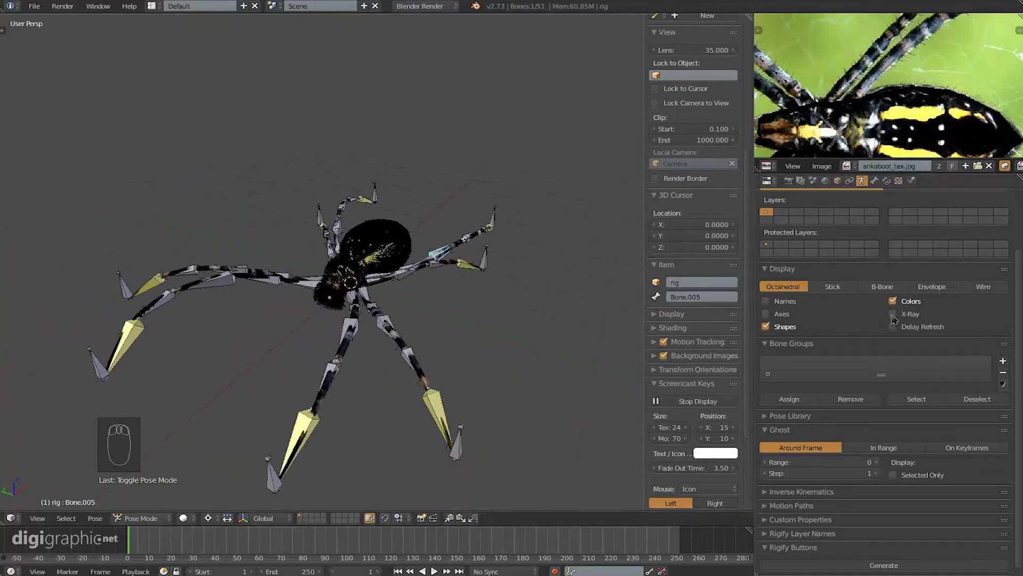
{"action": "left_click_drag", "start_coordinate": [876, 312], "coordinate": [484, 334]}
{"action": "left_click_drag", "start_coordinate": [485, 335], "coordinate": [445, 228]}
{"action": "left_click_drag", "start_coordinate": [444, 229], "coordinate": [486, 206]}
{"action": "middle_click", "coordinate": [445, 236]}
{"action": "left_click", "coordinate": [431, 250]}
{"action": "middle_click", "coordinate": [366, 268]}
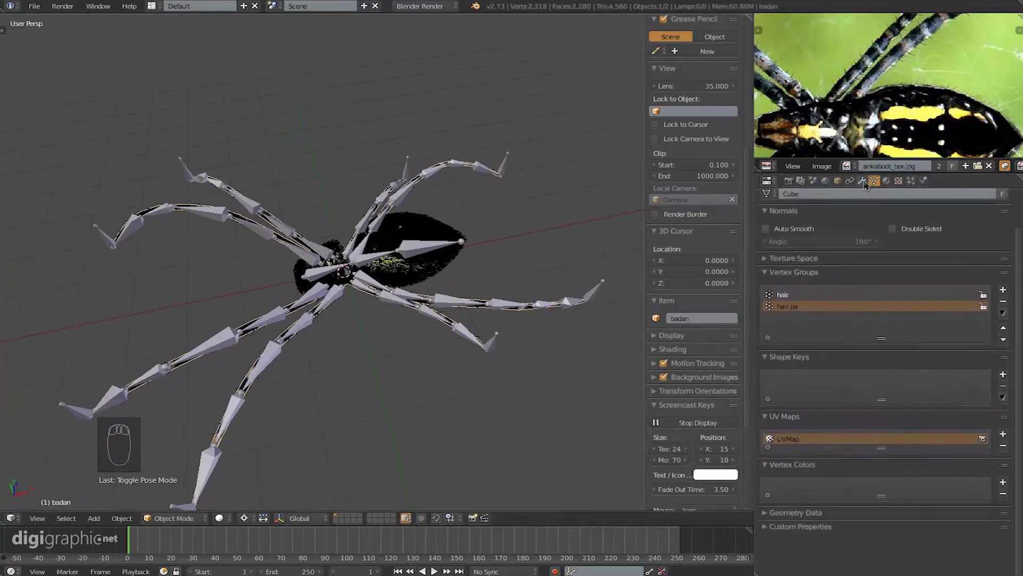
{"action": "left_click_drag", "start_coordinate": [869, 184], "coordinate": [925, 288]}
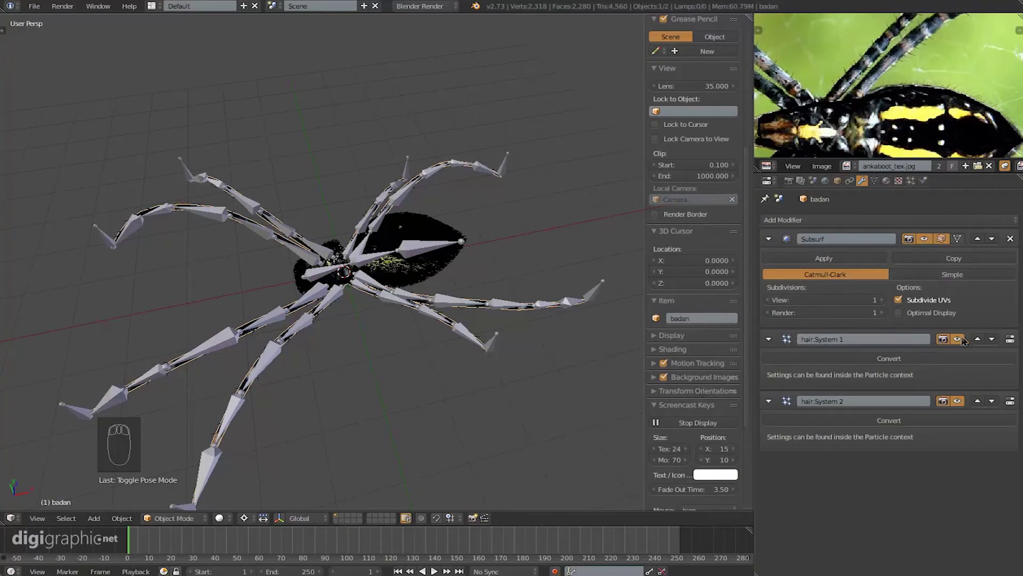
{"action": "left_click_drag", "start_coordinate": [973, 332], "coordinate": [491, 380]}
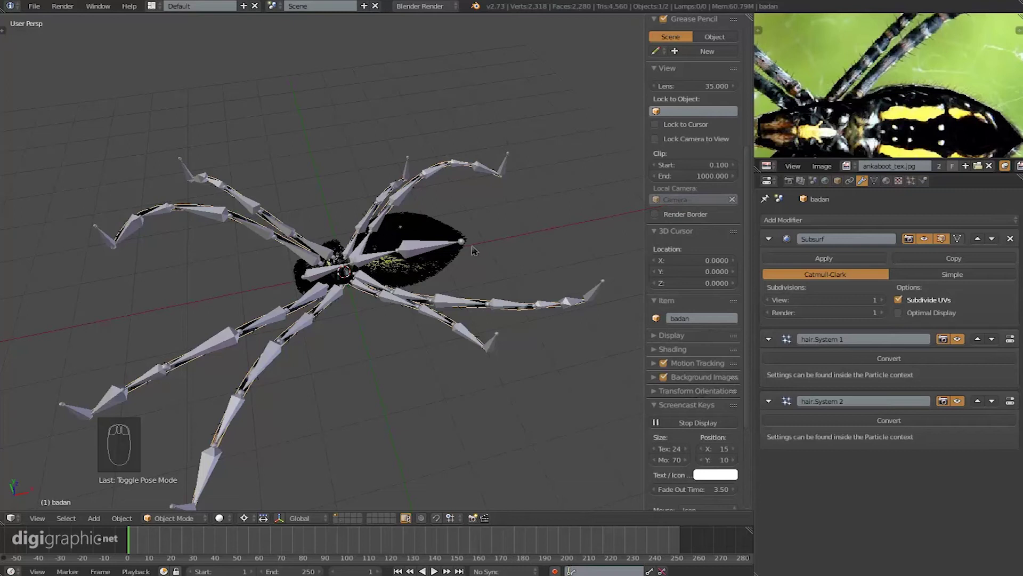
{"action": "left_click_drag", "start_coordinate": [433, 290], "coordinate": [652, 301]}
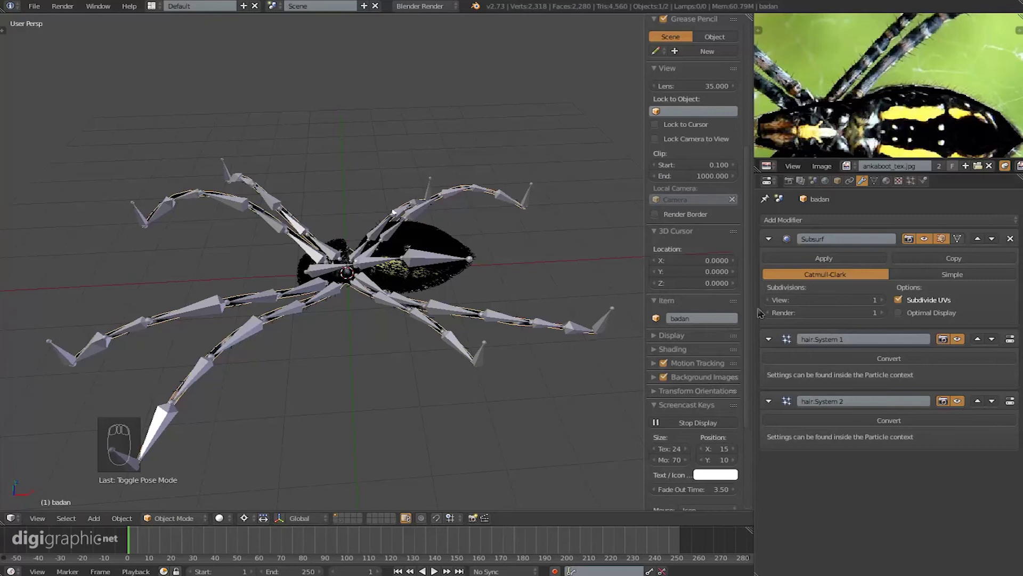
{"action": "left_click_drag", "start_coordinate": [965, 339], "coordinate": [426, 324]}
- Turn off viewport display for both hair particle systems on the body
{"action": "left_click", "coordinate": [493, 274]}
{"action": "left_click_drag", "start_coordinate": [493, 253], "coordinate": [451, 135]}
{"action": "left_click", "coordinate": [439, 266]}
- Select the rig so it draws in front of the mesh and make a leg bone active
{"action": "right_click", "coordinate": [396, 143]}
{"action": "left_click_drag", "start_coordinate": [468, 298], "coordinate": [394, 284]}
{"action": "left_click_drag", "start_coordinate": [394, 285], "coordinate": [441, 291]}
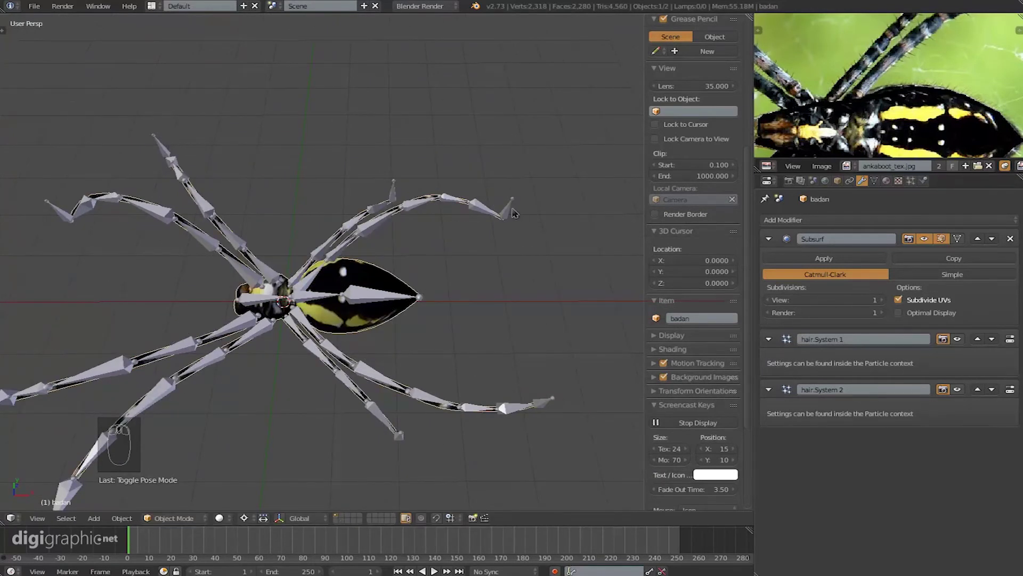
{"action": "right_click", "coordinate": [514, 207]}
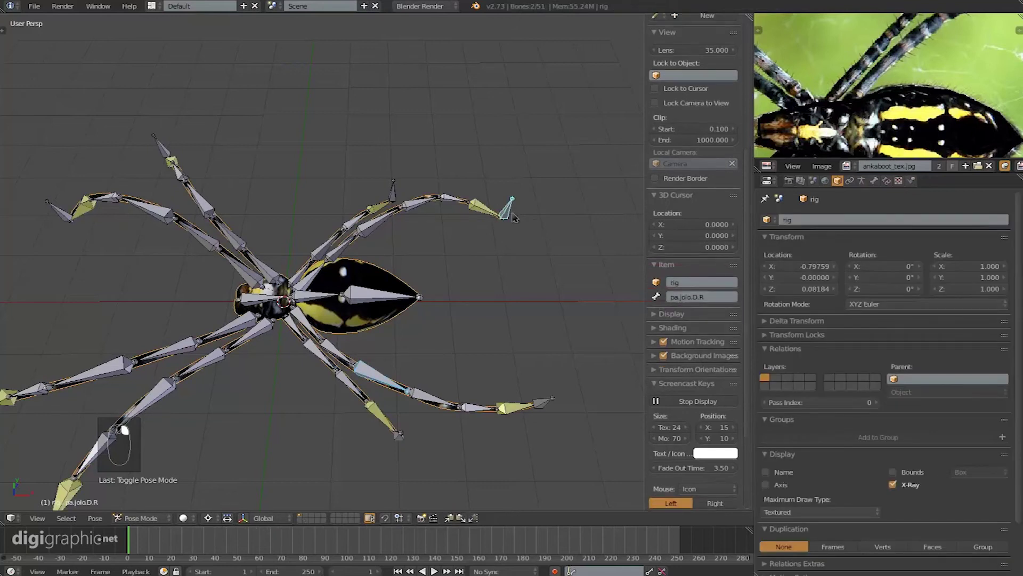
- Parent the body to the rig with automatic weights (Ctrl+P), then pick leg bones to test
{"action": "key", "text": "ctrl+p"}
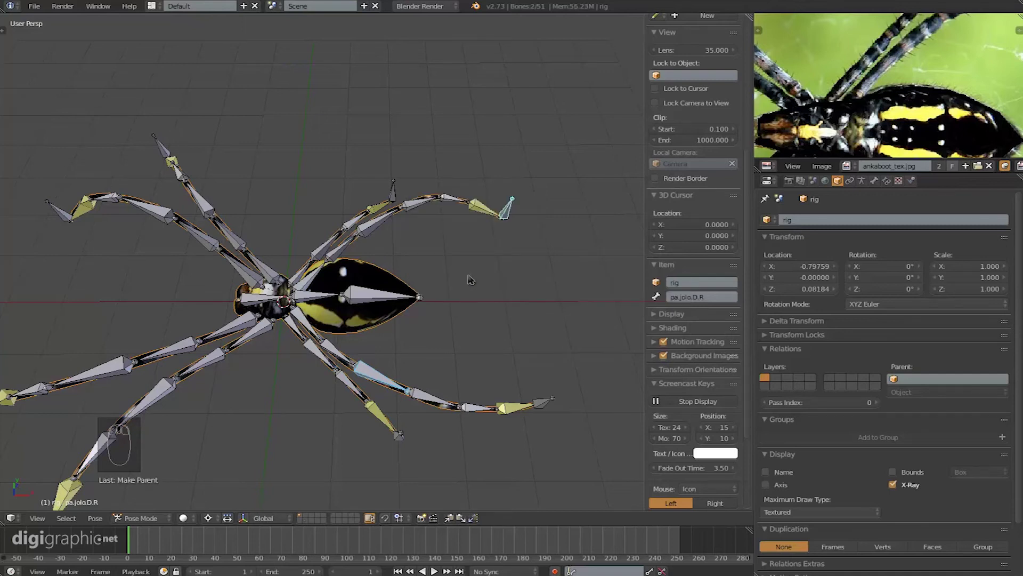
{"action": "left_click_drag", "start_coordinate": [470, 274], "coordinate": [455, 260]}
{"action": "right_click", "coordinate": [510, 218]}
{"action": "left_click_drag", "start_coordinate": [437, 355], "coordinate": [403, 242]}
{"action": "right_click", "coordinate": [517, 285]}
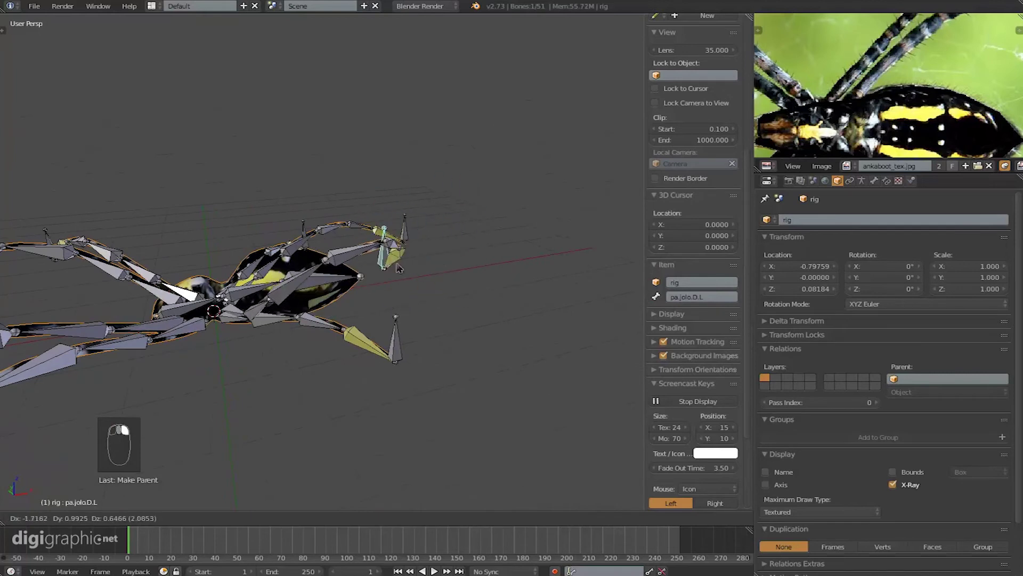
{"action": "middle_click", "coordinate": [403, 369]}
{"action": "right_click", "coordinate": [444, 286]}
- Drag a leg's foot bone around to check the mesh follows
{"action": "left_click_drag", "start_coordinate": [444, 286], "coordinate": [417, 331]}
{"action": "left_click", "coordinate": [338, 323]}
{"action": "left_click_drag", "start_coordinate": [307, 348], "coordinate": [395, 303]}
{"action": "left_click", "coordinate": [395, 303]}
{"action": "left_click_drag", "start_coordinate": [396, 303], "coordinate": [394, 331]}
{"action": "left_click", "coordinate": [437, 312]}
{"action": "left_click_drag", "start_coordinate": [394, 331], "coordinate": [396, 311]}
- Rotate a leg bone to bend the leg and confirm the deformation
{"action": "right_click", "coordinate": [396, 310]}
{"action": "left_click_drag", "start_coordinate": [396, 311], "coordinate": [497, 187]}
{"action": "key", "text": "r"}
{"action": "right_click", "coordinate": [497, 187]}
{"action": "left_click_drag", "start_coordinate": [498, 187], "coordinate": [438, 195]}
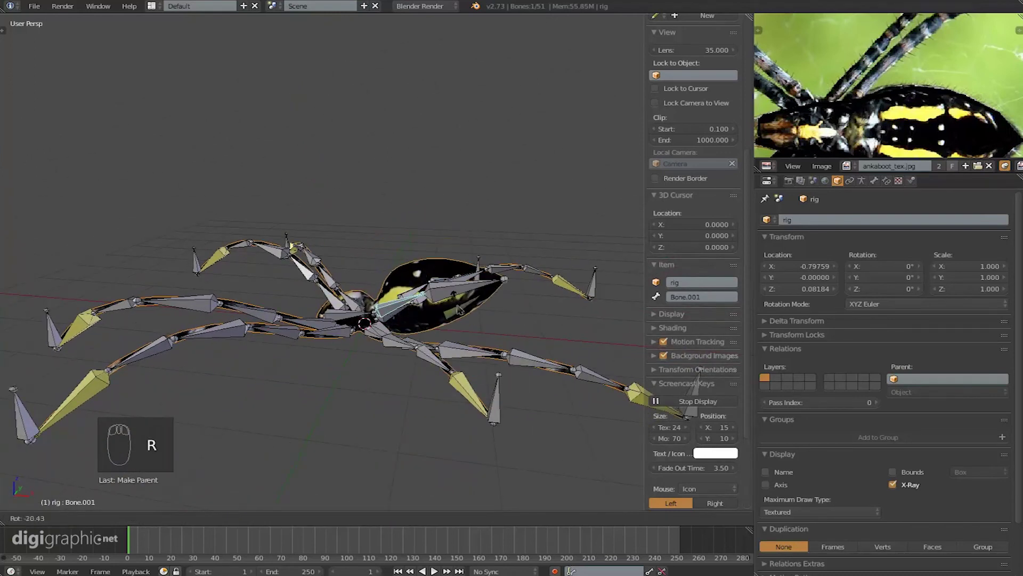
{"action": "left_click_drag", "start_coordinate": [342, 303], "coordinate": [325, 234]}
{"action": "left_click", "coordinate": [232, 261]}
- Raise a foot bone to bend its leg, undo the move, and orbit to inspect the result
{"action": "key", "text": "g"}
{"action": "right_click", "coordinate": [324, 233]}
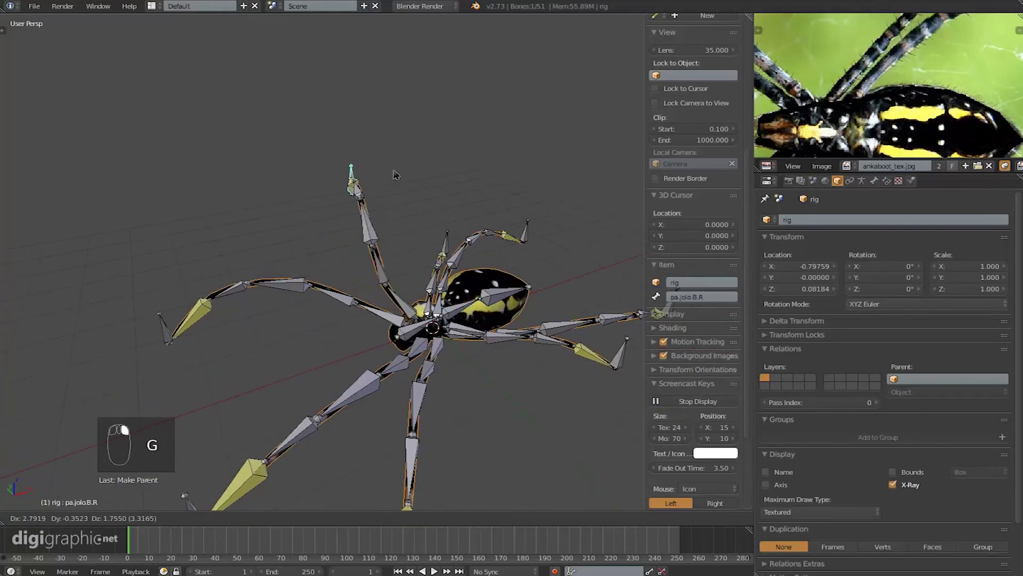
{"action": "left_click_drag", "start_coordinate": [473, 277], "coordinate": [415, 250]}
{"action": "key", "text": "g"}
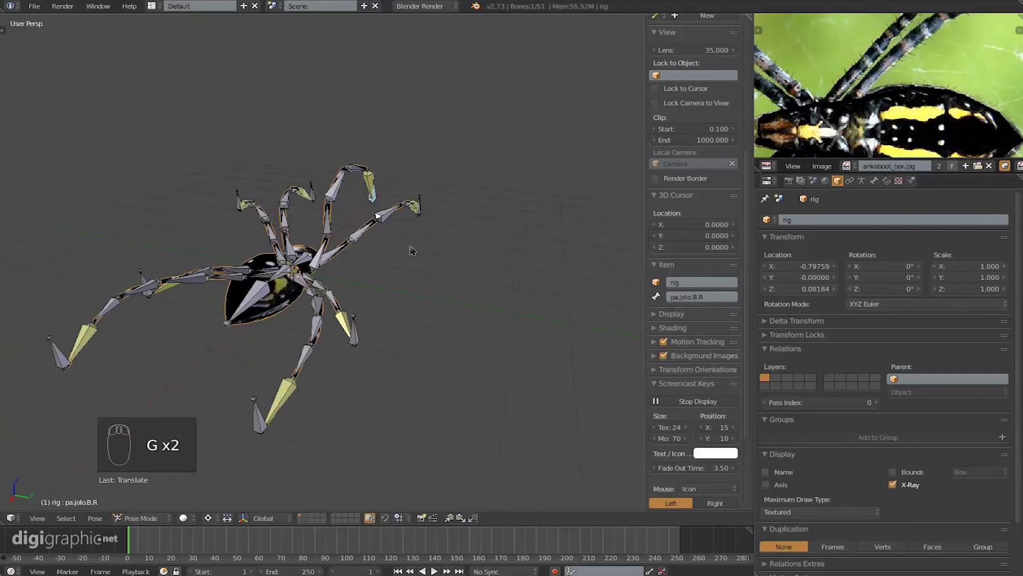
{"action": "key", "text": "ctrl+z"}
{"action": "middle_click", "coordinate": [453, 257]}
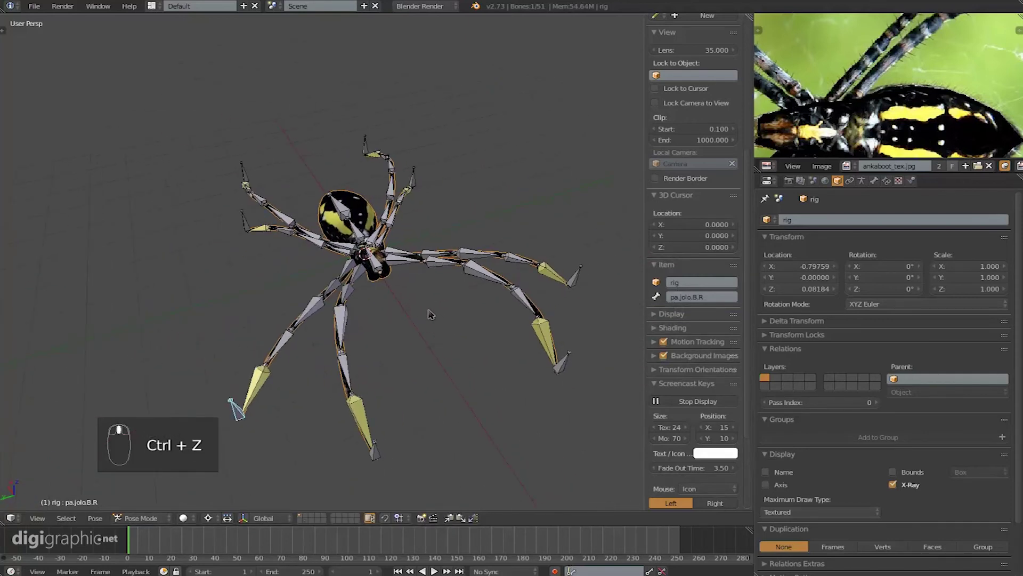
{"action": "middle_click", "coordinate": [368, 216]}
{"action": "left_click_drag", "start_coordinate": [368, 215], "coordinate": [455, 252]}
{"action": "left_click_drag", "start_coordinate": [455, 253], "coordinate": [448, 247]}
- Switch the body into Weight Paint from the mode pie and browse its bone-named vertex groups
{"action": "key", "text": "Tab"}
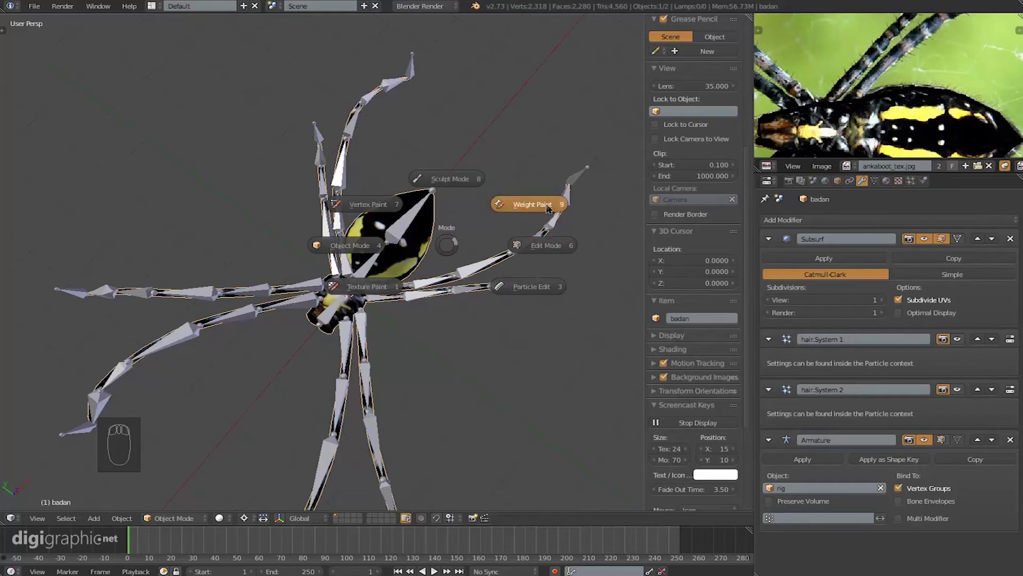
{"action": "left_click_drag", "start_coordinate": [516, 251], "coordinate": [878, 182]}
{"action": "left_click_drag", "start_coordinate": [878, 181], "coordinate": [936, 260]}
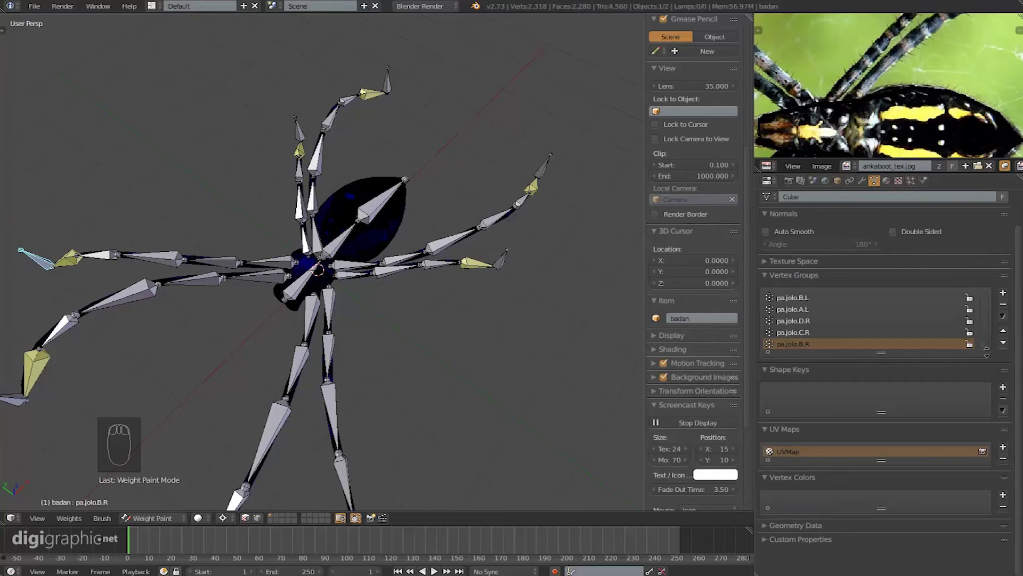
{"action": "left_click_drag", "start_coordinate": [992, 344], "coordinate": [801, 317]}
{"action": "left_click_drag", "start_coordinate": [805, 335], "coordinate": [434, 237]}
- Select leg bones one by one to view their skin weights, the abdomen showing none
{"action": "key", "text": "z"}
{"action": "middle_click", "coordinate": [434, 237]}
{"action": "left_click_drag", "start_coordinate": [372, 253], "coordinate": [429, 309]}
{"action": "right_click", "coordinate": [429, 309]}
{"action": "left_click_drag", "start_coordinate": [525, 343], "coordinate": [567, 301]}
{"action": "right_click", "coordinate": [567, 301]}
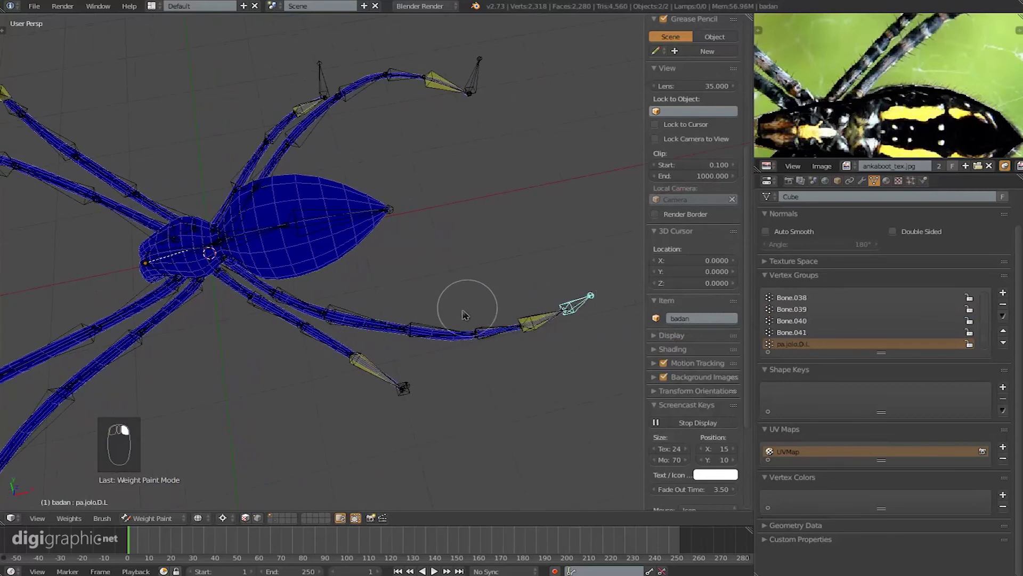
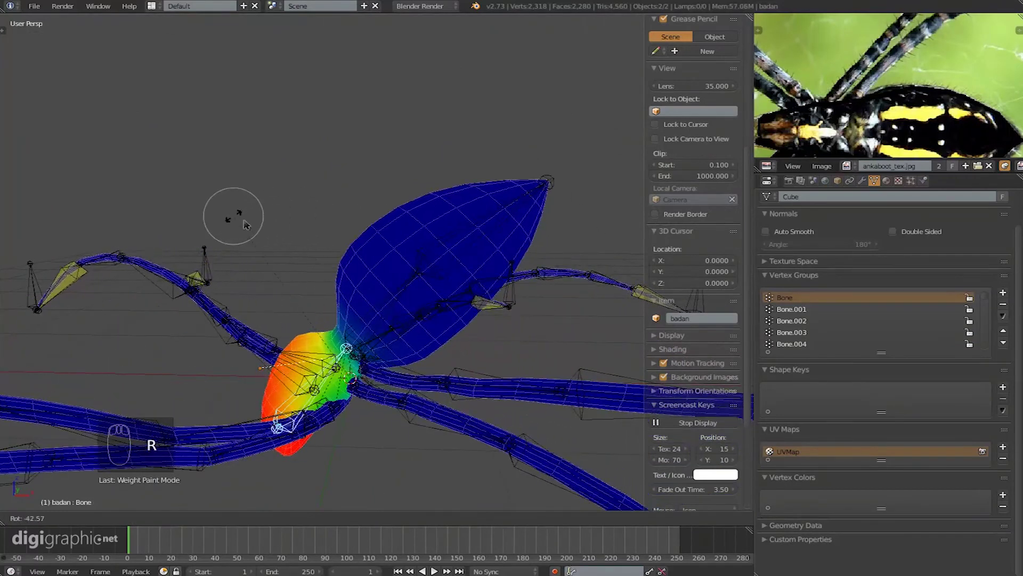
- Select the abdomen's Bone.002 and rotate it upward to test how the abdomen deforms
{"action": "right_click", "coordinate": [572, 350]}
{"action": "left_click_drag", "start_coordinate": [498, 332], "coordinate": [517, 178]}
{"action": "key", "text": "r"}
{"action": "middle_click", "coordinate": [424, 130]}
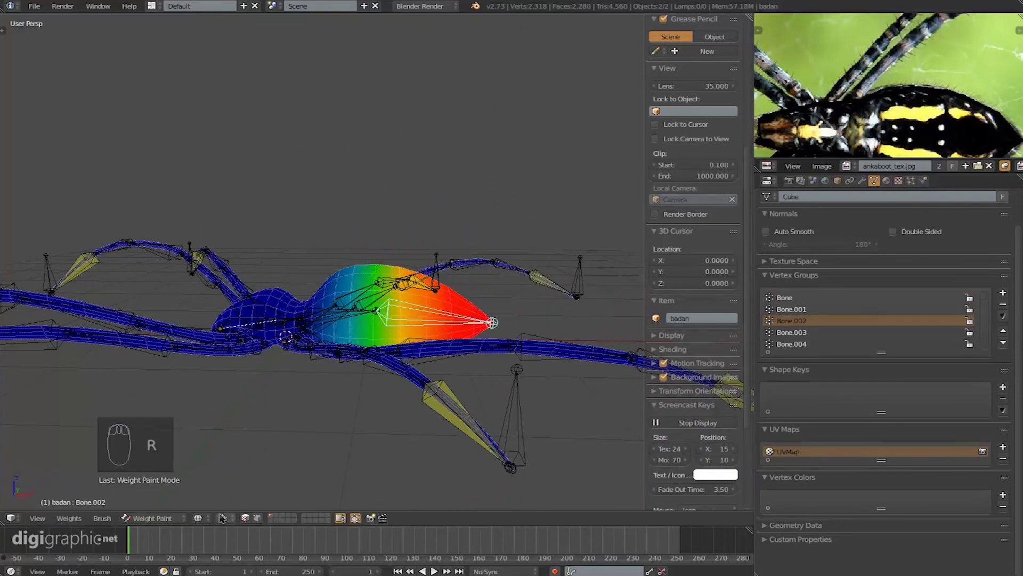
{"action": "left_click_drag", "start_coordinate": [226, 516], "coordinate": [256, 511]}
{"action": "key", "text": "r"}
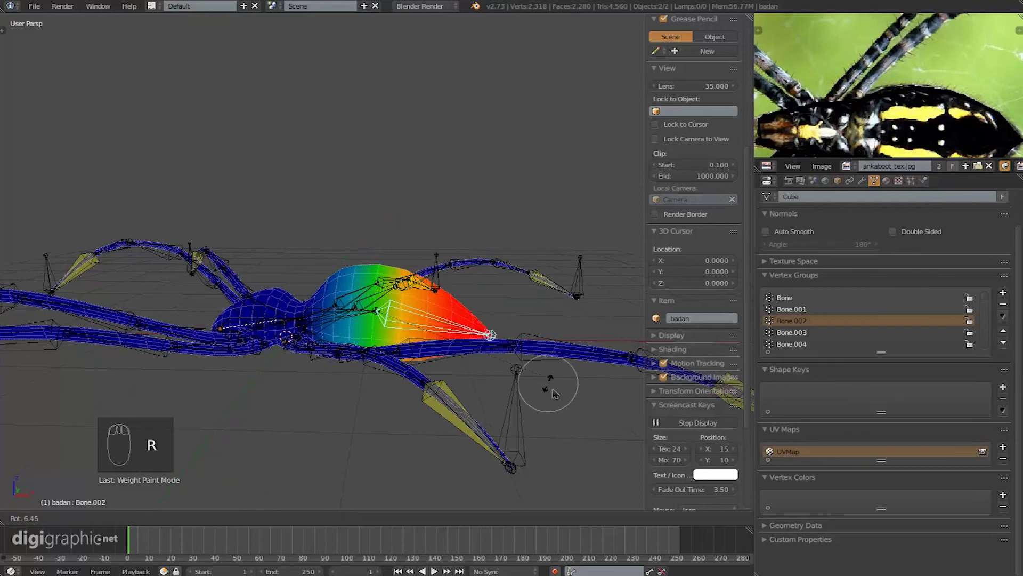
{"action": "key", "text": "r"}
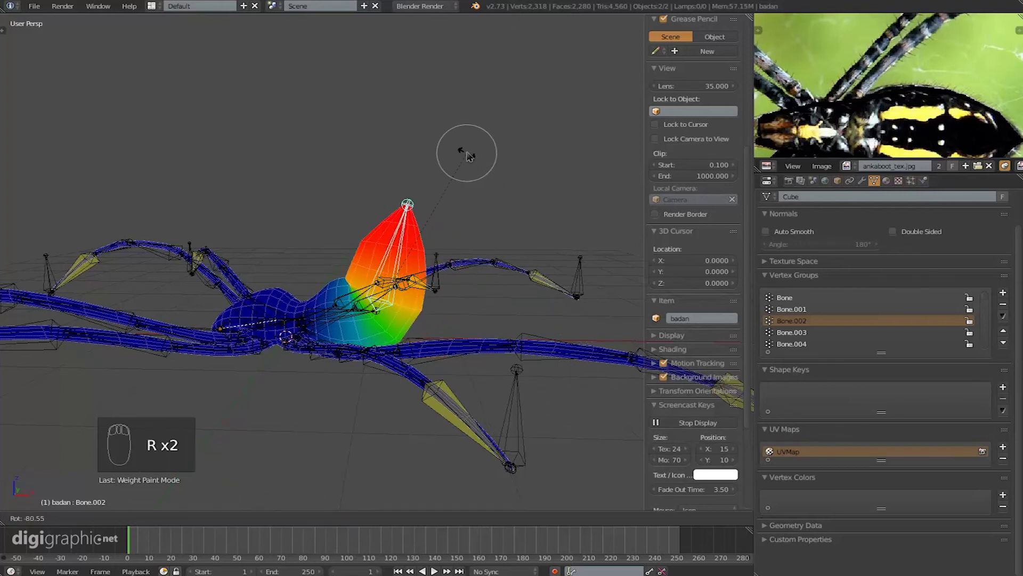
{"action": "left_click_drag", "start_coordinate": [379, 222], "coordinate": [420, 250]}
{"action": "key", "text": "r"}
{"action": "key", "text": "r"}
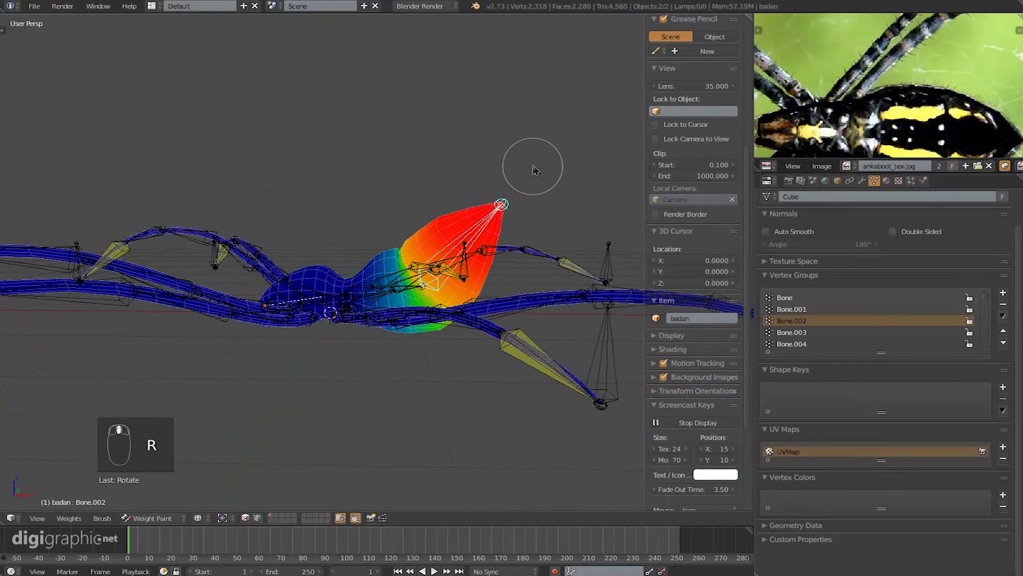
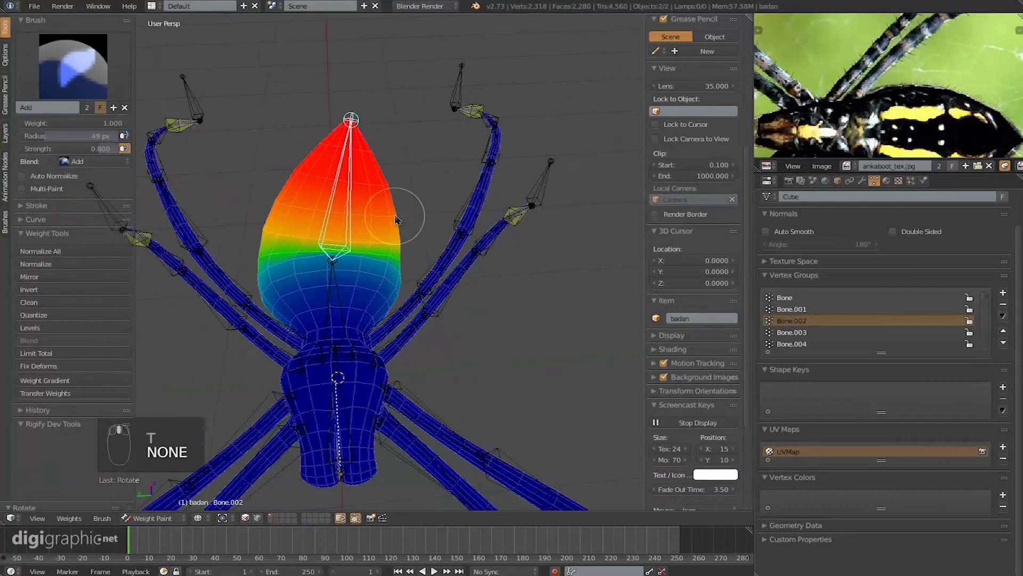
- Paint extra weight onto the abdomen with the Add brush, undoing a stray stroke
{"action": "left_click_drag", "start_coordinate": [284, 294], "coordinate": [341, 226]}
{"action": "left_click_drag", "start_coordinate": [301, 222], "coordinate": [361, 229]}
{"action": "key", "text": "ctrl+z"}
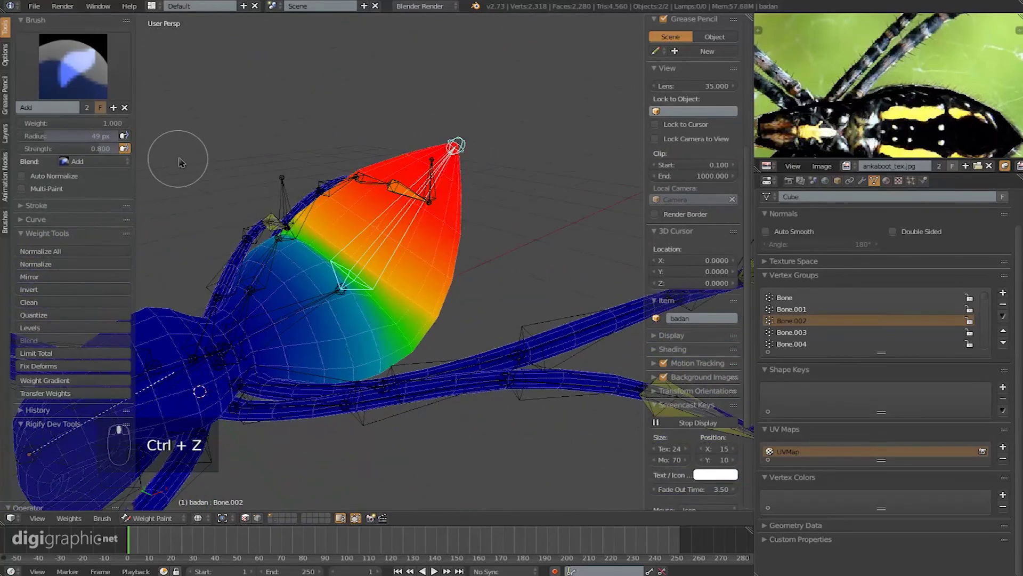
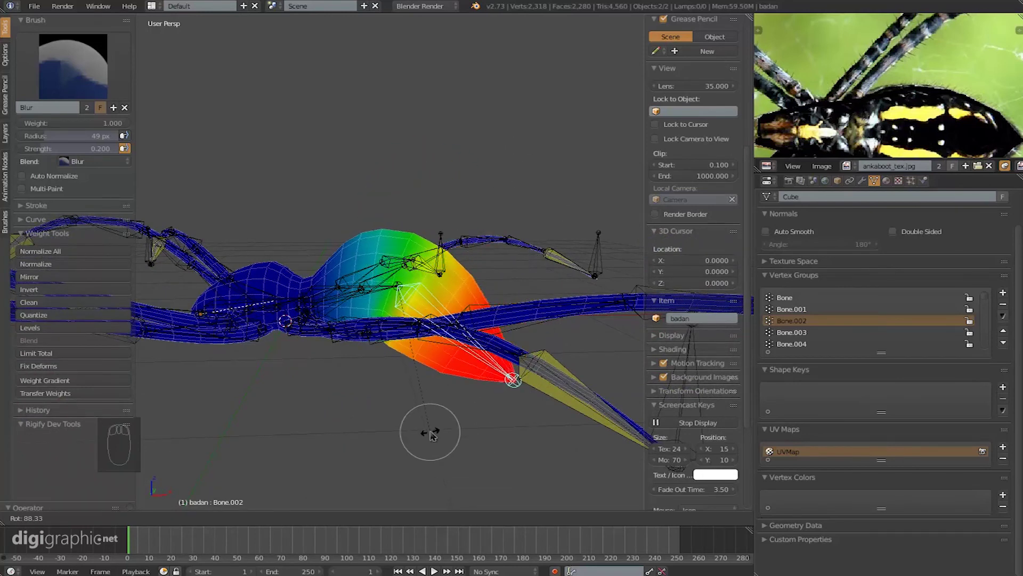
{"action": "middle_click", "coordinate": [452, 272]}
{"action": "left_click_drag", "start_coordinate": [465, 312], "coordinate": [479, 261]}
{"action": "left_click_drag", "start_coordinate": [479, 261], "coordinate": [307, 376]}
{"action": "middle_click", "coordinate": [332, 423]}
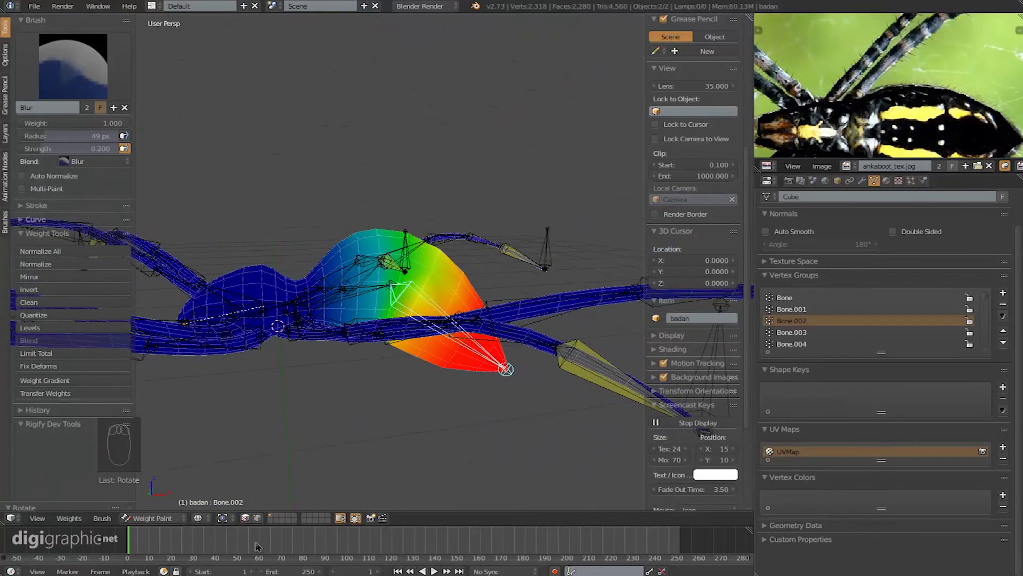
- Smooth the abdomen weights with the Blur brush at strength 0.2
{"action": "left_click_drag", "start_coordinate": [400, 272], "coordinate": [190, 541]}
{"action": "left_click_drag", "start_coordinate": [189, 541], "coordinate": [381, 270]}
{"action": "left_click_drag", "start_coordinate": [226, 530], "coordinate": [371, 347]}
{"action": "key", "text": "shift+Left"}
{"action": "left_click_drag", "start_coordinate": [371, 347], "coordinate": [548, 261]}
{"action": "key", "text": "r"}
- Select a leg's foot control bone and lift it to check the leg deformation
{"action": "right_click", "coordinate": [548, 262]}
{"action": "left_click_drag", "start_coordinate": [546, 264], "coordinate": [227, 243]}
{"action": "left_click_drag", "start_coordinate": [288, 243], "coordinate": [423, 150]}
{"action": "key", "text": "g"}
{"action": "left_click_drag", "start_coordinate": [361, 237], "coordinate": [432, 317]}
- Move the selected foot bone further to test the leg's mesh bending
{"action": "key", "text": "g"}
{"action": "key", "text": "g"}
{"action": "key", "text": "g"}
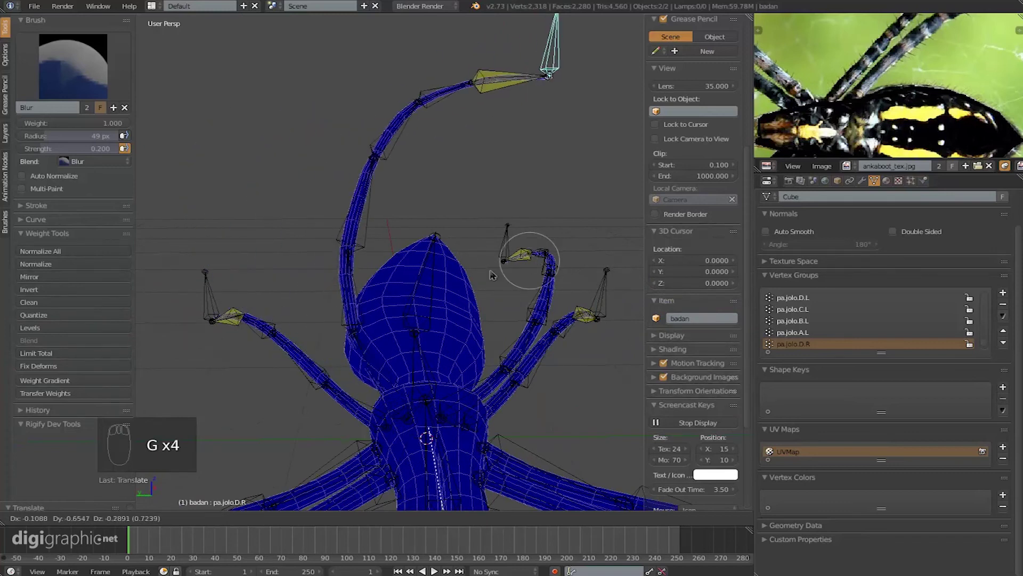
{"action": "left_click_drag", "start_coordinate": [560, 264], "coordinate": [508, 172]}
{"action": "key", "text": "a"}
{"action": "key", "text": "a"}
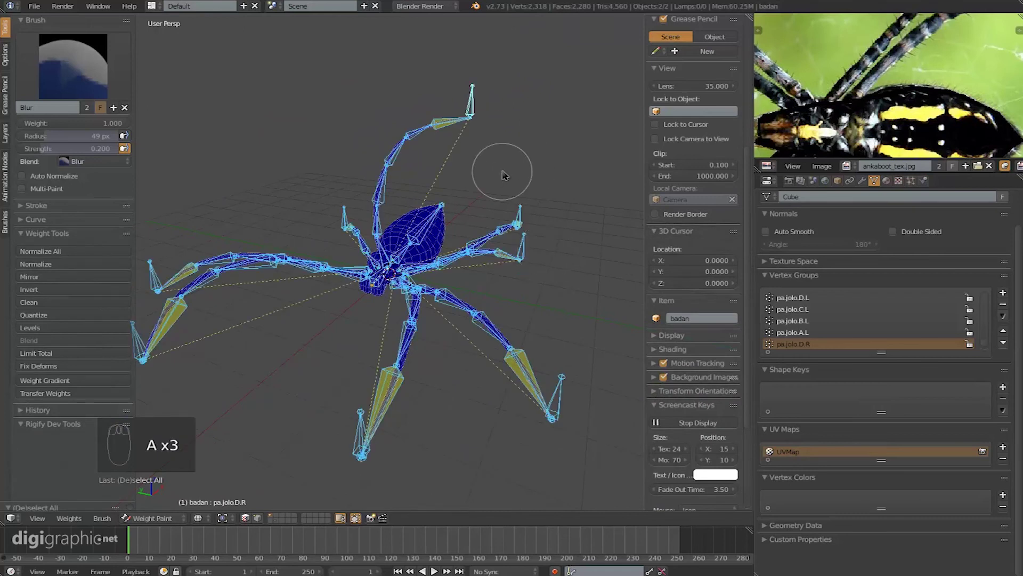
- Clear all bone rotations and locations back to rest pose, then bring up the interaction mode list
{"action": "key", "text": "alt+r"}
{"action": "key", "text": "alt+g"}
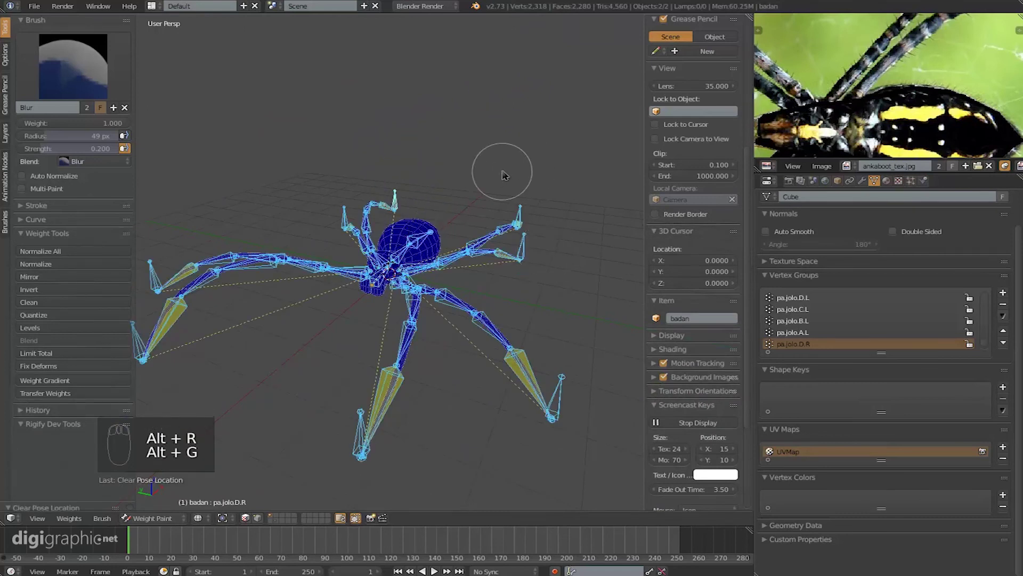
{"action": "key", "text": "alt+r"}
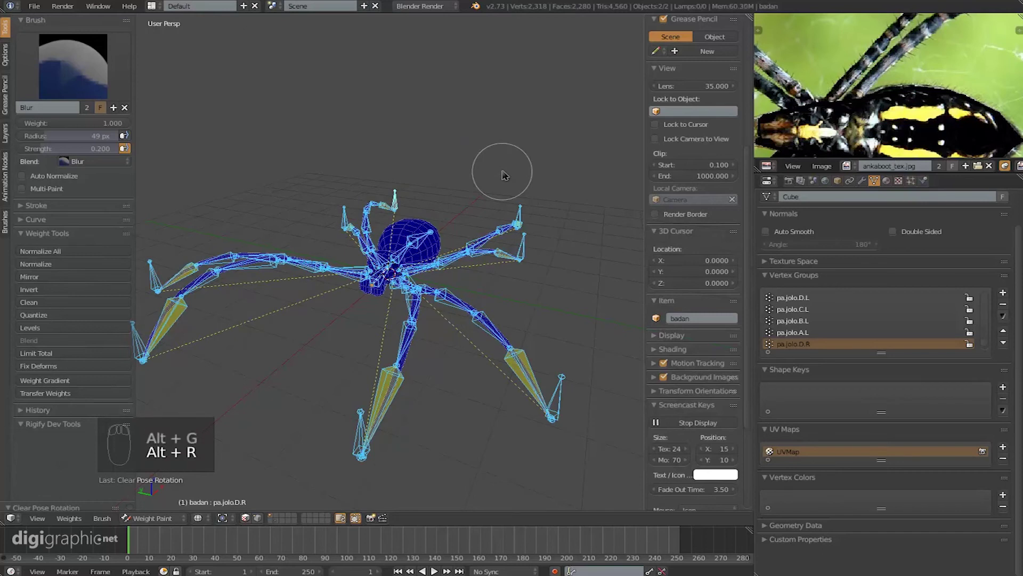
{"action": "key", "text": "alt+g"}
{"action": "middle_click", "coordinate": [505, 238]}
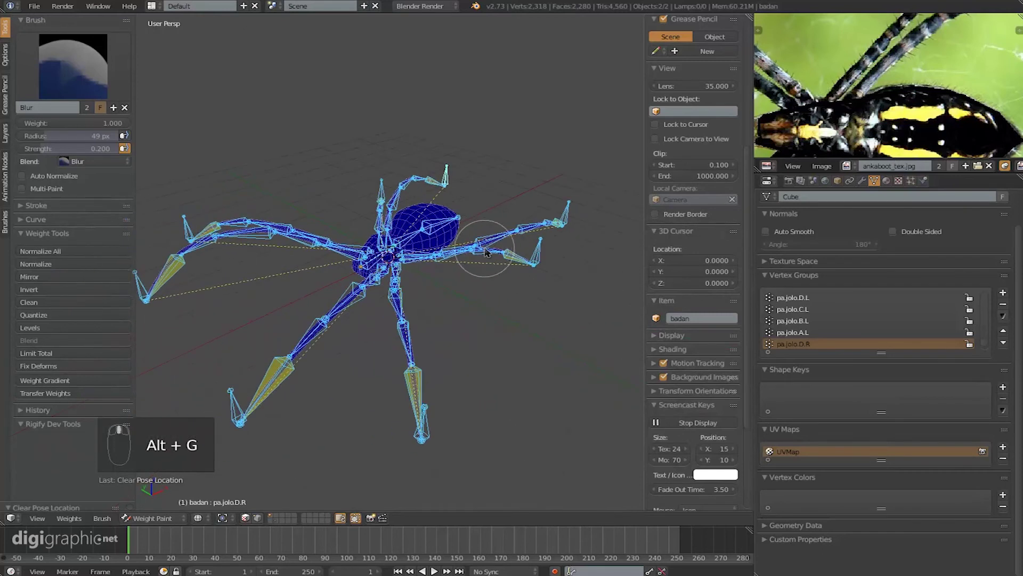
{"action": "middle_click", "coordinate": [478, 226]}
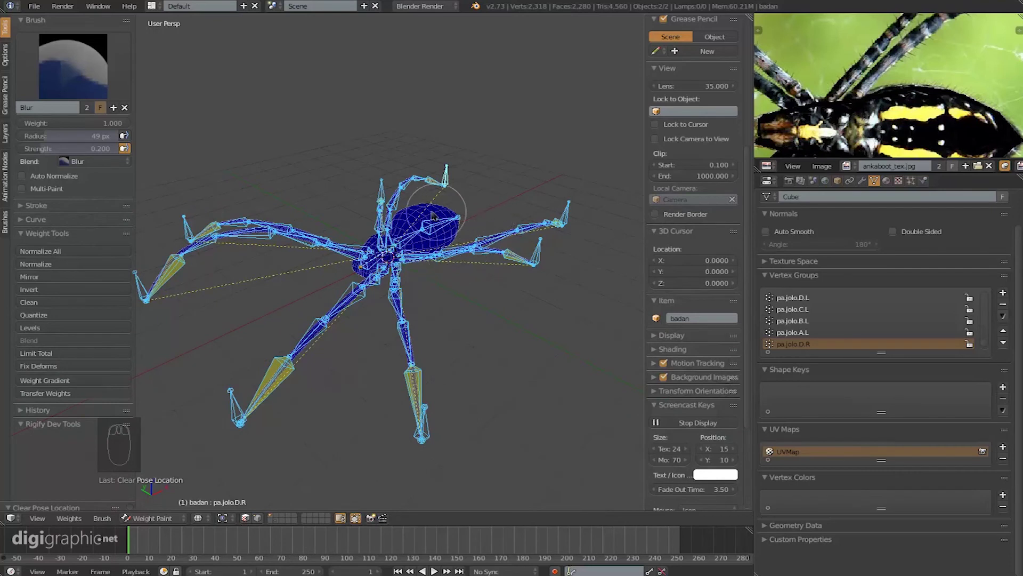
{"action": "left_click_drag", "start_coordinate": [437, 212], "coordinate": [358, 196]}
{"action": "key", "text": "Tab"}
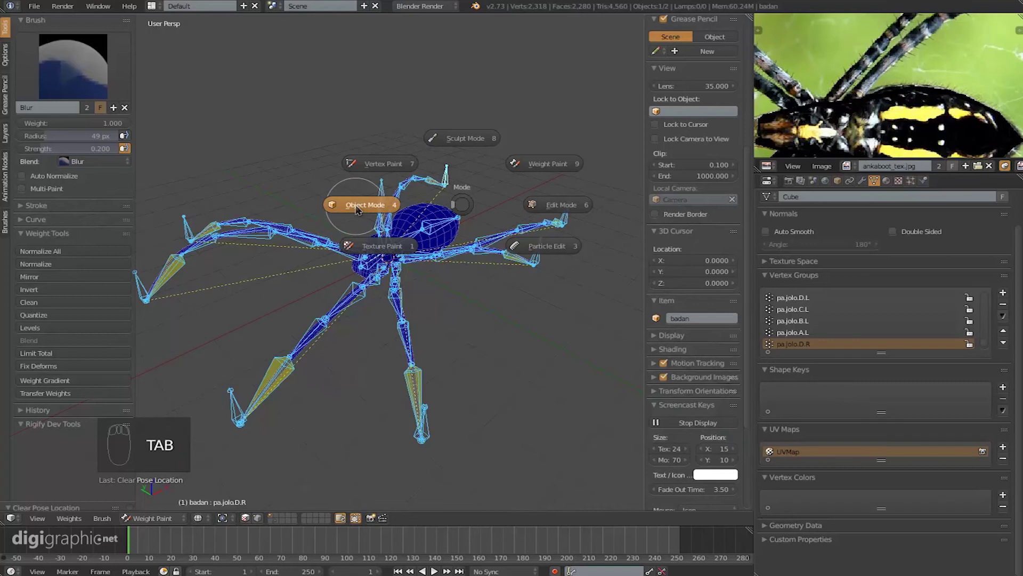
- Make the spider rig active in Pose Mode and deselect all its bones
{"action": "left_click_drag", "start_coordinate": [469, 219], "coordinate": [401, 257]}
{"action": "key", "text": "z"}
{"action": "right_click", "coordinate": [401, 257]}
{"action": "middle_click", "coordinate": [438, 254]}
{"action": "key", "text": "r"}
{"action": "right_click", "coordinate": [390, 254]}
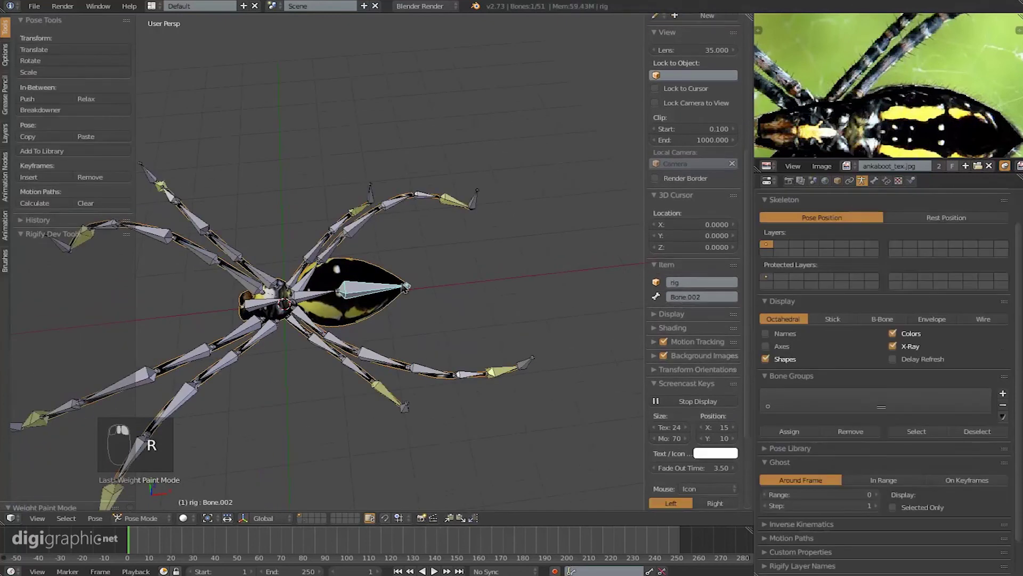
{"action": "right_click", "coordinate": [382, 293]}
{"action": "key", "text": "a"}
- Hide the tool shelf and bring up the Armature data tab's Display panel
{"action": "middle_click", "coordinate": [380, 288]}
{"action": "left_click_drag", "start_coordinate": [380, 264], "coordinate": [436, 251]}
{"action": "left_click_drag", "start_coordinate": [380, 264], "coordinate": [461, 204]}
{"action": "middle_click", "coordinate": [443, 231]}
{"action": "middle_click", "coordinate": [432, 226]}
{"action": "left_click_drag", "start_coordinate": [461, 205], "coordinate": [444, 296]}
{"action": "left_click_drag", "start_coordinate": [461, 205], "coordinate": [443, 285]}
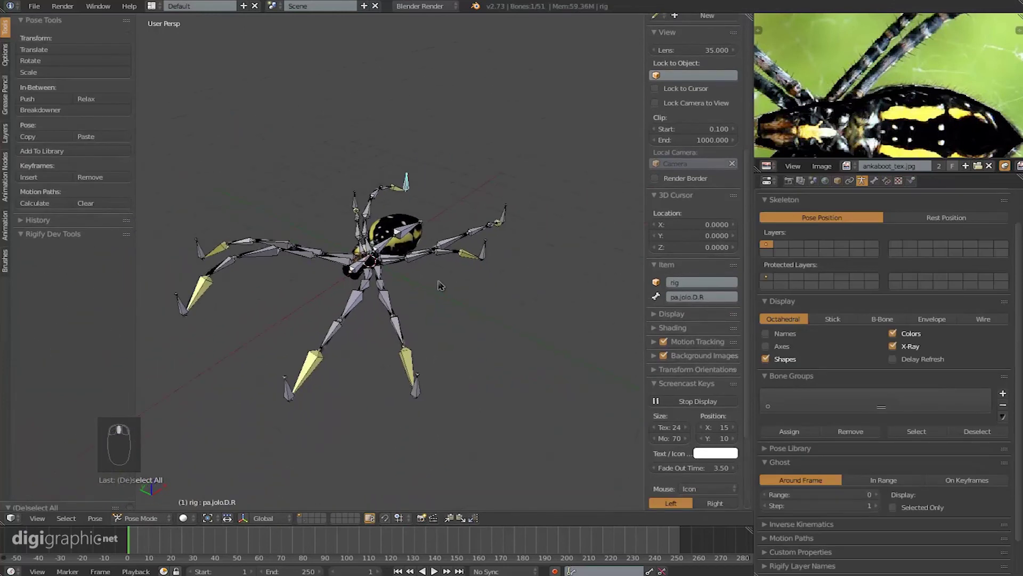
{"action": "key", "text": "t"}
{"action": "left_click_drag", "start_coordinate": [378, 252], "coordinate": [362, 236]}
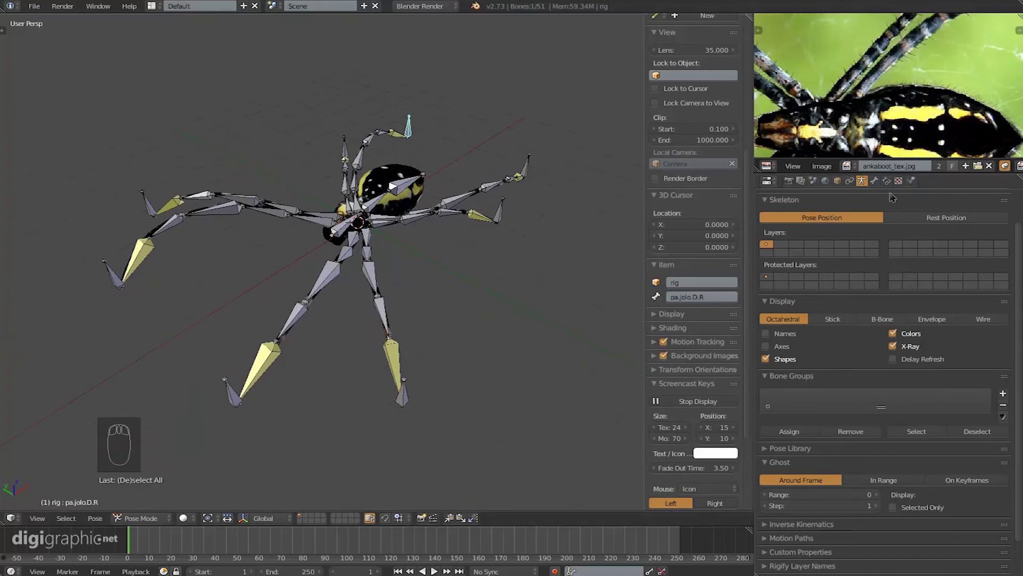
{"action": "left_click_drag", "start_coordinate": [879, 185], "coordinate": [863, 186]}
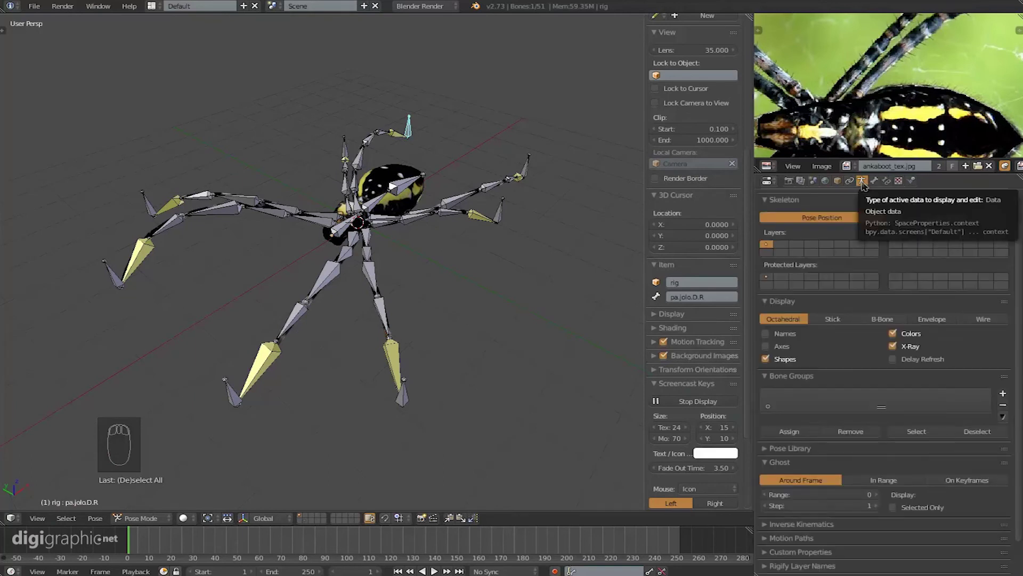
{"action": "left_click_drag", "start_coordinate": [860, 341], "coordinate": [842, 319]}
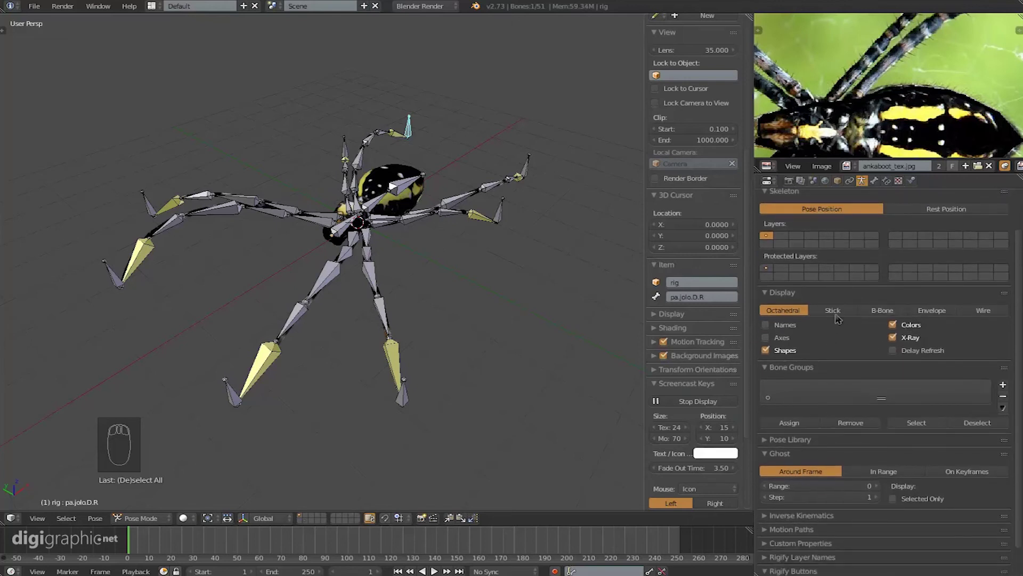
- Set the armature to draw its bones as thin Sticks and inspect the rig around the spider
{"action": "left_click_drag", "start_coordinate": [801, 305], "coordinate": [840, 313]}
{"action": "left_click", "coordinate": [840, 313]}
{"action": "left_click_drag", "start_coordinate": [850, 313], "coordinate": [523, 279]}
{"action": "left_click_drag", "start_coordinate": [523, 278], "coordinate": [527, 181]}
{"action": "left_click_drag", "start_coordinate": [522, 178], "coordinate": [414, 164]}
{"action": "left_click_drag", "start_coordinate": [576, 286], "coordinate": [459, 259]}
{"action": "left_click_drag", "start_coordinate": [478, 225], "coordinate": [786, 313]}
{"action": "left_click_drag", "start_coordinate": [786, 314], "coordinate": [366, 220]}
{"action": "middle_click", "coordinate": [365, 220]}
- Grab a front leg's IK control bone and move it to test the leg deformation
{"action": "left_click_drag", "start_coordinate": [417, 200], "coordinate": [845, 342]}
{"action": "left_click_drag", "start_coordinate": [844, 316], "coordinate": [515, 278]}
{"action": "left_click_drag", "start_coordinate": [515, 278], "coordinate": [845, 317]}
{"action": "middle_click", "coordinate": [846, 318]}
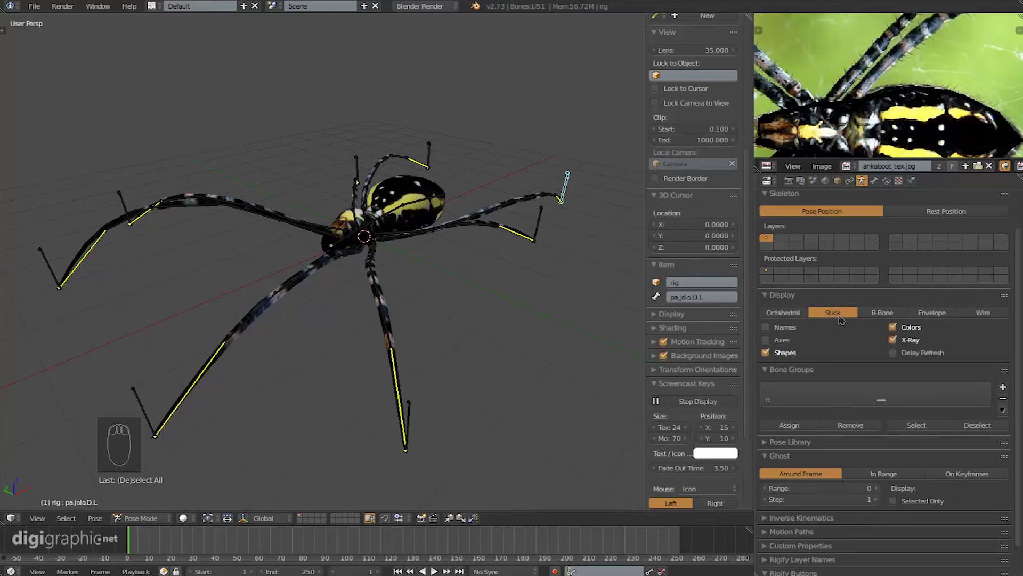
{"action": "left_click_drag", "start_coordinate": [473, 297], "coordinate": [497, 292]}
{"action": "middle_click", "coordinate": [500, 291]}
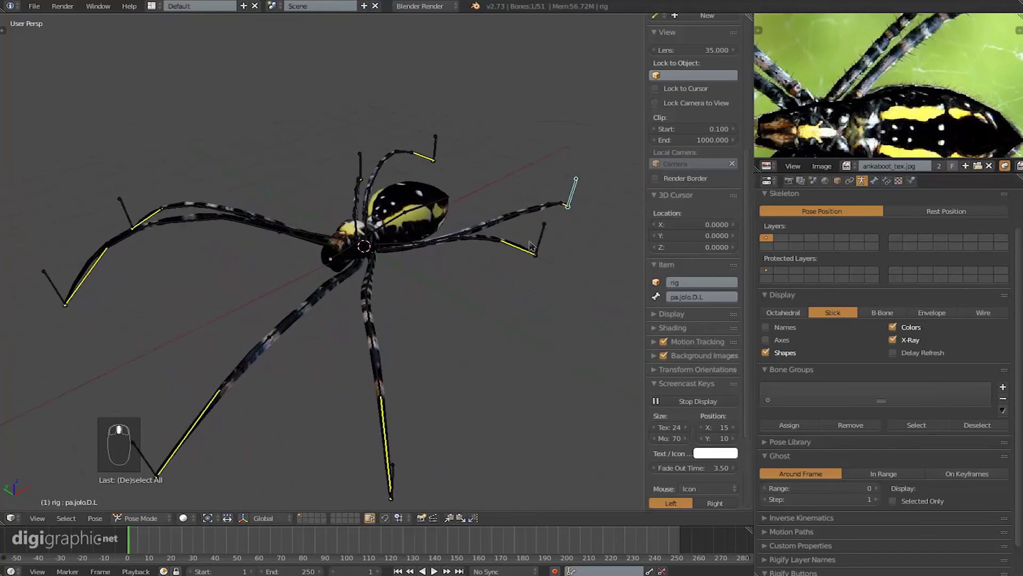
{"action": "left_click", "coordinate": [543, 228]}
{"action": "right_click", "coordinate": [544, 227]}
{"action": "left_click", "coordinate": [458, 287]}
{"action": "middle_click", "coordinate": [495, 265]}
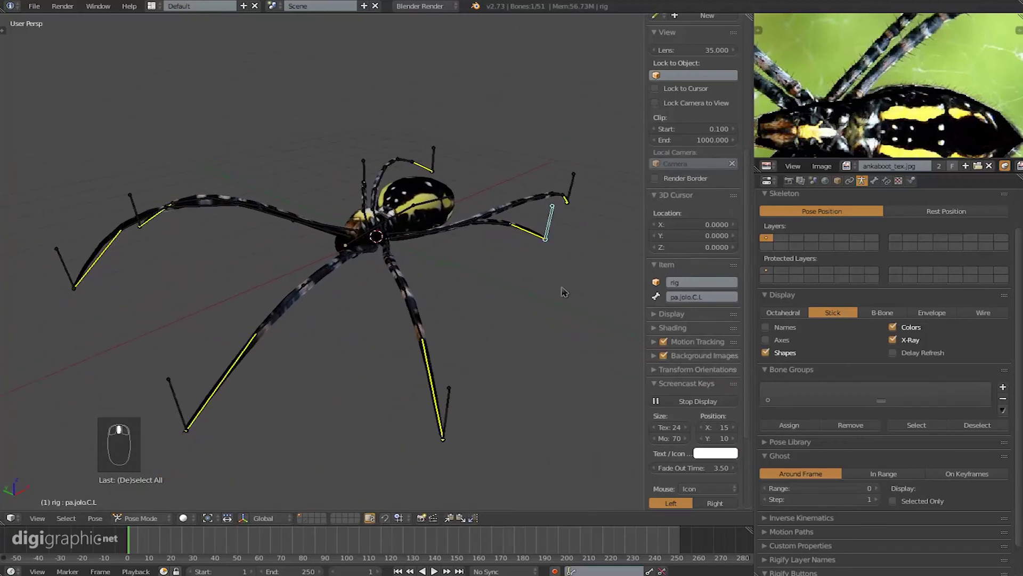
{"action": "left_click_drag", "start_coordinate": [877, 319], "coordinate": [404, 297]}
{"action": "middle_click", "coordinate": [403, 296]}
- Try the Envelope and Wire bone displays, then return to Stick
{"action": "left_click_drag", "start_coordinate": [938, 313], "coordinate": [602, 206]}
{"action": "left_click_drag", "start_coordinate": [544, 224], "coordinate": [358, 454]}
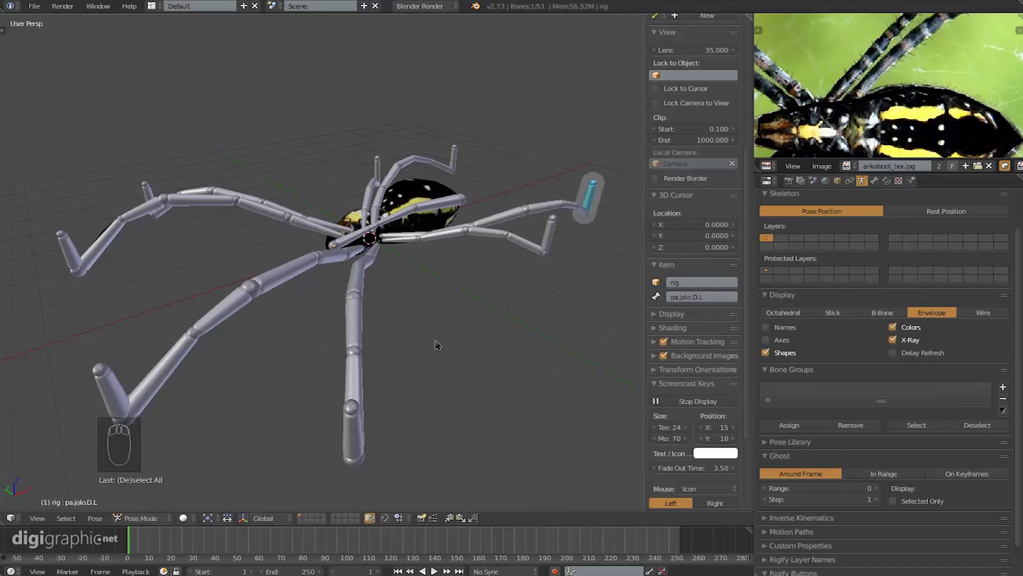
{"action": "left_click_drag", "start_coordinate": [991, 314], "coordinate": [511, 313]}
{"action": "left_click_drag", "start_coordinate": [511, 313], "coordinate": [488, 203]}
{"action": "right_click", "coordinate": [506, 230]}
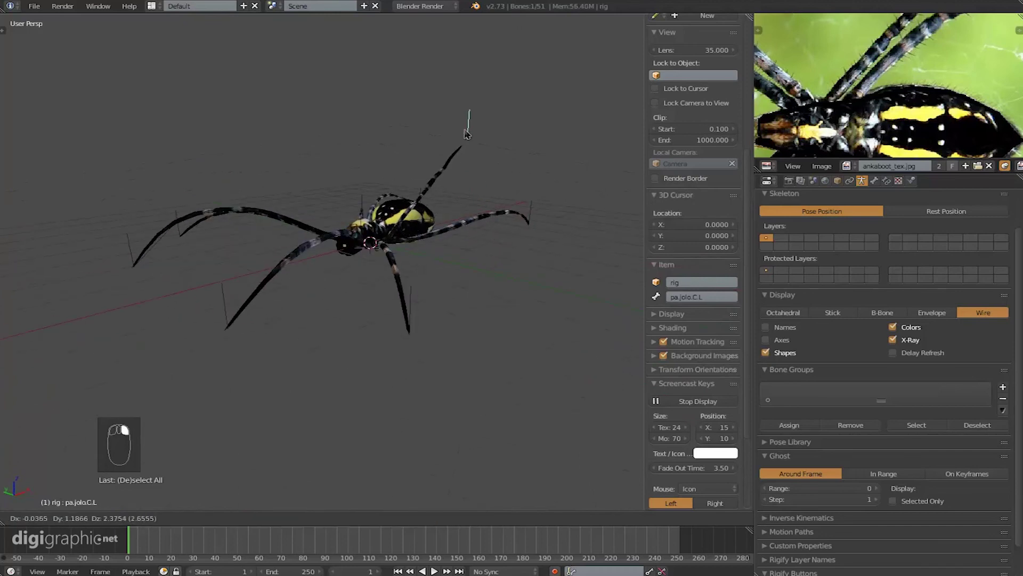
- Select further leg bones and the main body bone and move them, lifting the spider's body
{"action": "left_click_drag", "start_coordinate": [838, 317], "coordinate": [540, 301]}
{"action": "left_click_drag", "start_coordinate": [540, 300], "coordinate": [351, 269]}
{"action": "right_click", "coordinate": [350, 269]}
{"action": "left_click_drag", "start_coordinate": [350, 269], "coordinate": [433, 356]}
{"action": "key", "text": "g"}
{"action": "left_click_drag", "start_coordinate": [433, 354], "coordinate": [436, 319]}
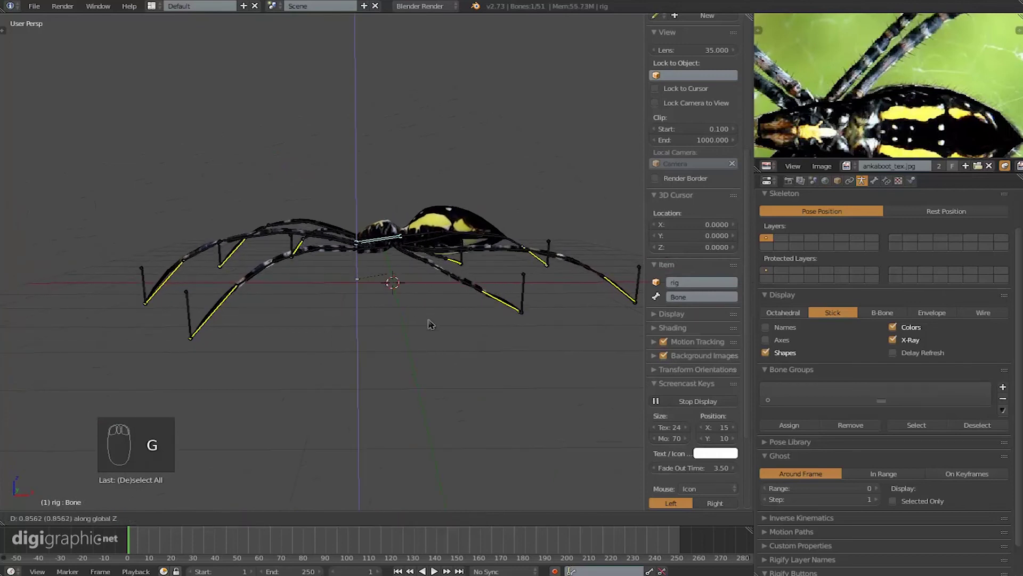
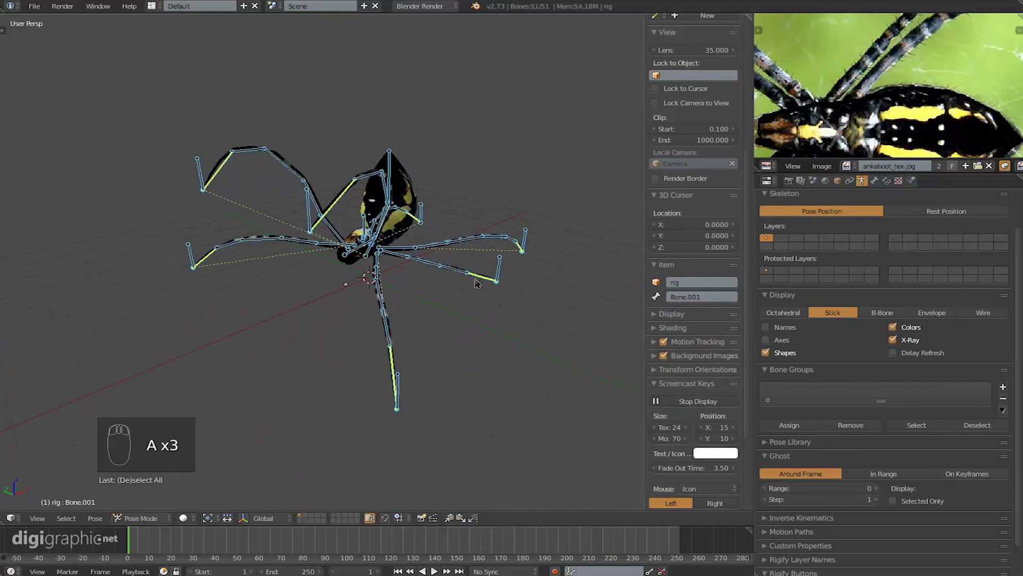
- Clear the legs back to rest pose and leave Pose Mode for Object Mode
{"action": "key", "text": "alt+r"}
{"action": "key", "text": "alt+g"}
{"action": "middle_click", "coordinate": [454, 303]}
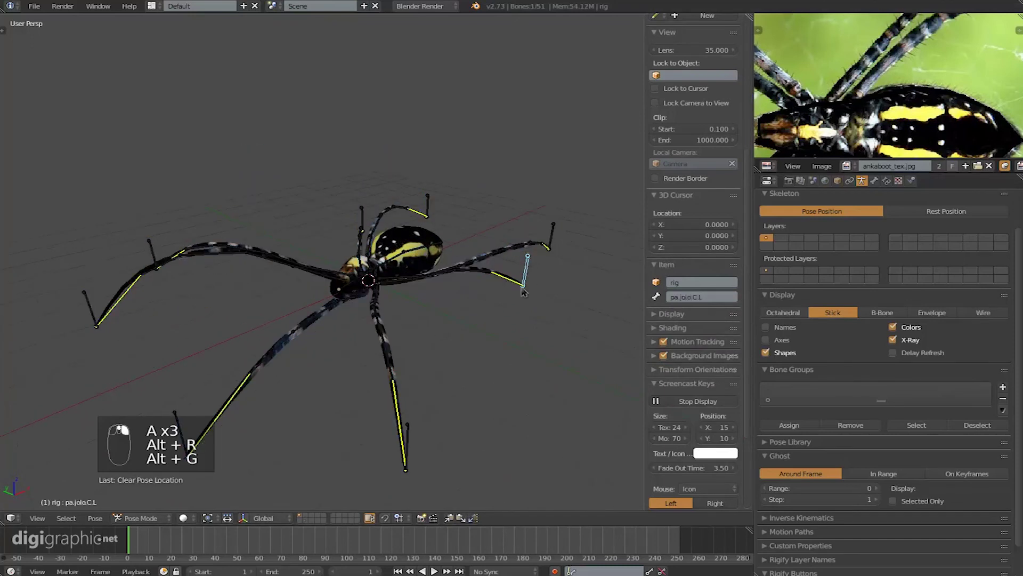
{"action": "left_click", "coordinate": [529, 284]}
{"action": "right_click", "coordinate": [510, 271]}
{"action": "key", "text": "Tab"}
{"action": "left_click_drag", "start_coordinate": [580, 198], "coordinate": [438, 227]}
{"action": "key", "text": "Tab"}
{"action": "left_click_drag", "start_coordinate": [491, 276], "coordinate": [409, 203]}
{"action": "key", "text": "g"}
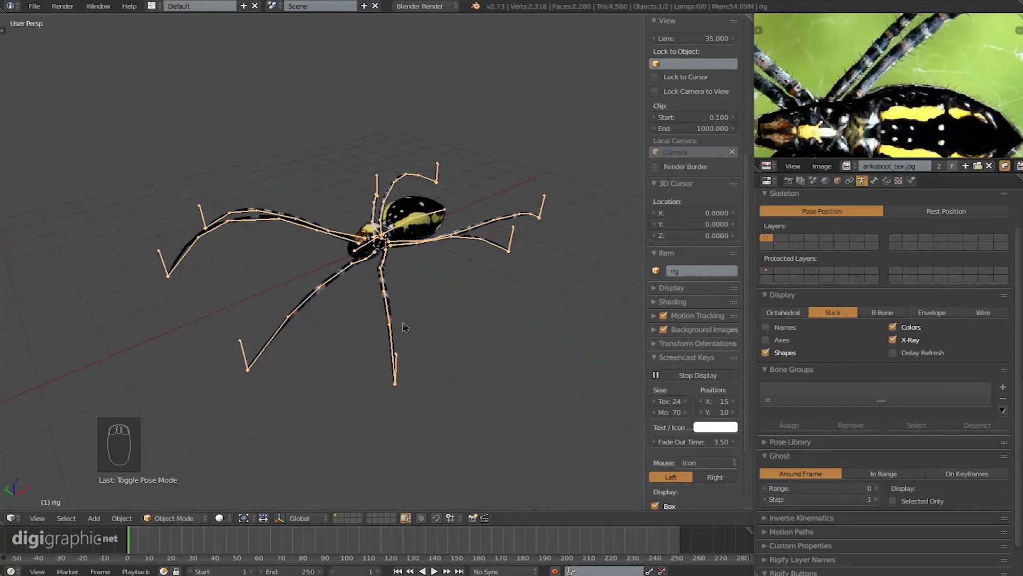
{"action": "key", "text": "g"}
- Hide and unhide the rig to view the textured mesh alone, ready for the mode menu
{"action": "right_click", "coordinate": [575, 204]}
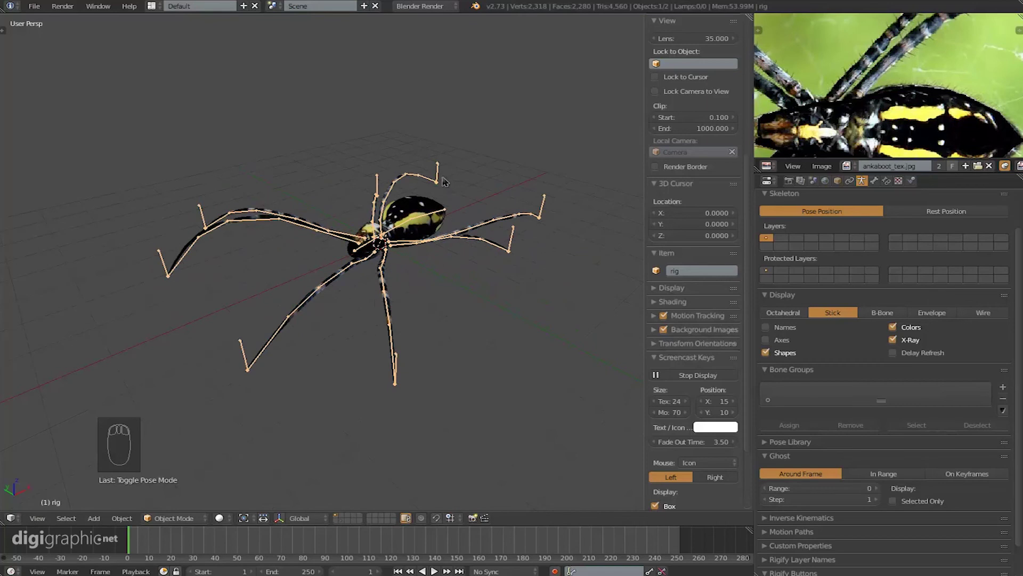
{"action": "left_click_drag", "start_coordinate": [475, 188], "coordinate": [442, 257]}
{"action": "right_click", "coordinate": [441, 257]}
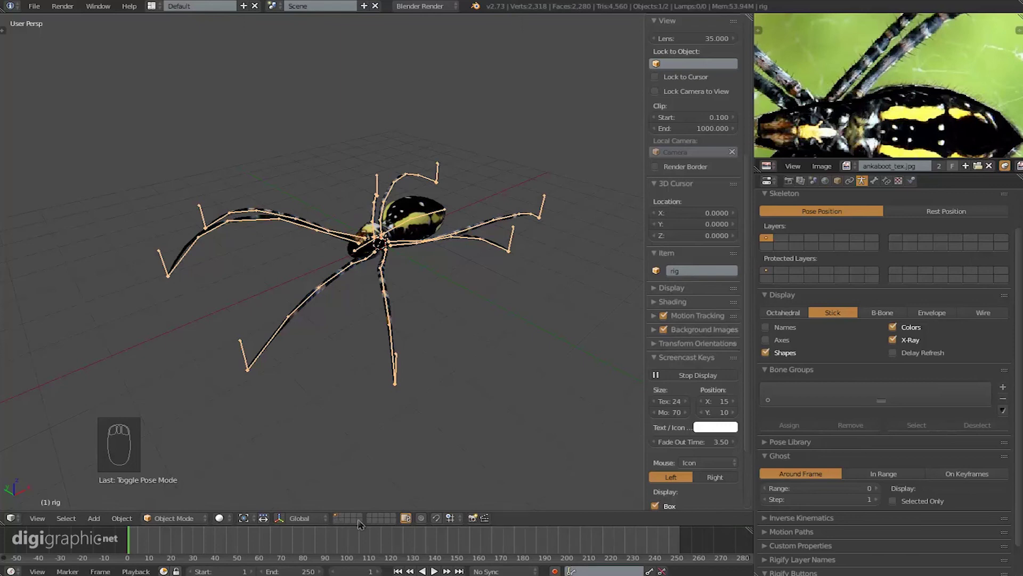
{"action": "key", "text": "m"}
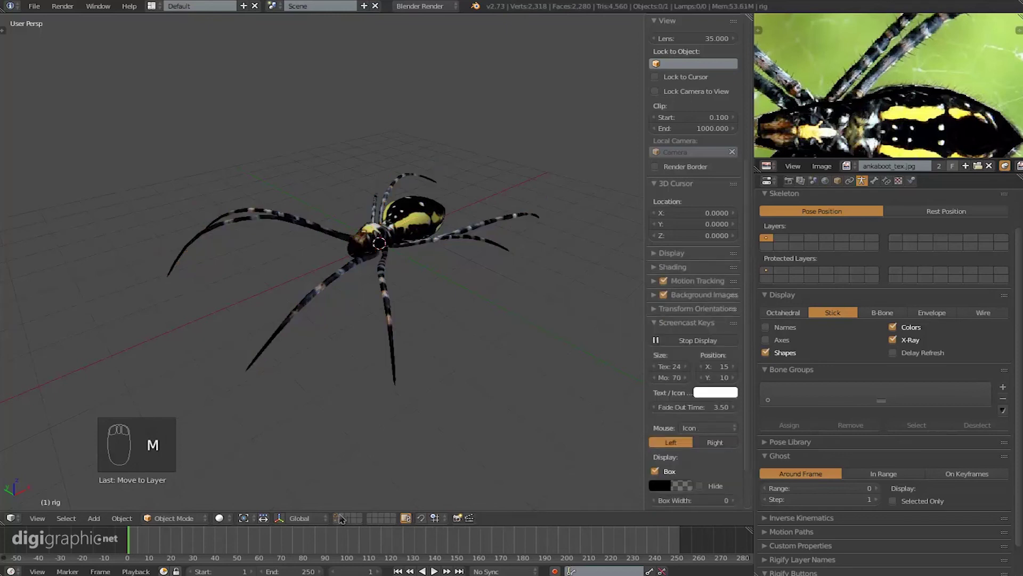
{"action": "left_click_drag", "start_coordinate": [341, 517], "coordinate": [388, 446]}
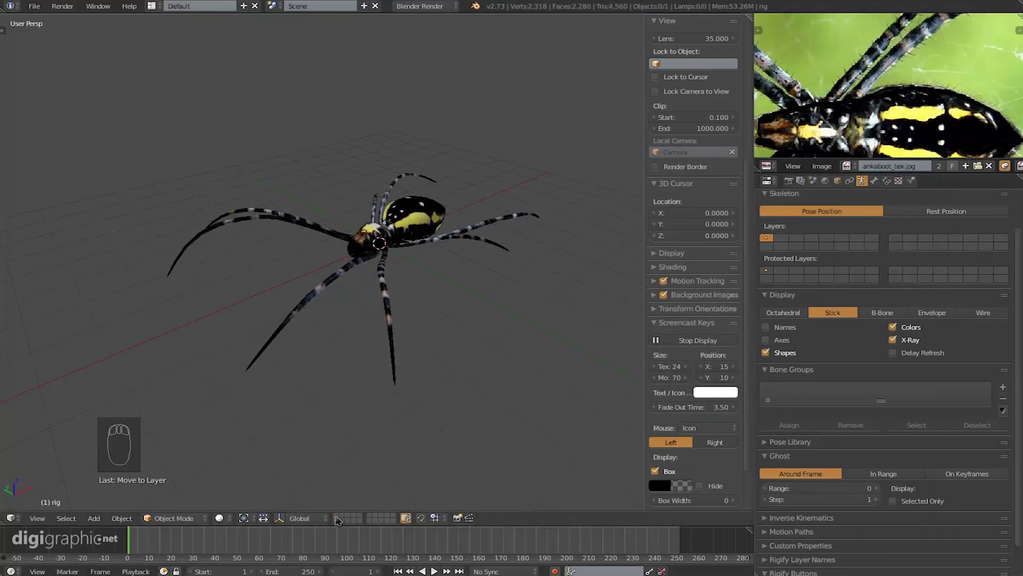
{"action": "left_click_drag", "start_coordinate": [340, 525], "coordinate": [508, 262]}
{"action": "middle_click", "coordinate": [509, 262]}
{"action": "left_click_drag", "start_coordinate": [544, 204], "coordinate": [469, 255]}
- Return the rig to Pose Mode and move one leg's IK control bone
{"action": "key", "text": "Tab"}
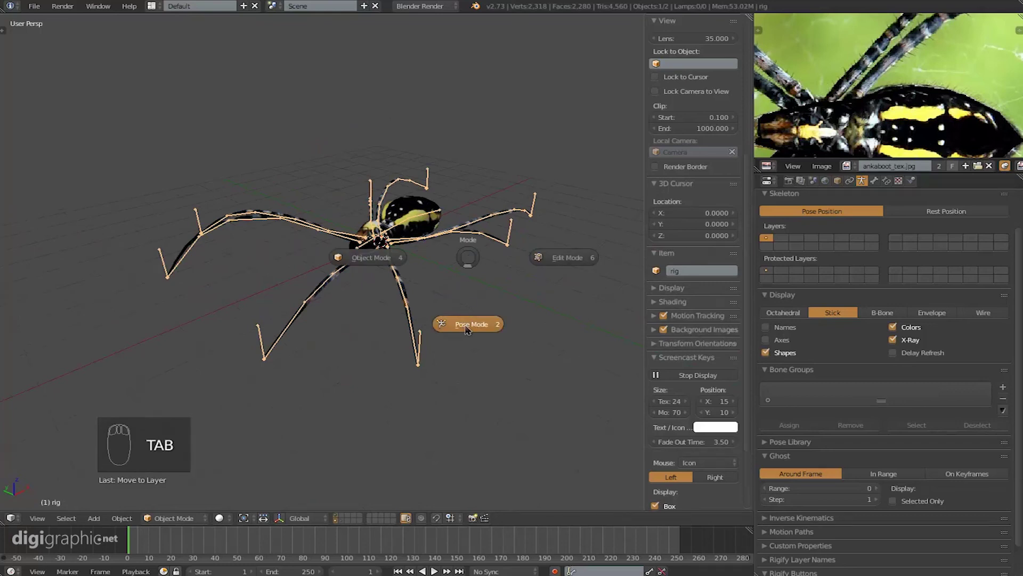
{"action": "right_click", "coordinate": [543, 205]}
{"action": "left_click", "coordinate": [532, 278]}
{"action": "middle_click", "coordinate": [471, 286]}
{"action": "left_click", "coordinate": [514, 218]}
{"action": "right_click", "coordinate": [514, 218]}
{"action": "left_click", "coordinate": [326, 224]}
- Reposition two more leg control bones including pa.jolo.A.L, then view the spider from the front
{"action": "right_click", "coordinate": [462, 215]}
{"action": "left_click", "coordinate": [557, 301]}
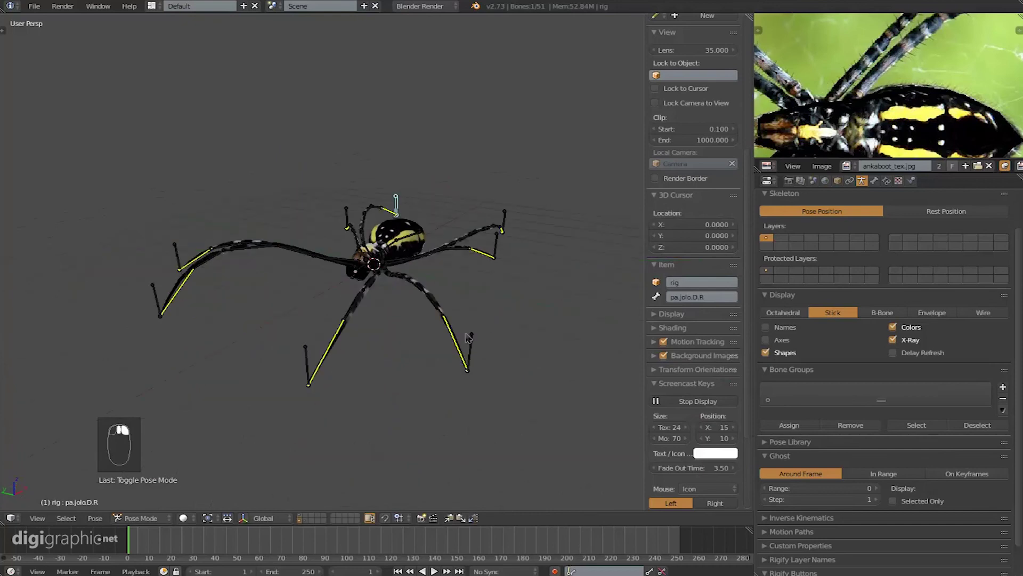
{"action": "right_click", "coordinate": [178, 321]}
{"action": "middle_click", "coordinate": [167, 317]}
{"action": "left_click", "coordinate": [109, 355]}
{"action": "left_click_drag", "start_coordinate": [109, 354], "coordinate": [130, 291]}
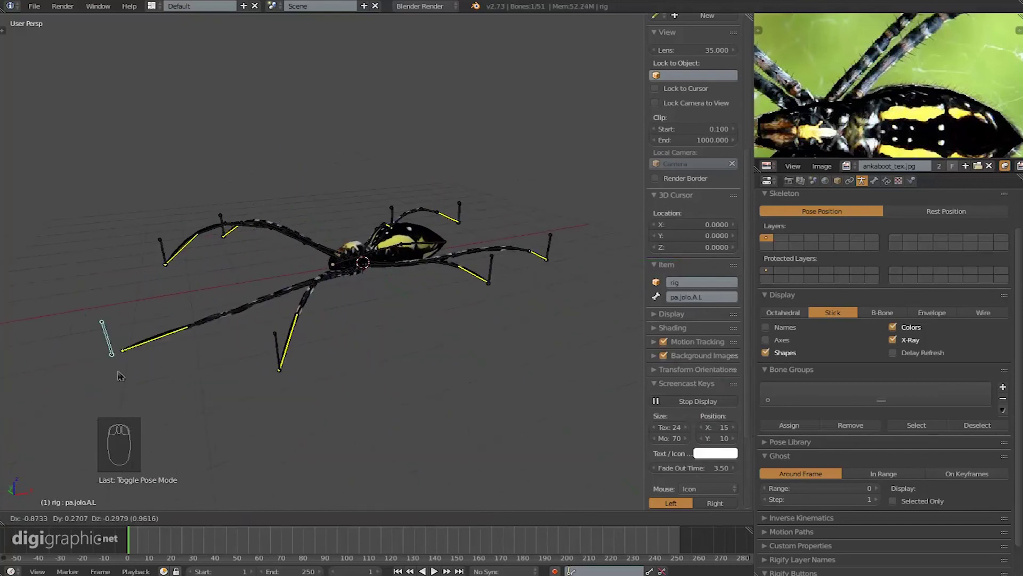
{"action": "left_click_drag", "start_coordinate": [347, 256], "coordinate": [515, 248]}
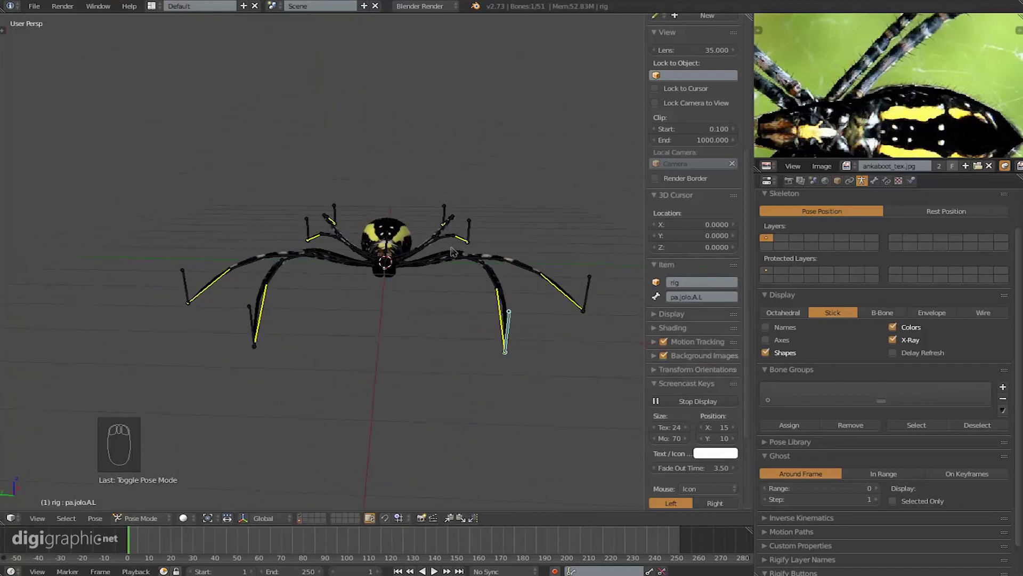